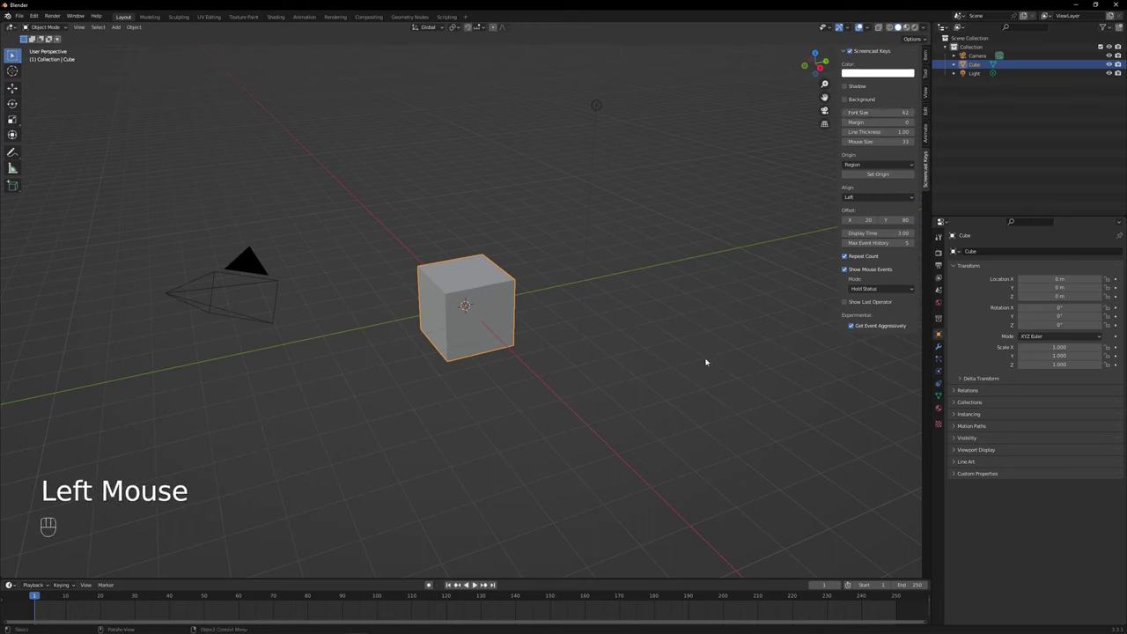
- Orbit and zoom the viewport around the default cube
left_click(709, 359)
left_click(749, 195)
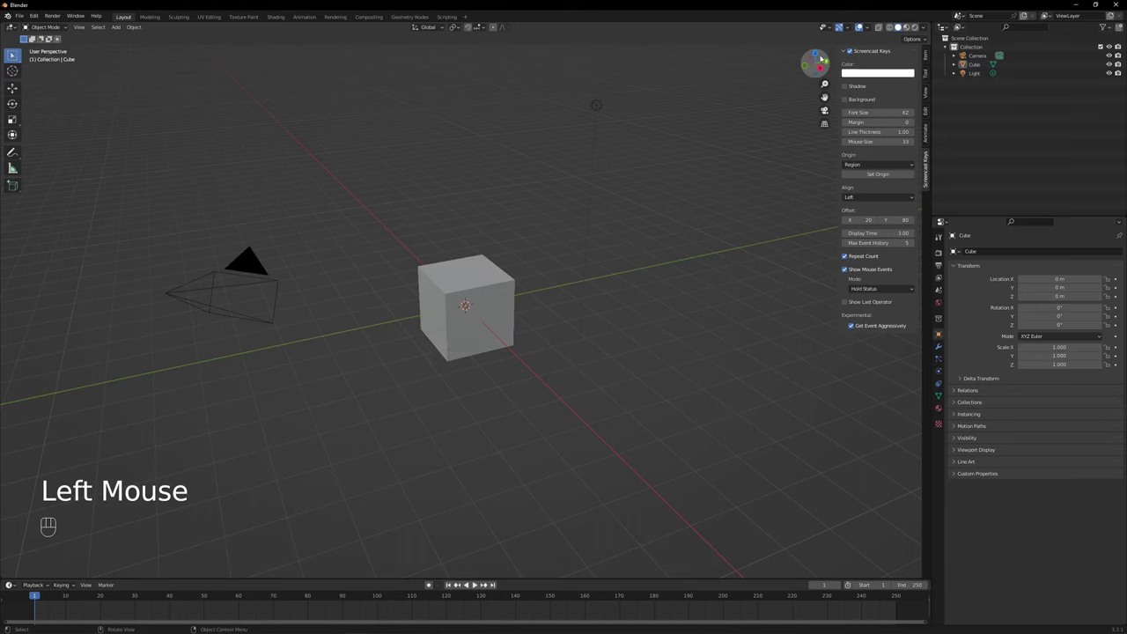
left_click(809, 67)
left_click_drag(630, 312, 676, 341)
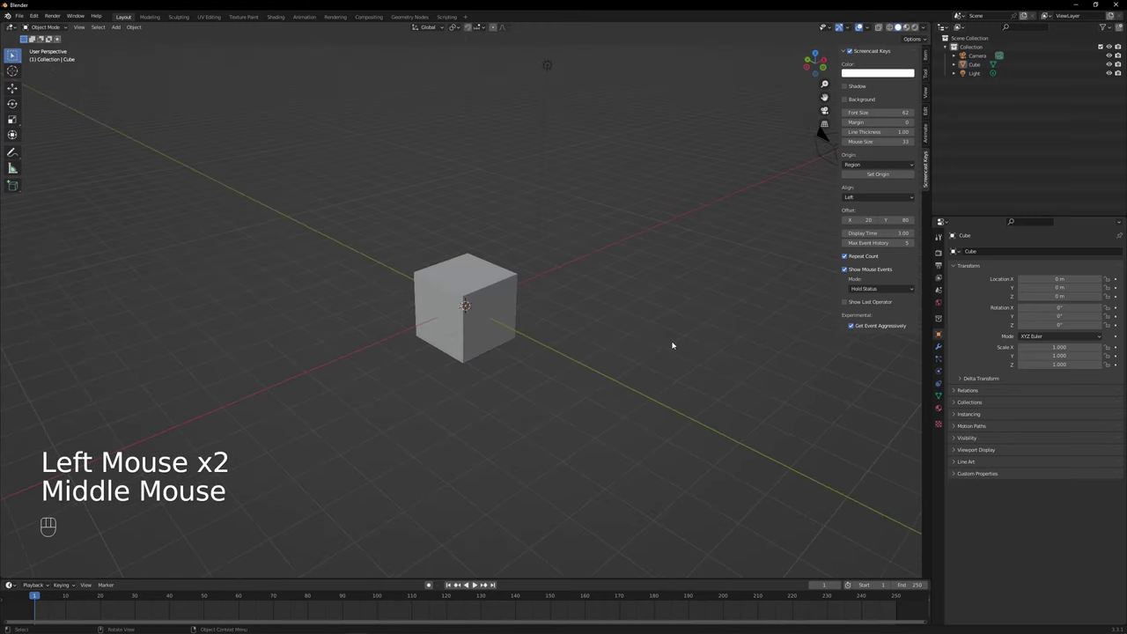
left_click_drag(582, 339, 748, 236)
scroll("up", 3)
- Select the Camera and Light in the Outliner and delete them, leaving only the cube
left_click(986, 77)
left_click(983, 65)
left_click(983, 59)
left_click_drag(1000, 69, 983, 91)
left_click(492, 342)
key("shift+a")
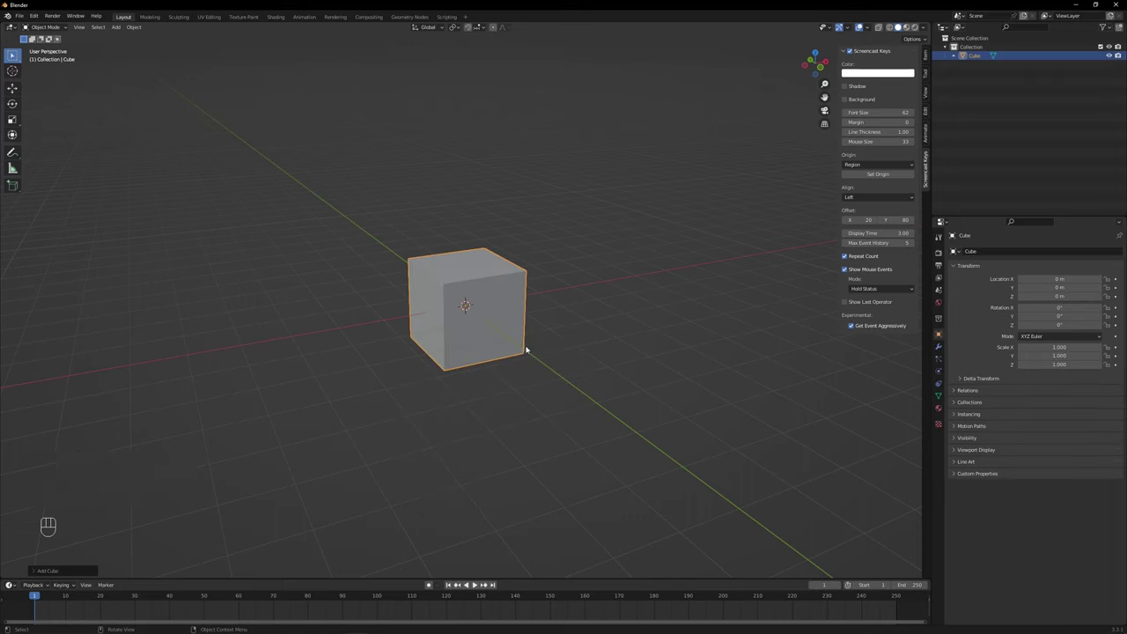
- Add a Subdivision Surface modifier to the cube with viewport level 4
key("Tab")
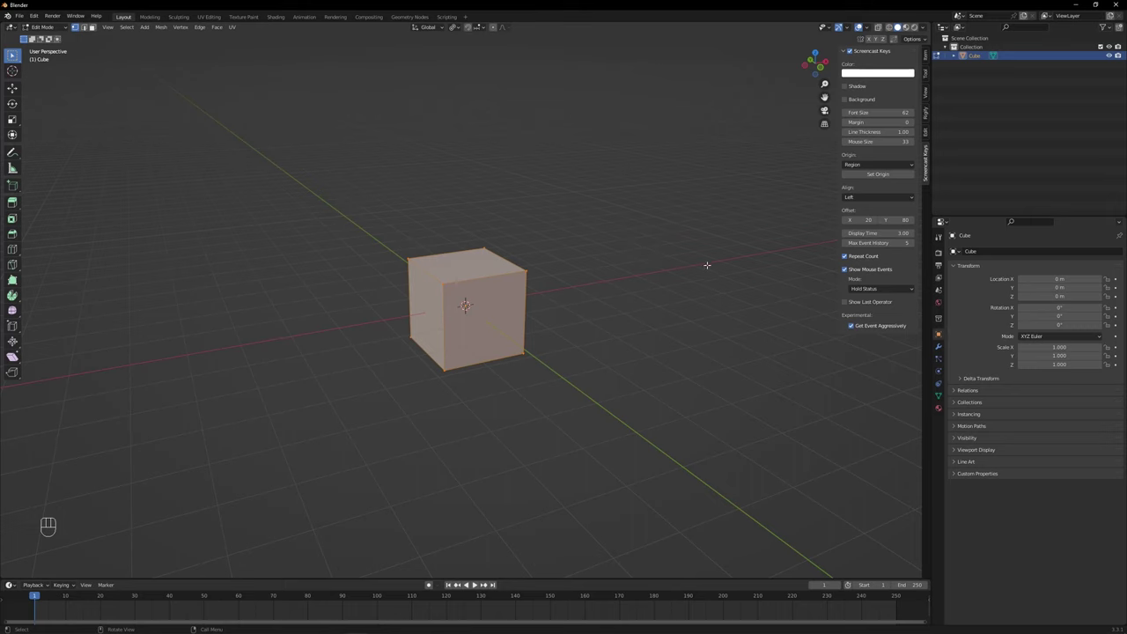
left_click(948, 351)
left_click_drag(999, 249, 979, 408)
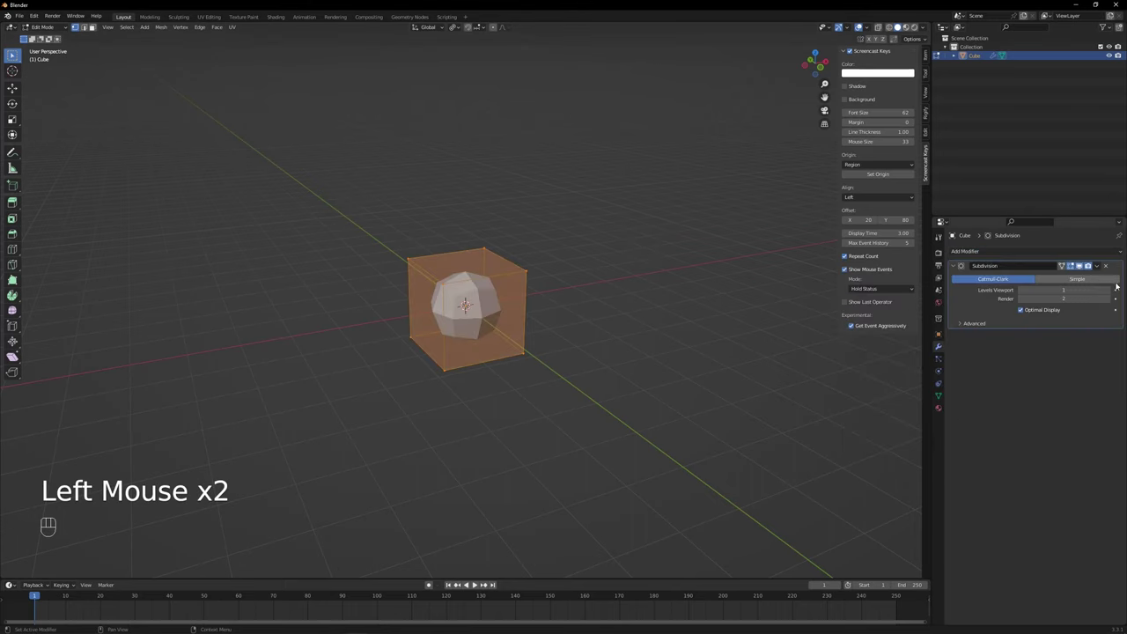
left_click_drag(1085, 264, 1117, 292)
left_click_drag(1085, 264, 1117, 291)
left_click_drag(1085, 265, 1116, 292)
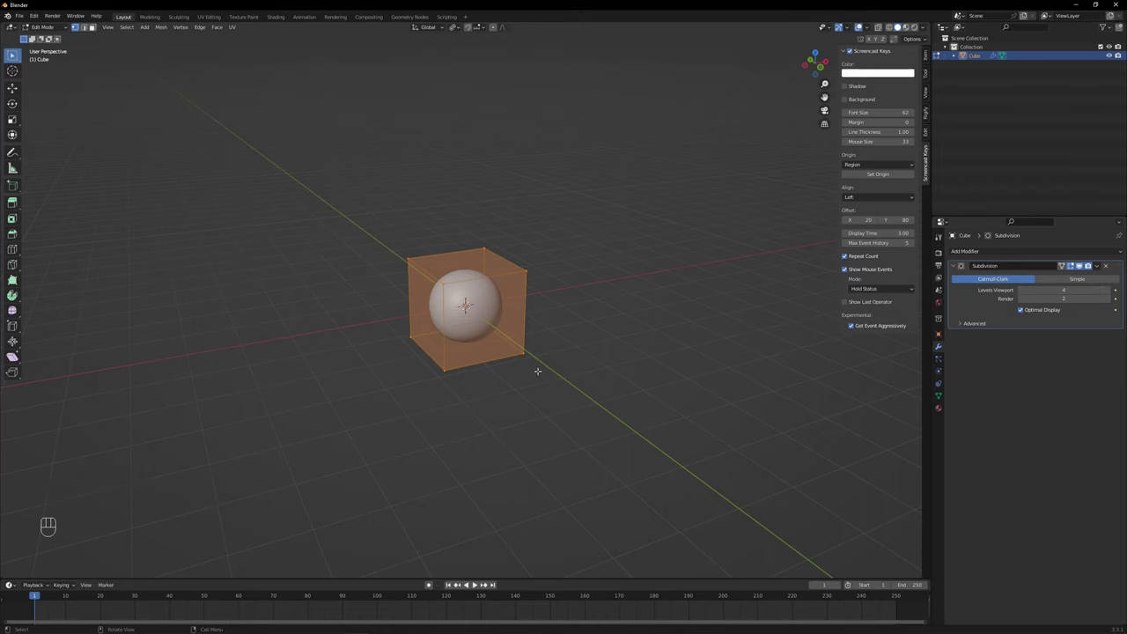
left_click(1085, 264)
left_click(1085, 265)
- Remove half of the mesh's vertices and enable X-axis mirror symmetry
double_click(1085, 264)
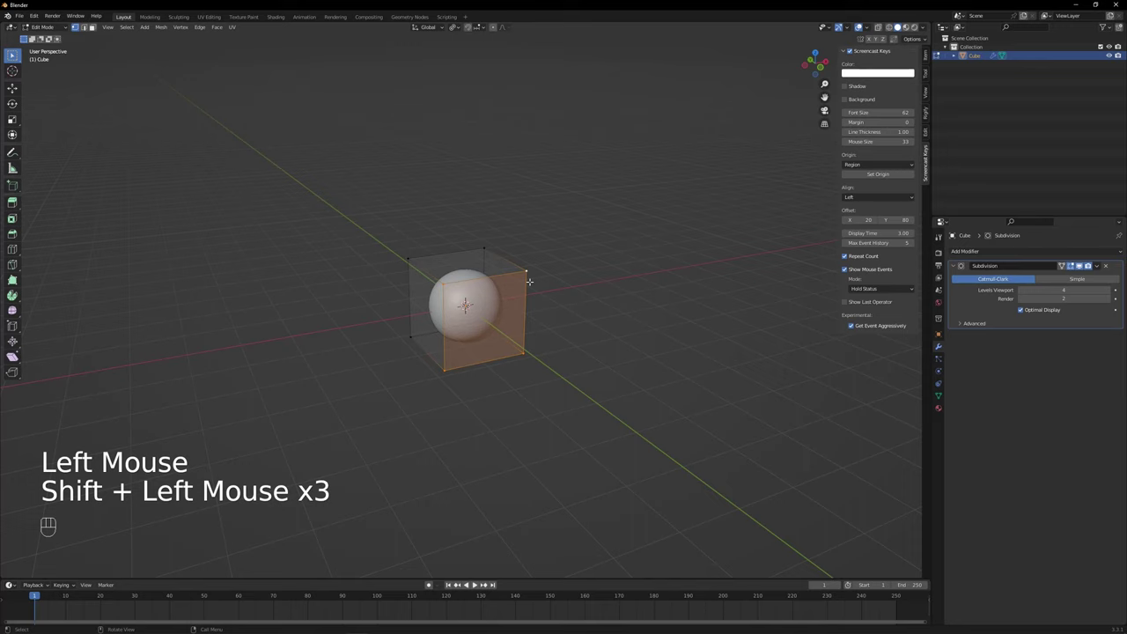
key("s")
key("KP_0")
key("Return")
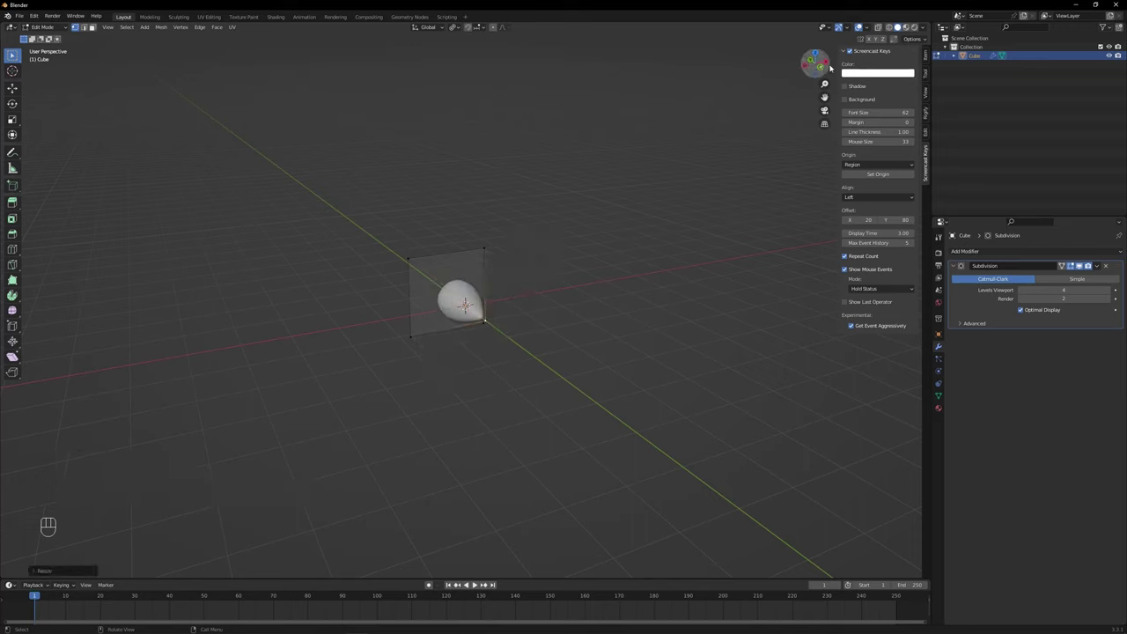
left_click(875, 41)
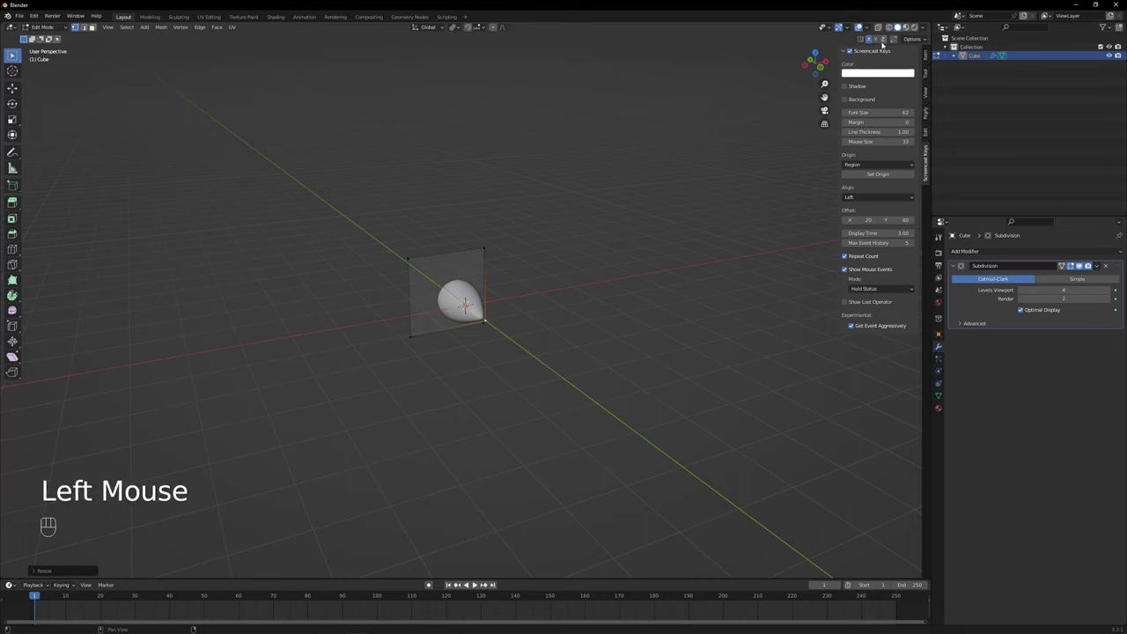
left_click(1085, 265)
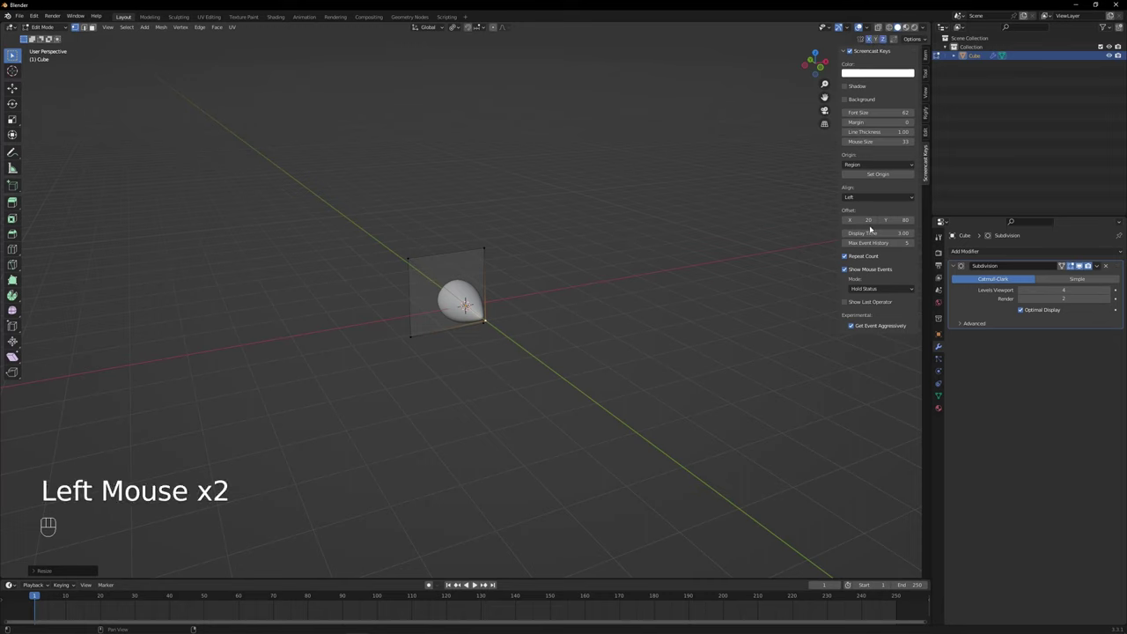
- Apply the subdivision modifier permanently and return to Object Mode
left_click_drag(1101, 266, 866, 243)
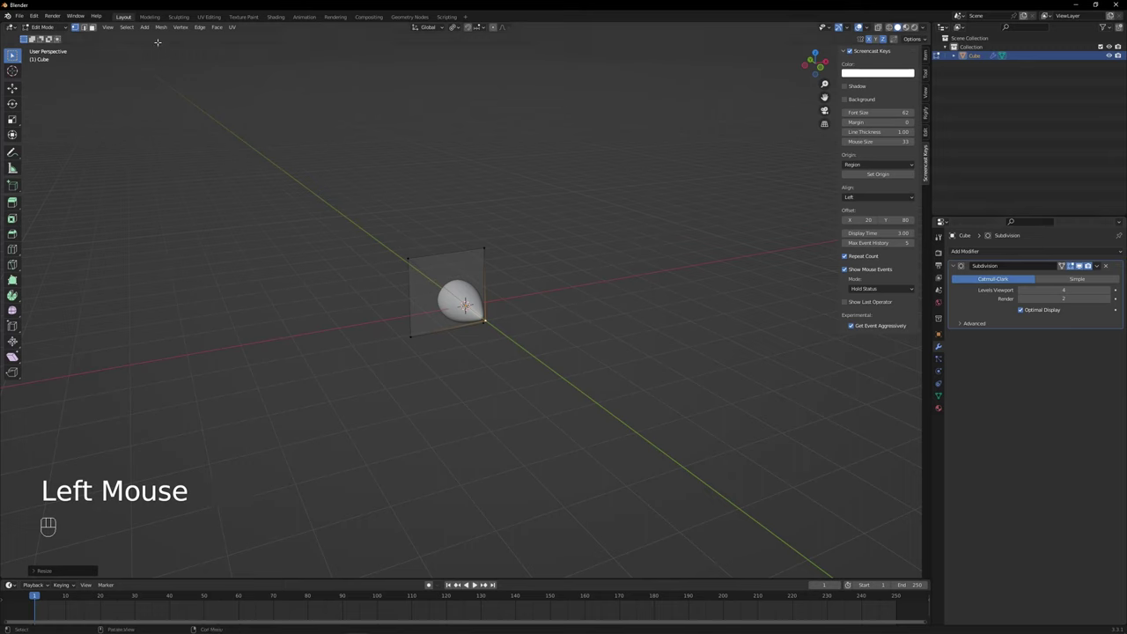
left_click(1085, 264)
left_click(1093, 265)
- Add a Cast modifier set to Sphere on the rounded mesh
left_click_drag(1099, 266, 1082, 276)
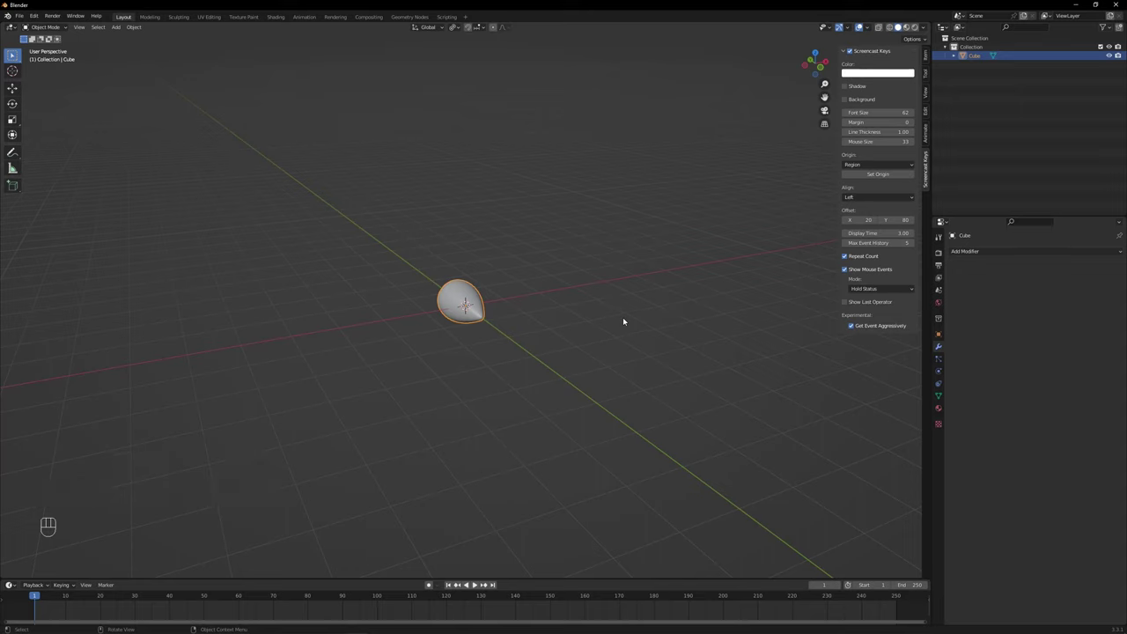
left_click_drag(1019, 254, 1037, 284)
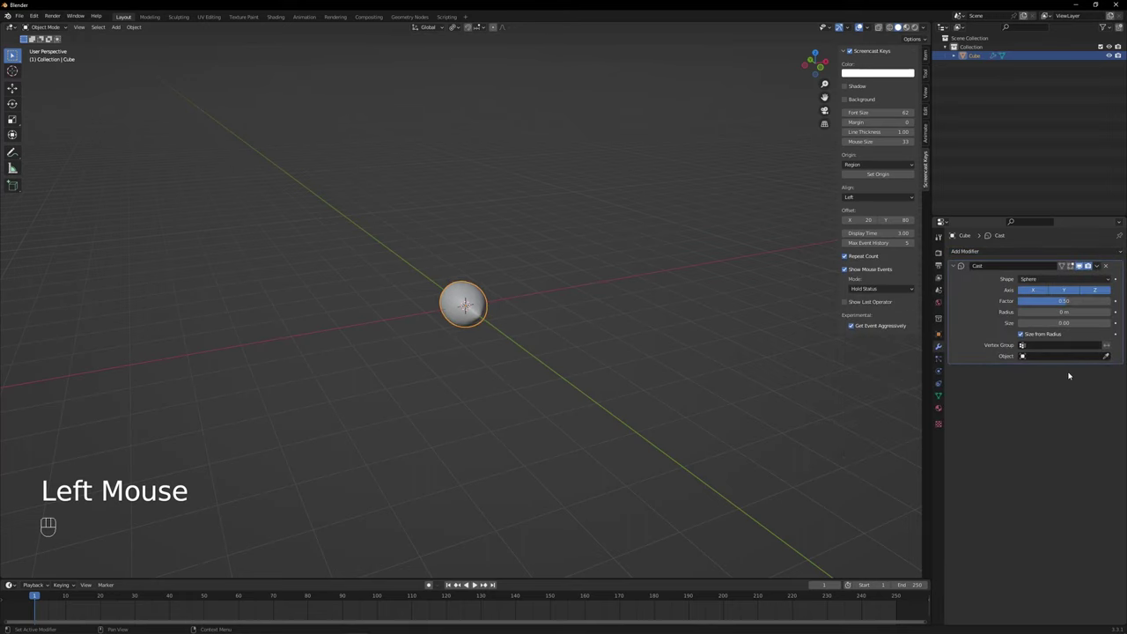
left_click(1085, 264)
left_click(1103, 271)
- Raise the cast factor to 1.00 and apply it, turning the mesh into a sphere
left_click_drag(623, 348, 621, 300)
left_click_drag(621, 299, 624, 263)
left_click_drag(875, 30, 690, 384)
left_click(685, 385)
left_click(532, 352)
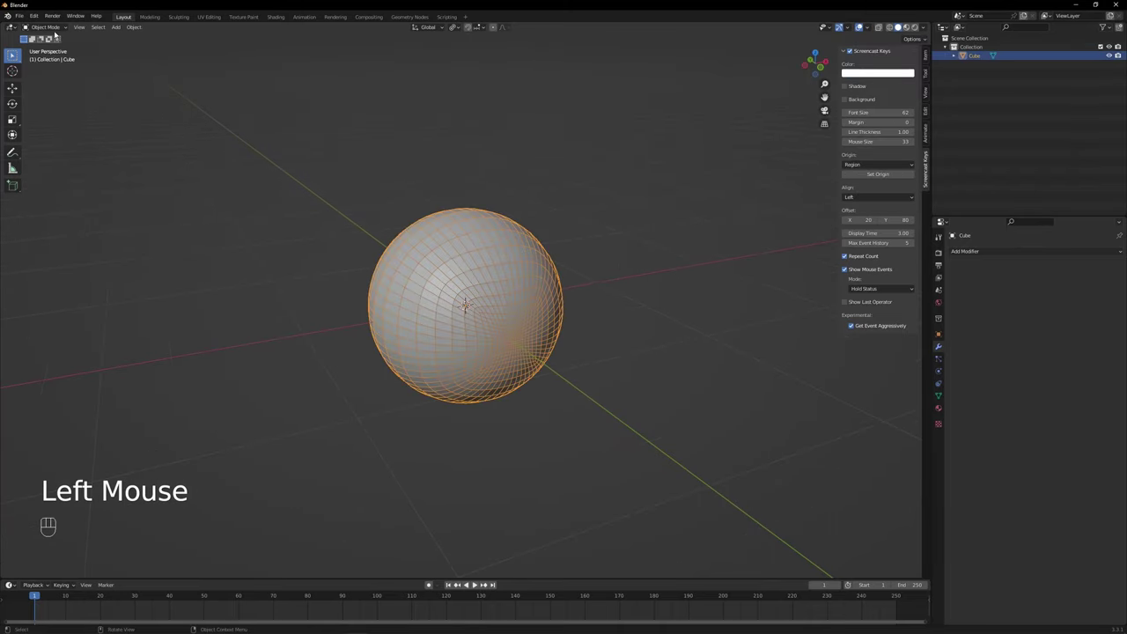
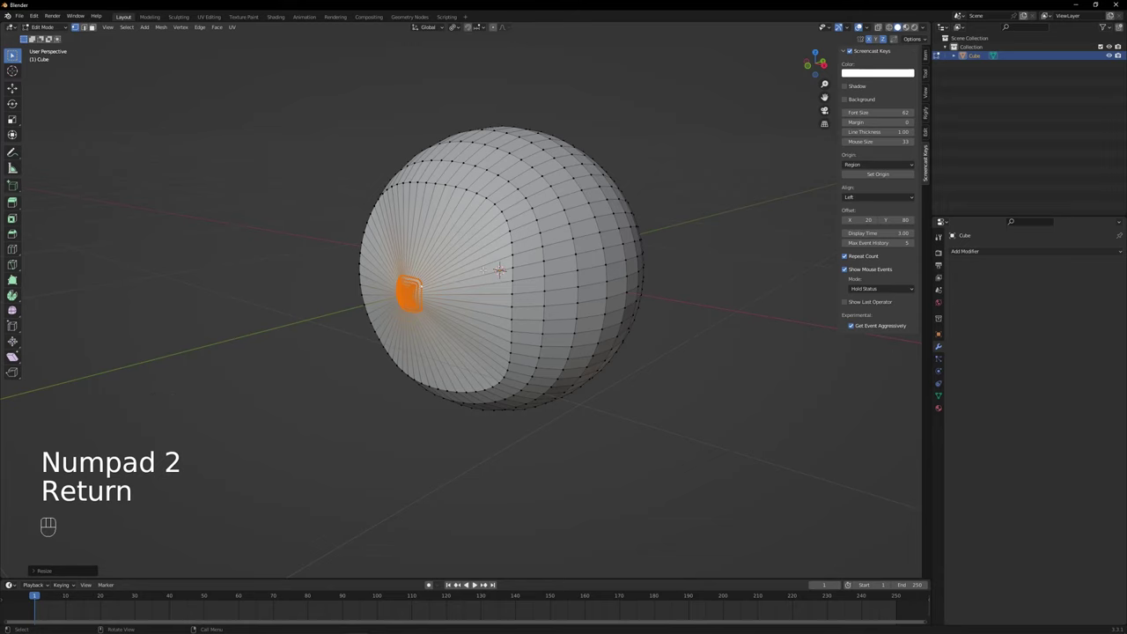
- In Object Mode, add a second full-strength Cast modifier and apply it
left_click(52, 32)
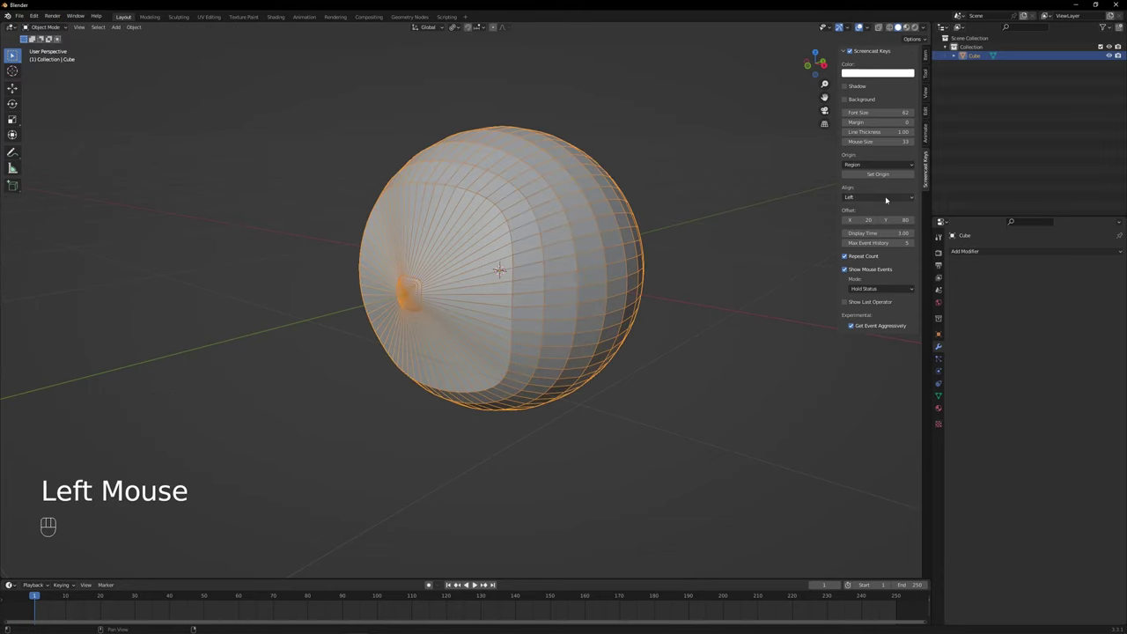
left_click_drag(1018, 255, 1032, 289)
left_click(1085, 264)
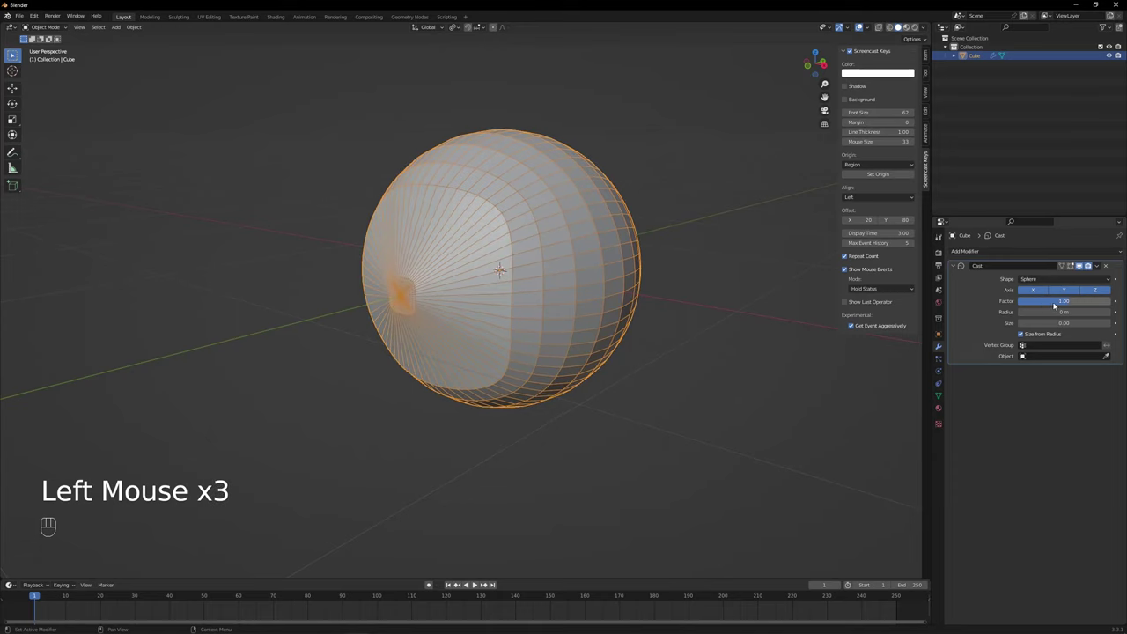
left_click_drag(1106, 269, 536, 269)
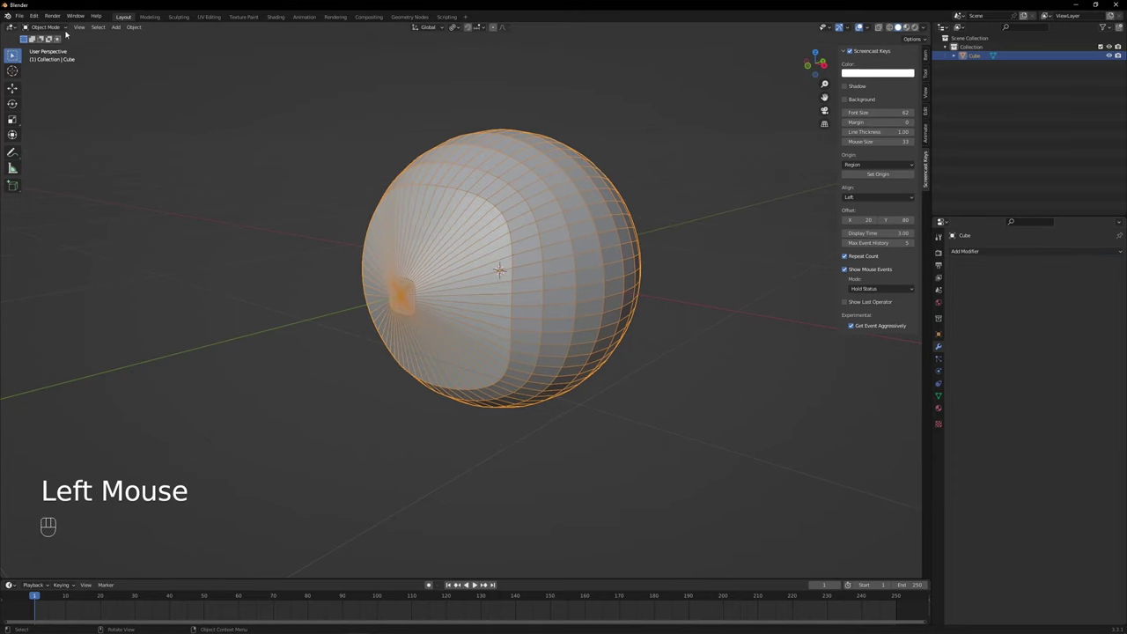
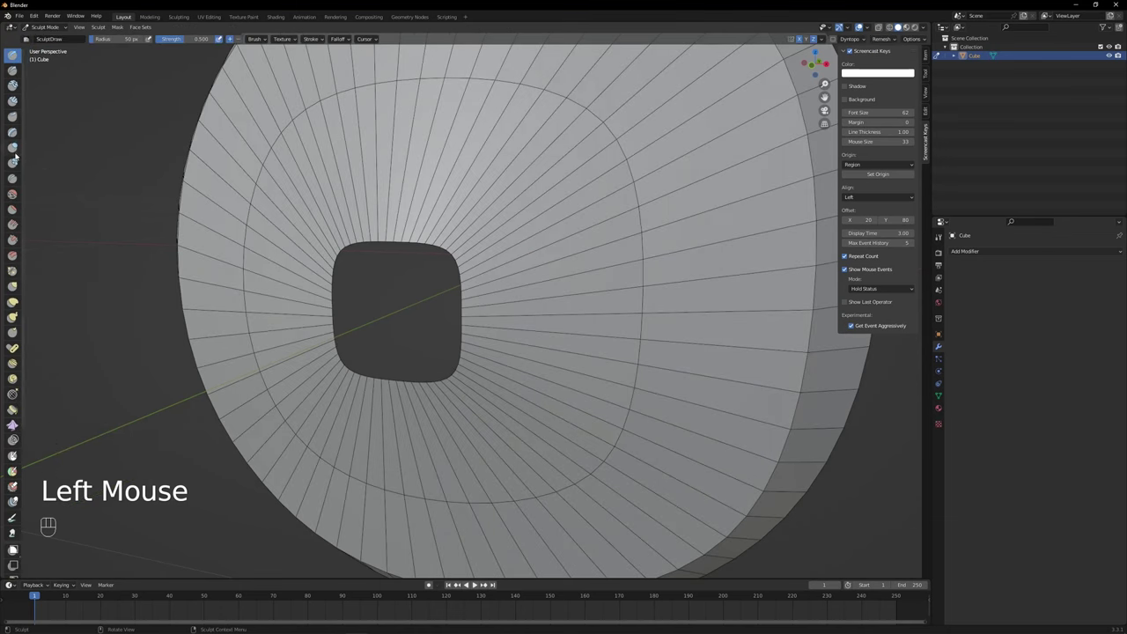
- With an enlarged Slide Relax brush, relax the loops on the eyeball's front face
left_click(18, 400)
key("f")
scroll("down", 3)
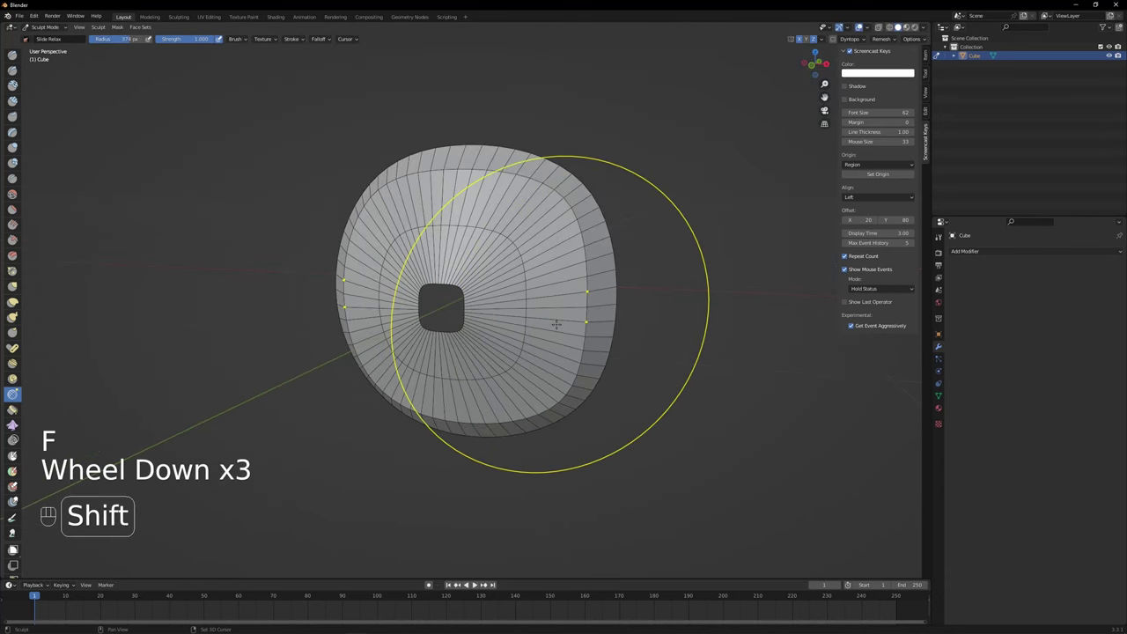
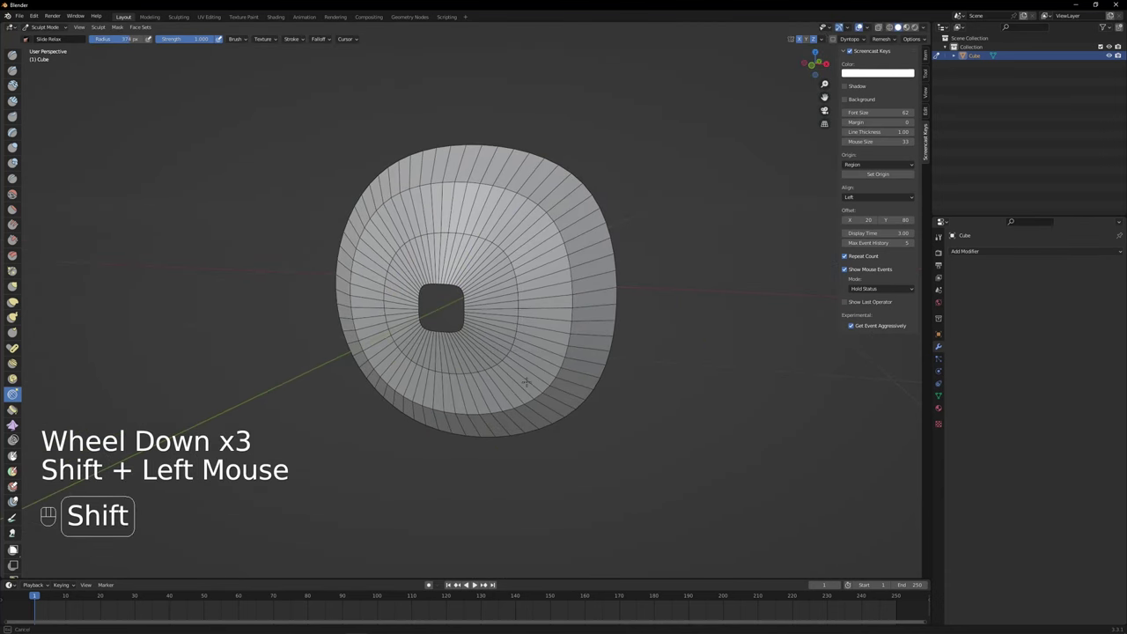
left_click_drag(50, 26, 56, 48)
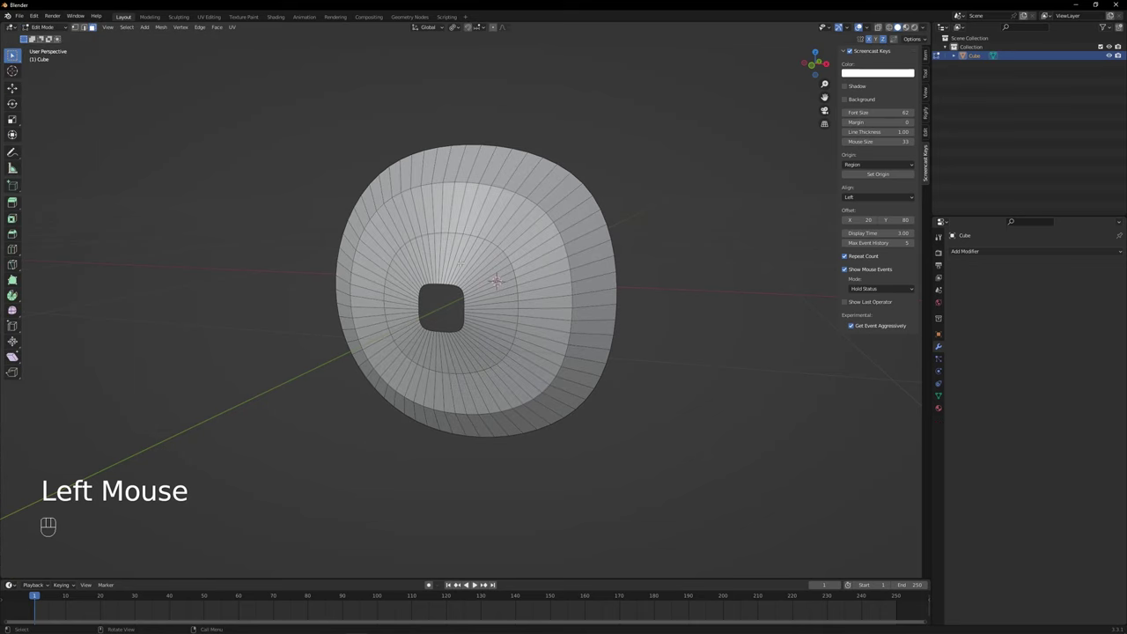
- Select the whole mesh and apply another Cast modifier to restore a clean sphere
key("alt+h")
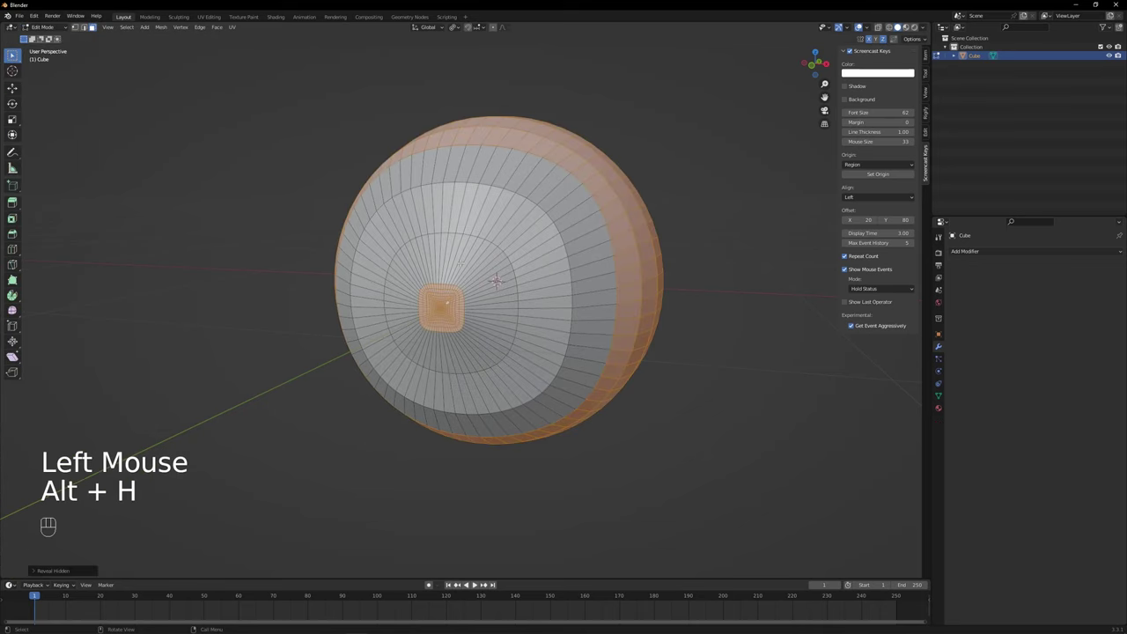
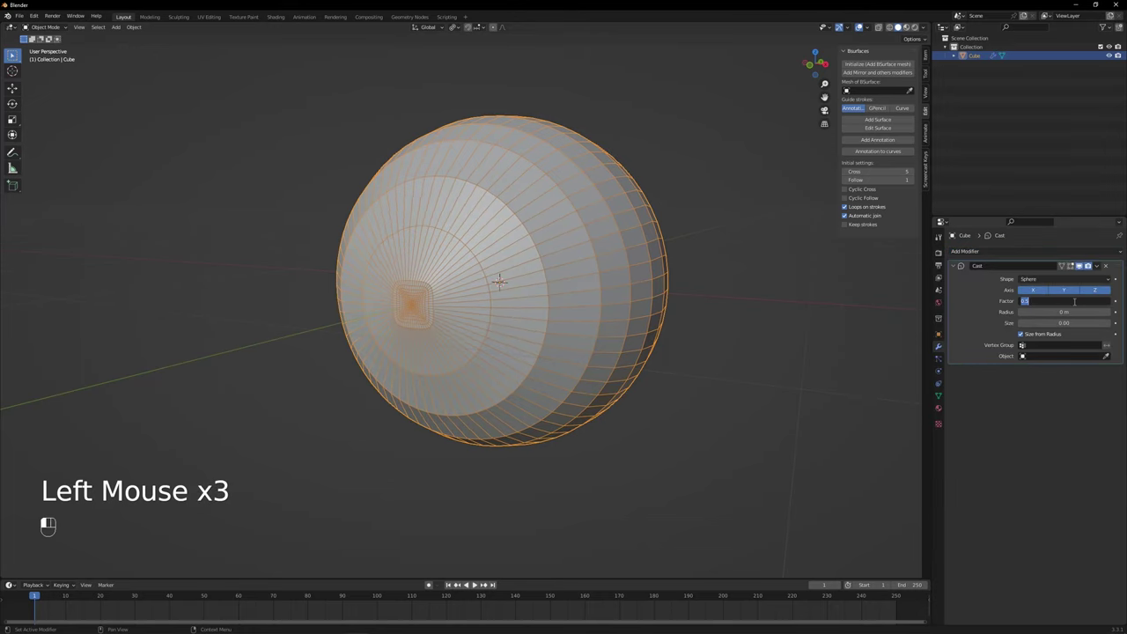
left_click(1101, 271)
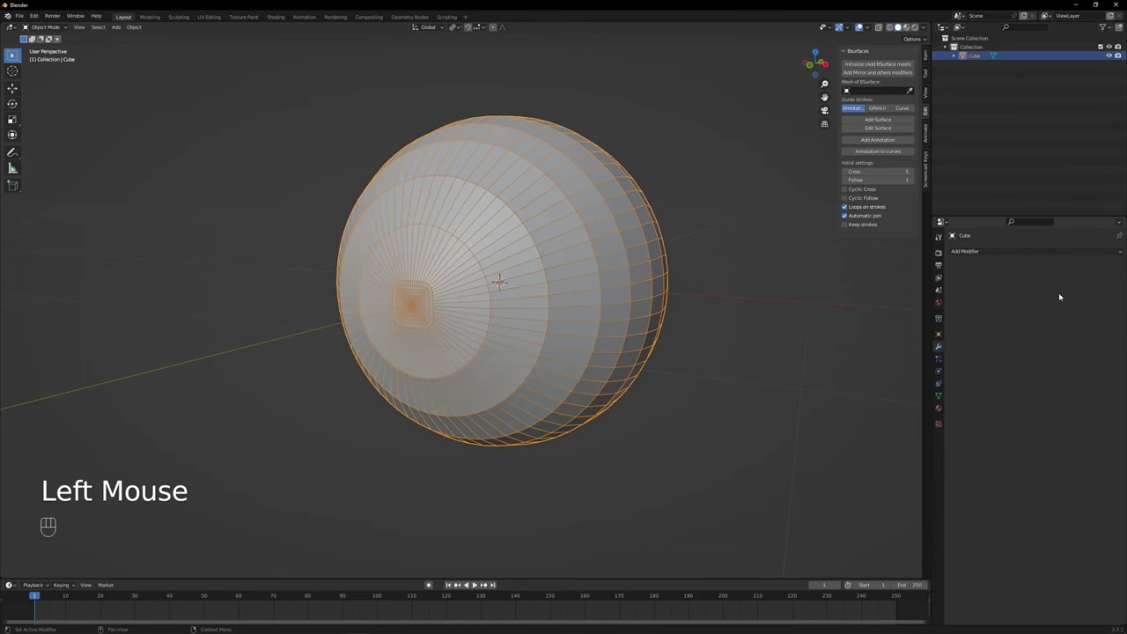
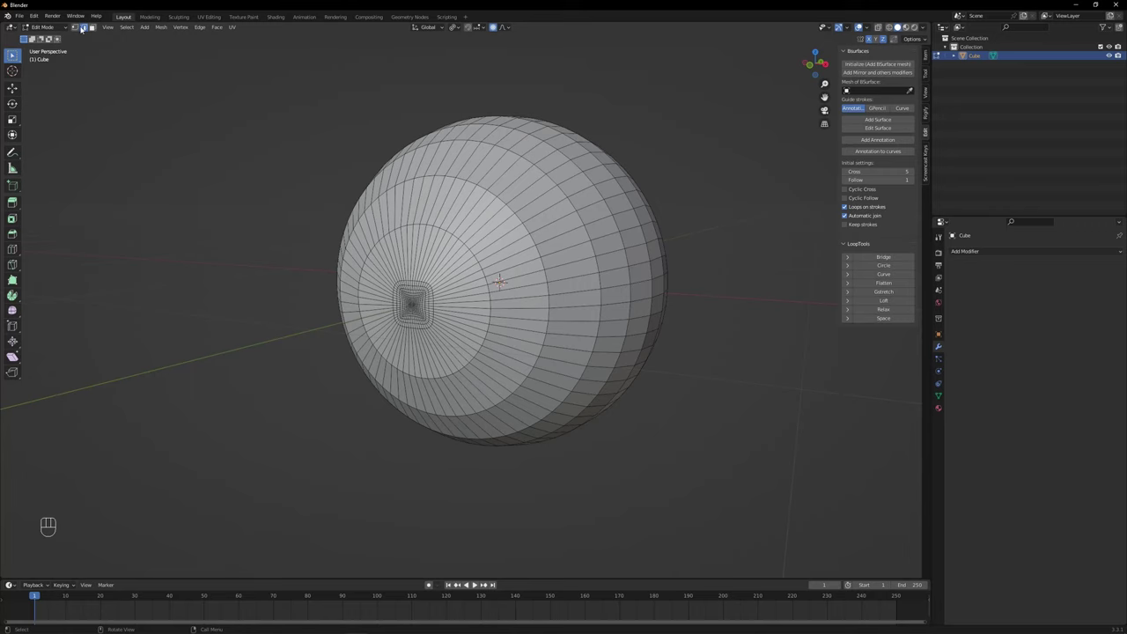
- In vertex select, view the eyeball from the front and box-select the square grid patch
left_click(80, 28)
middle_click(97, 26)
middle_click(97, 26)
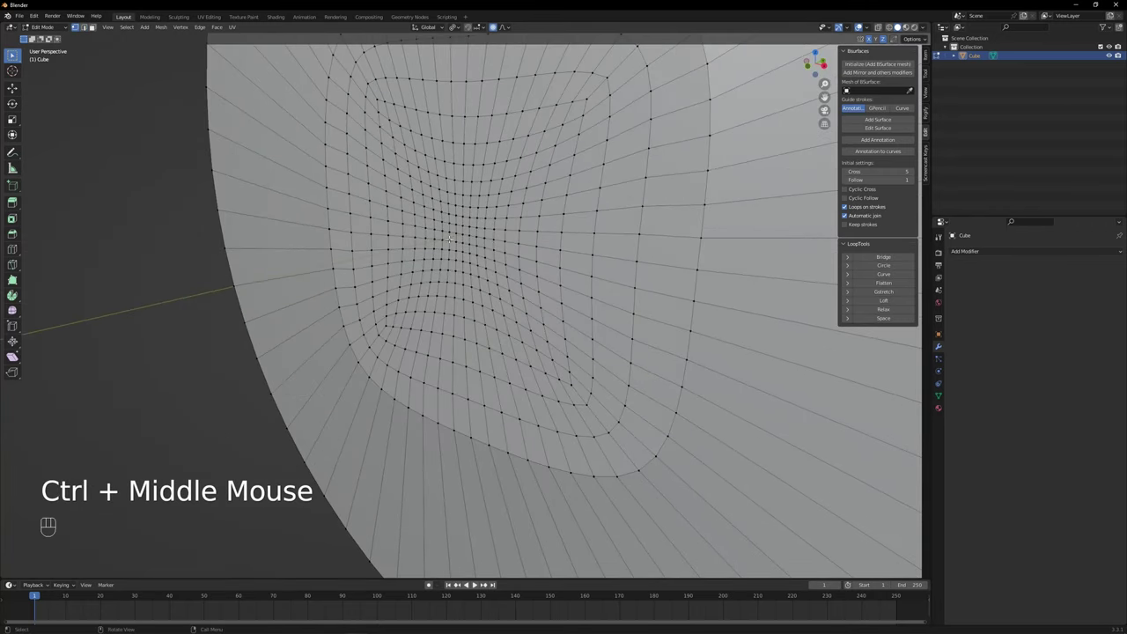
left_click(97, 27)
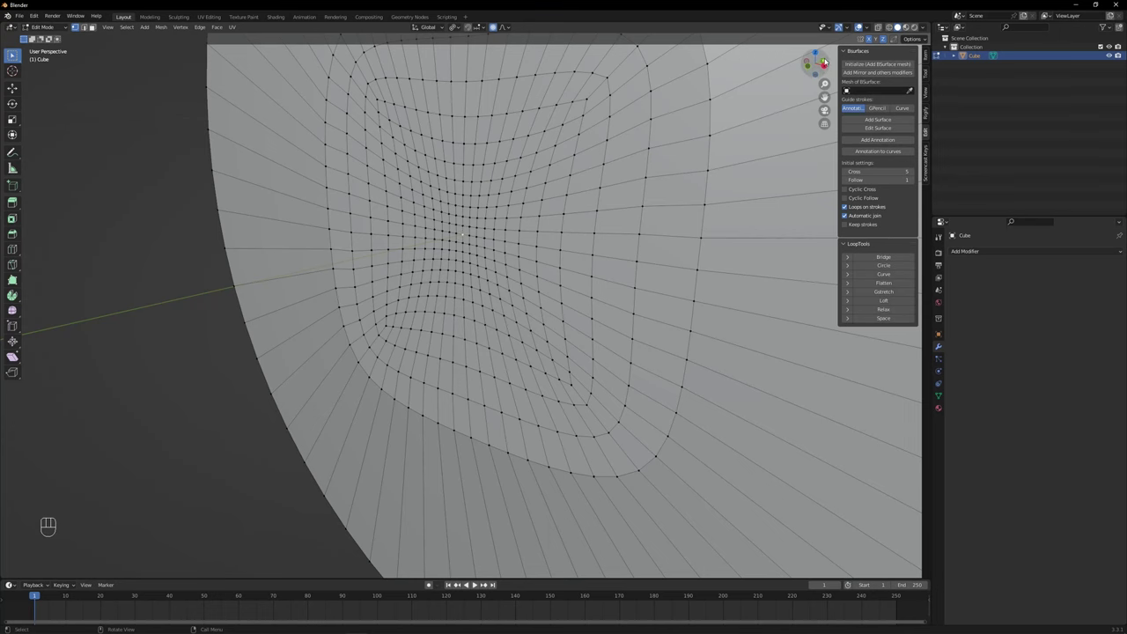
left_click(97, 27)
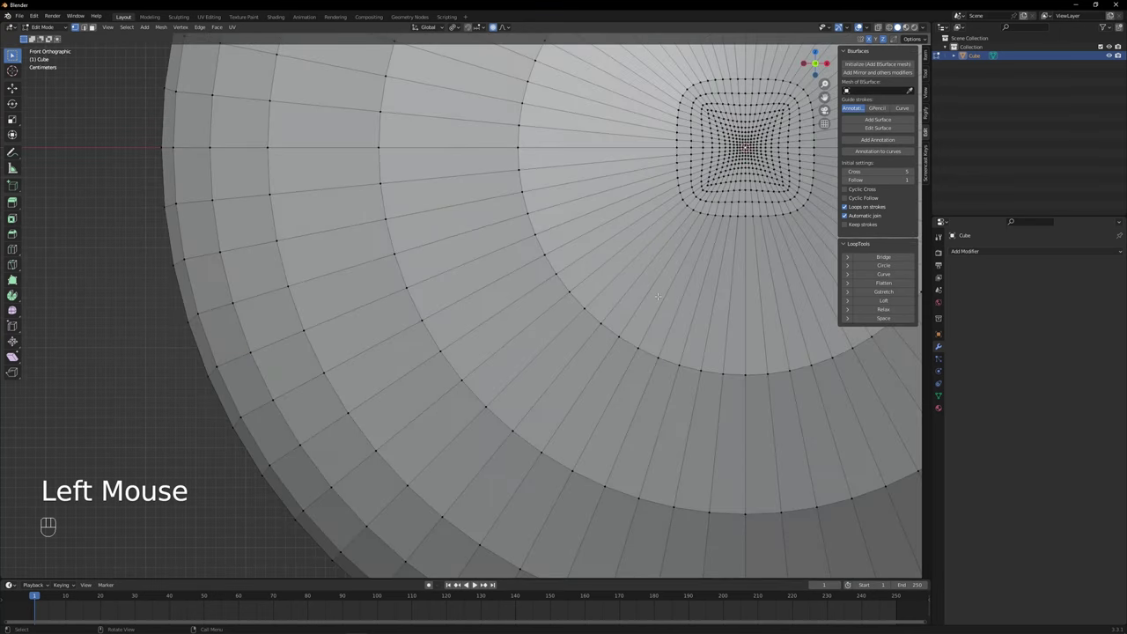
left_click_drag(97, 27, 92, 26)
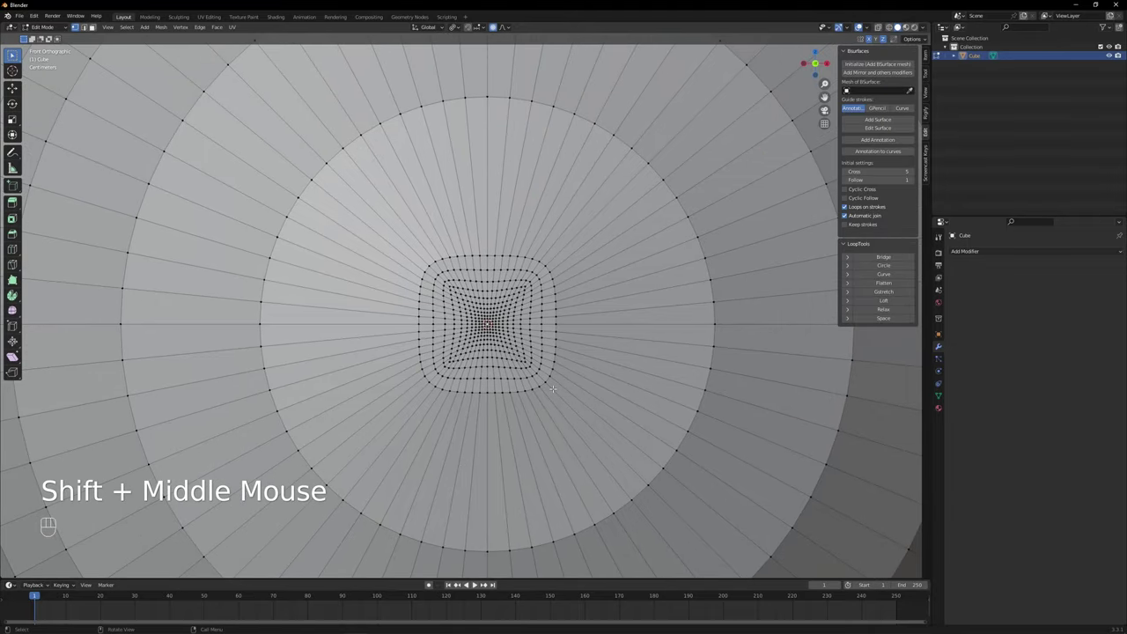
- Move the patch -0.05 along Y with smooth proportional falloff
key("g")
scroll("up", 3)
scroll("up", 3)
scroll("down", 3)
scroll("down", 3)
key("g")
key("y")
key("KP_Subtract")
key("KP_0")
key(".")
key("KP_0")
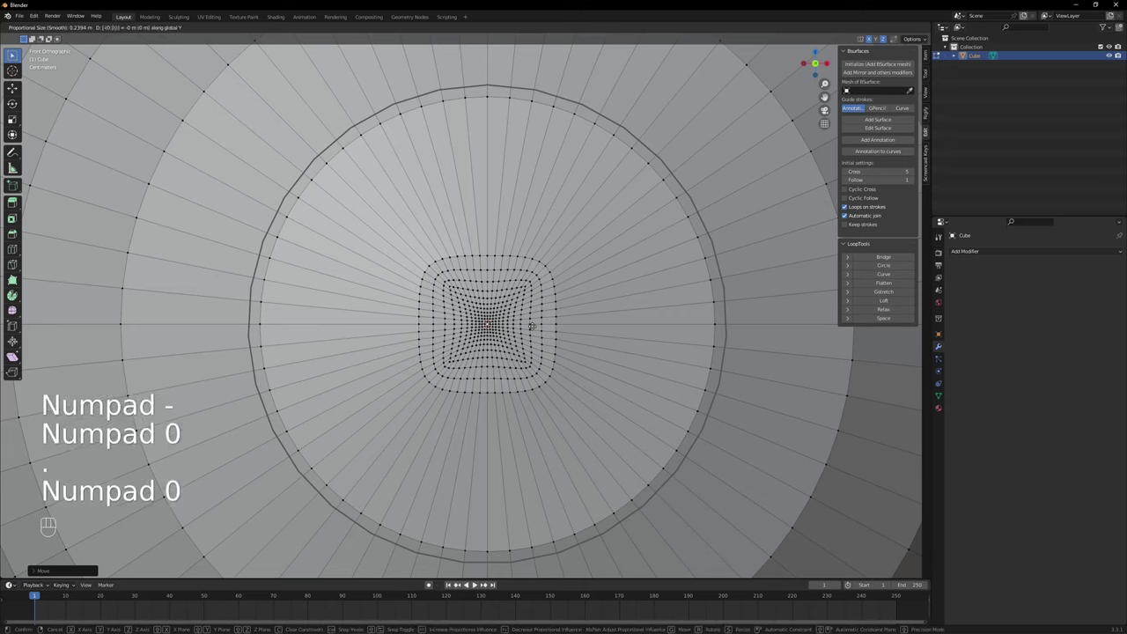
key("KP_5")
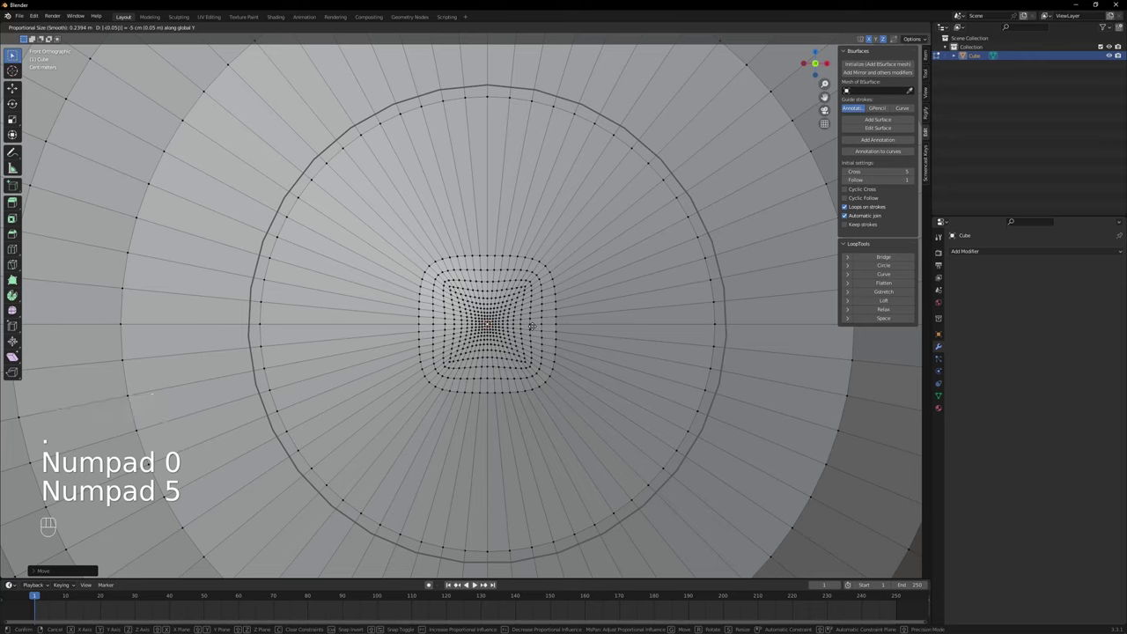
key("Return")
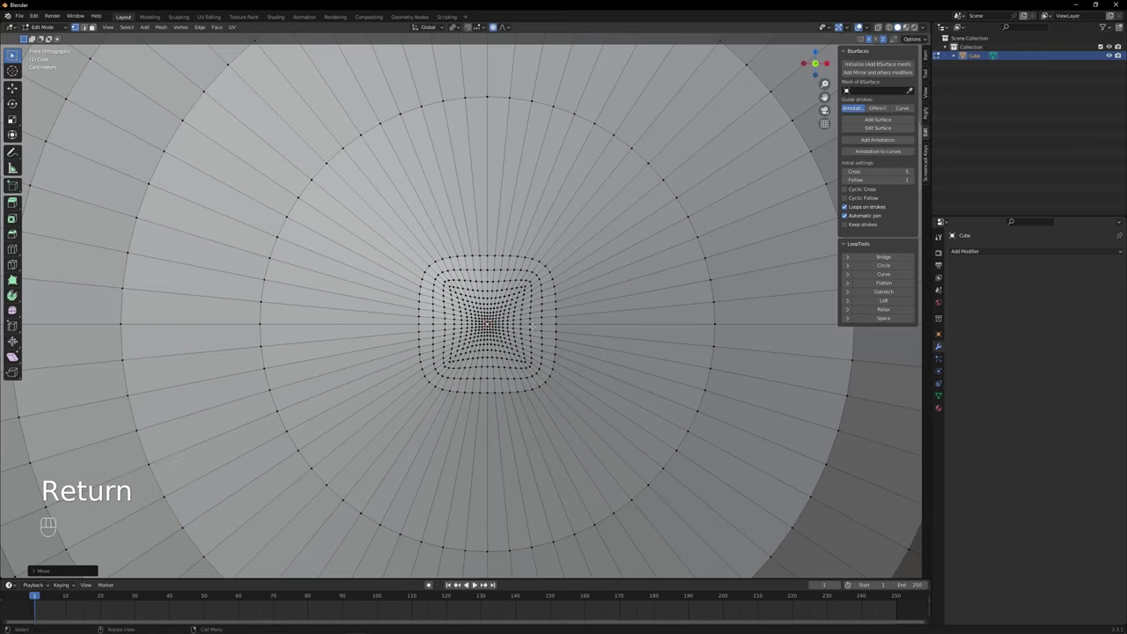
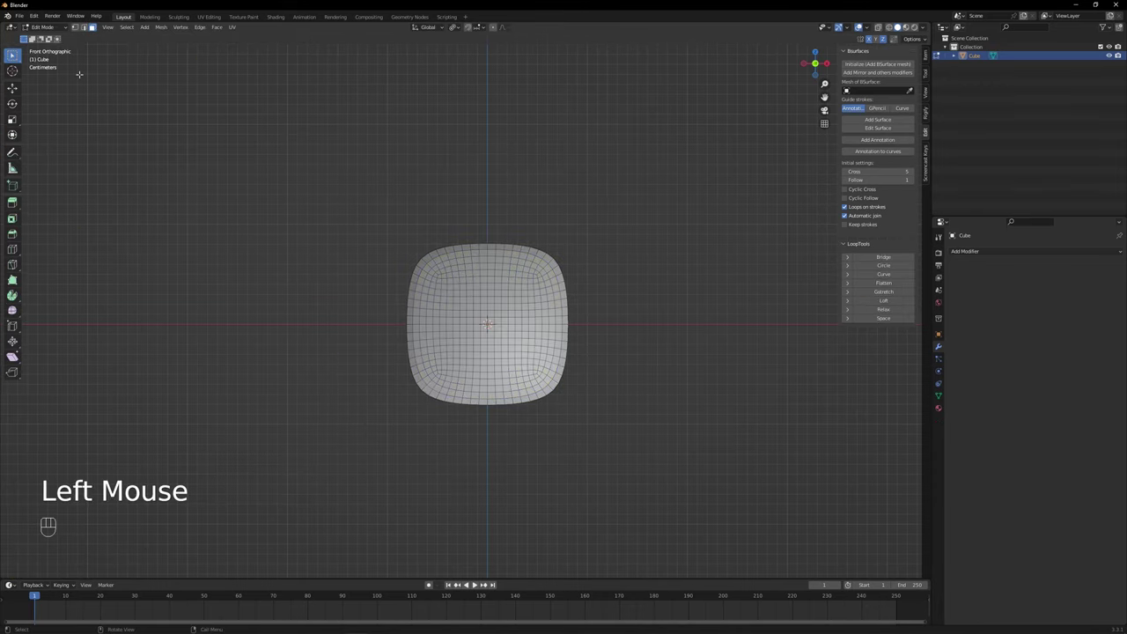
- Unhide the eyeball and edge-slide the loop around the grid patch outward
key("alt+h")
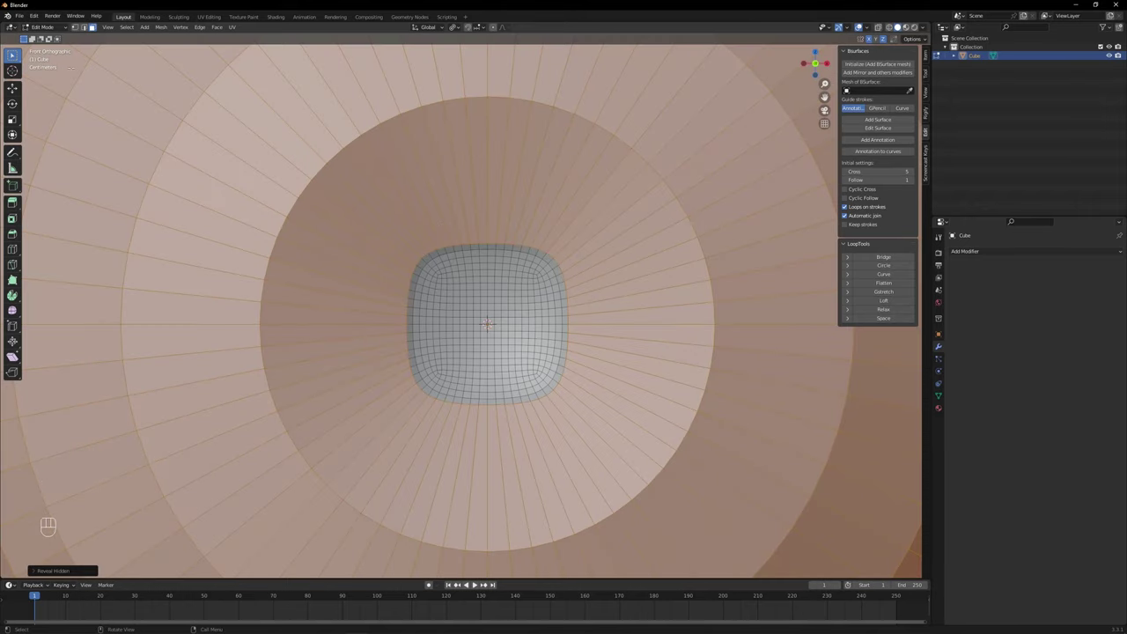
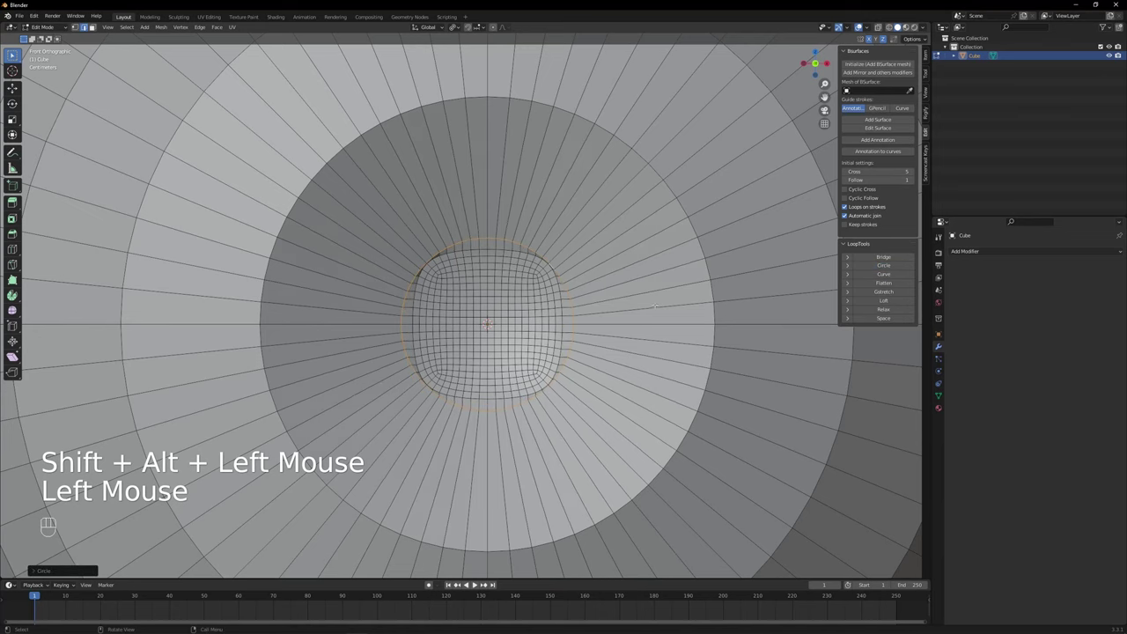
key("g")
key("g")
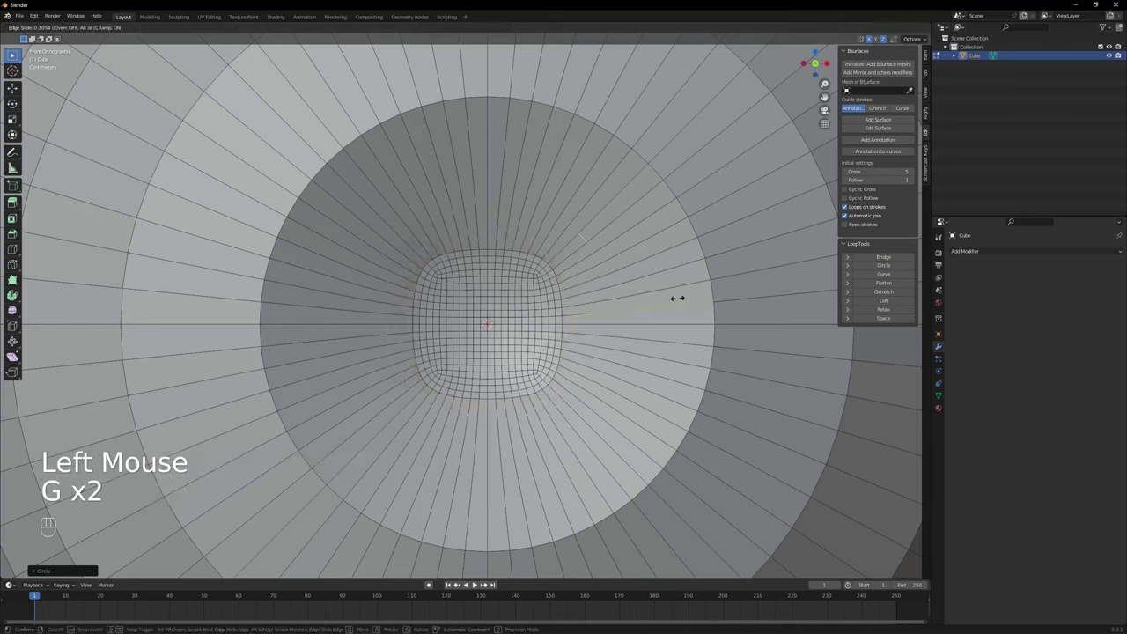
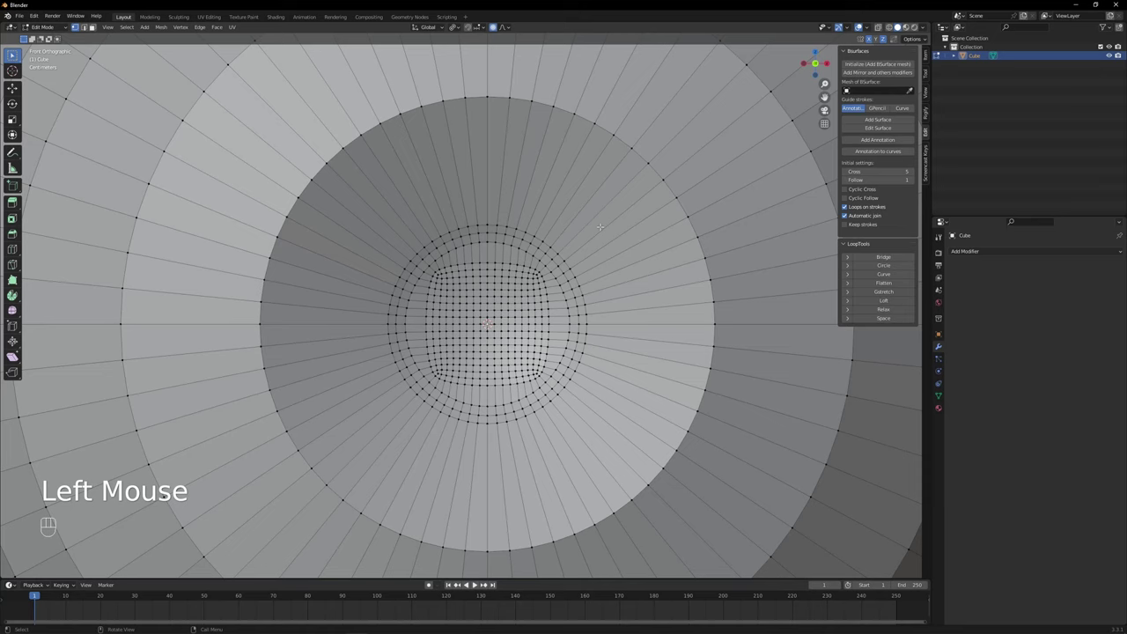
- Begin moving the pupil vertices with smooth proportional falloff
key("g")
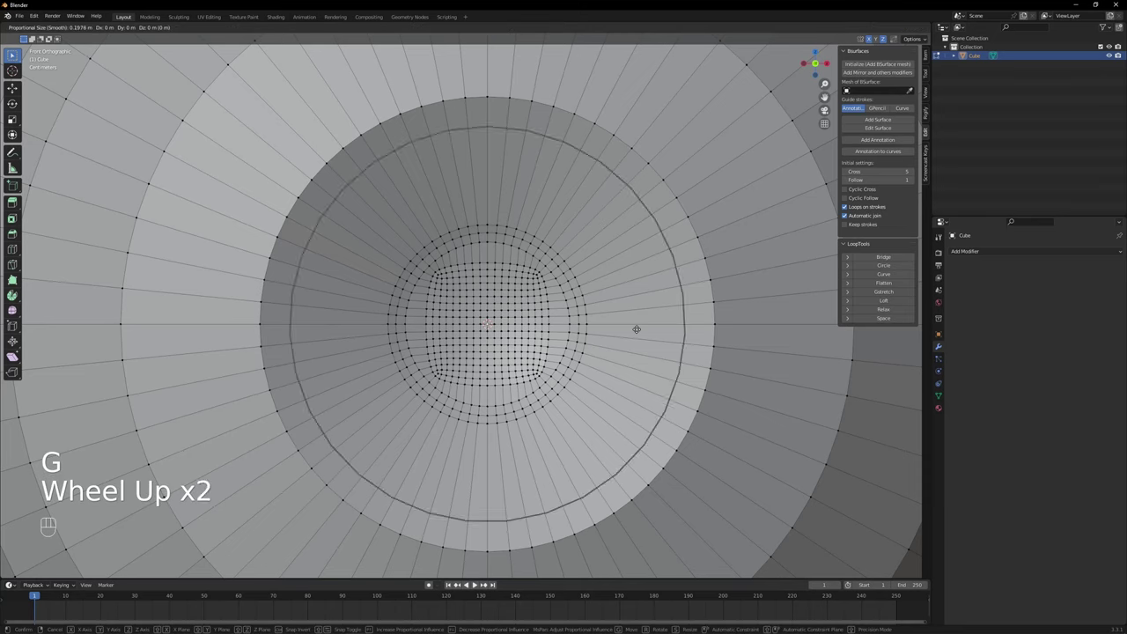
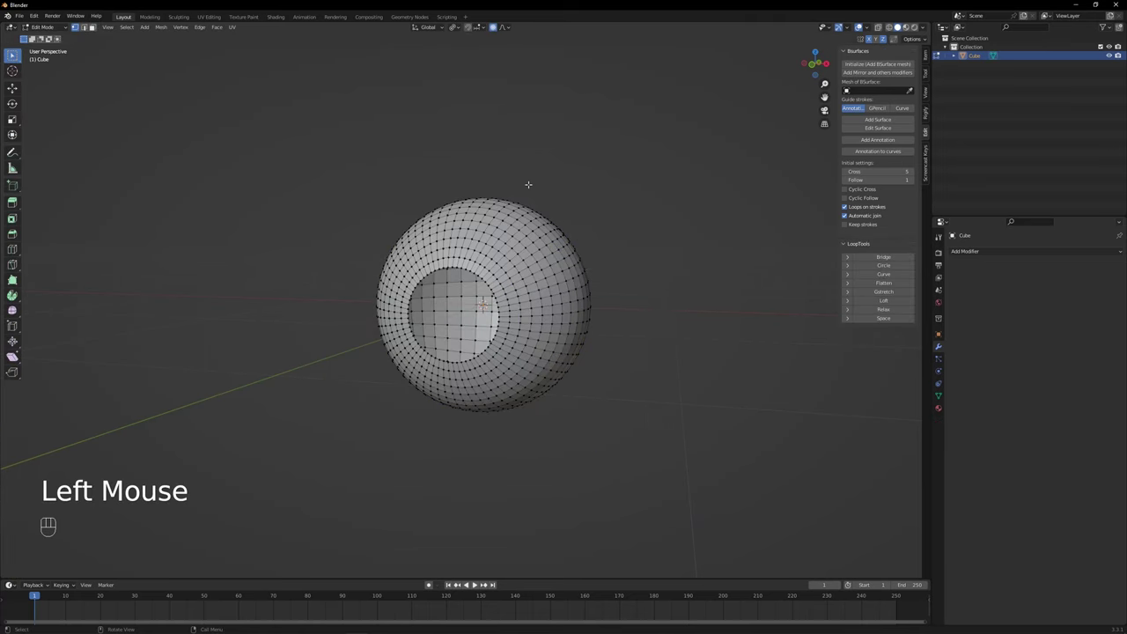
key("alt+h")
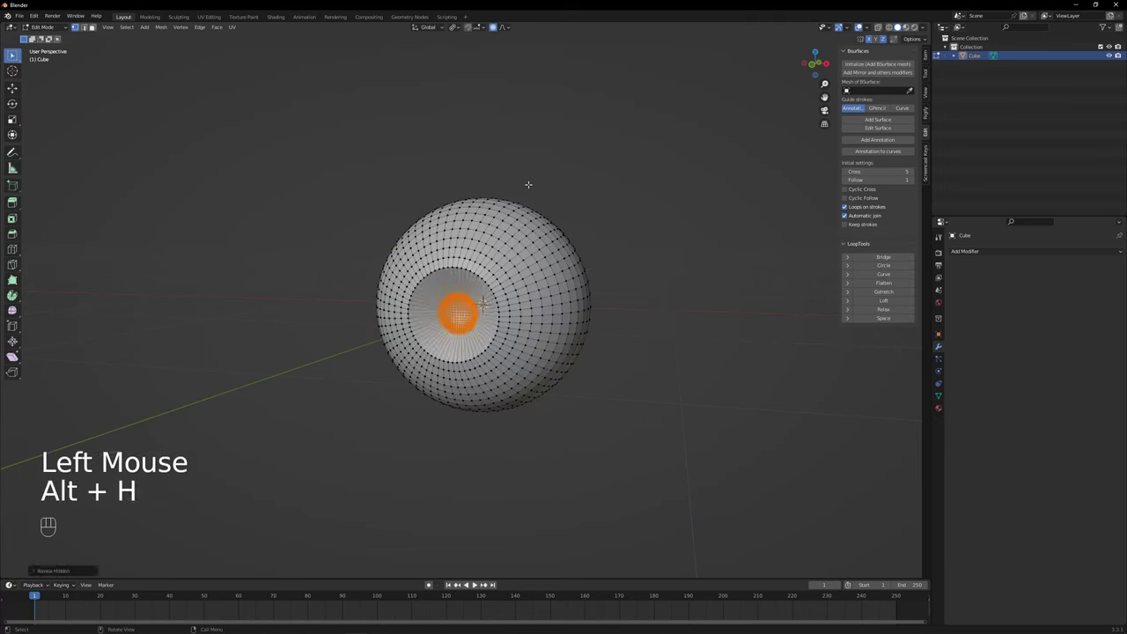
key("ctrl+i")
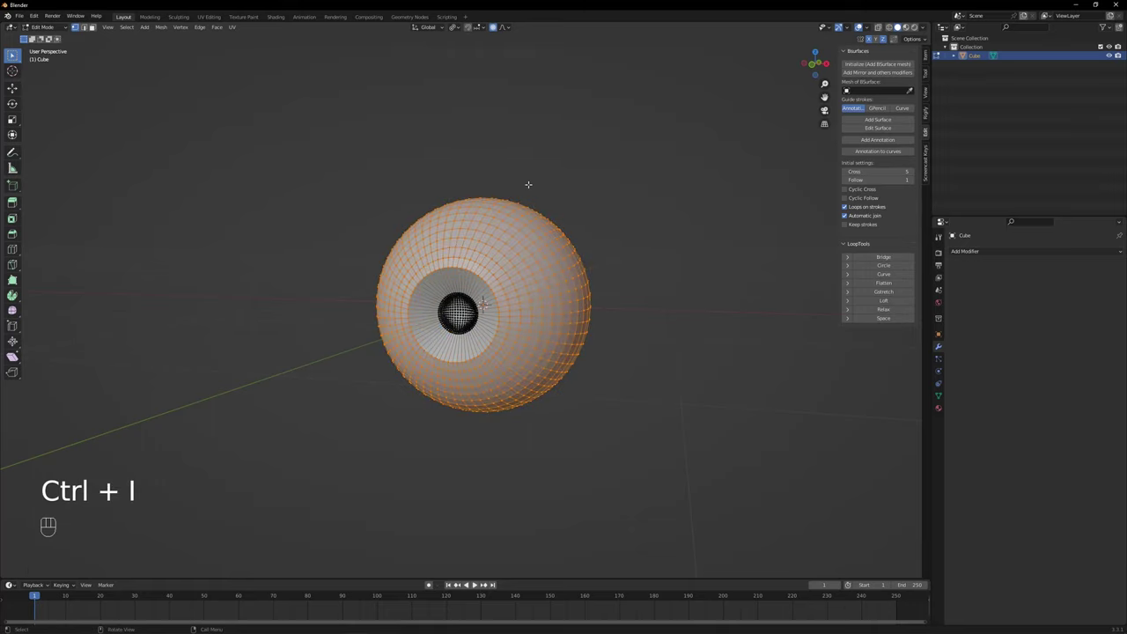
key("h")
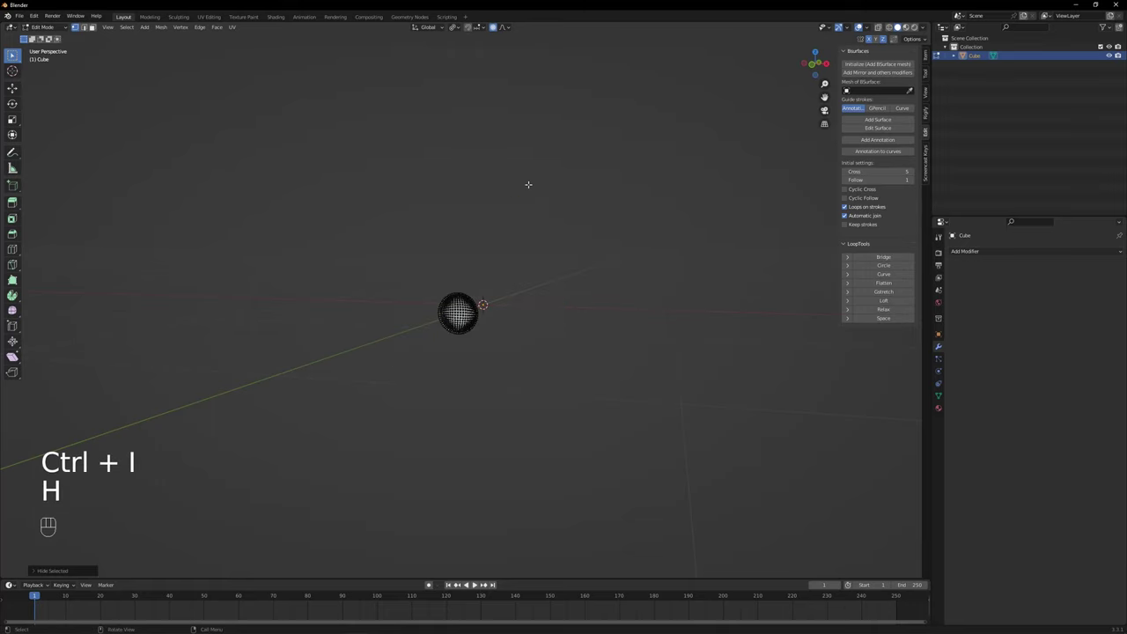
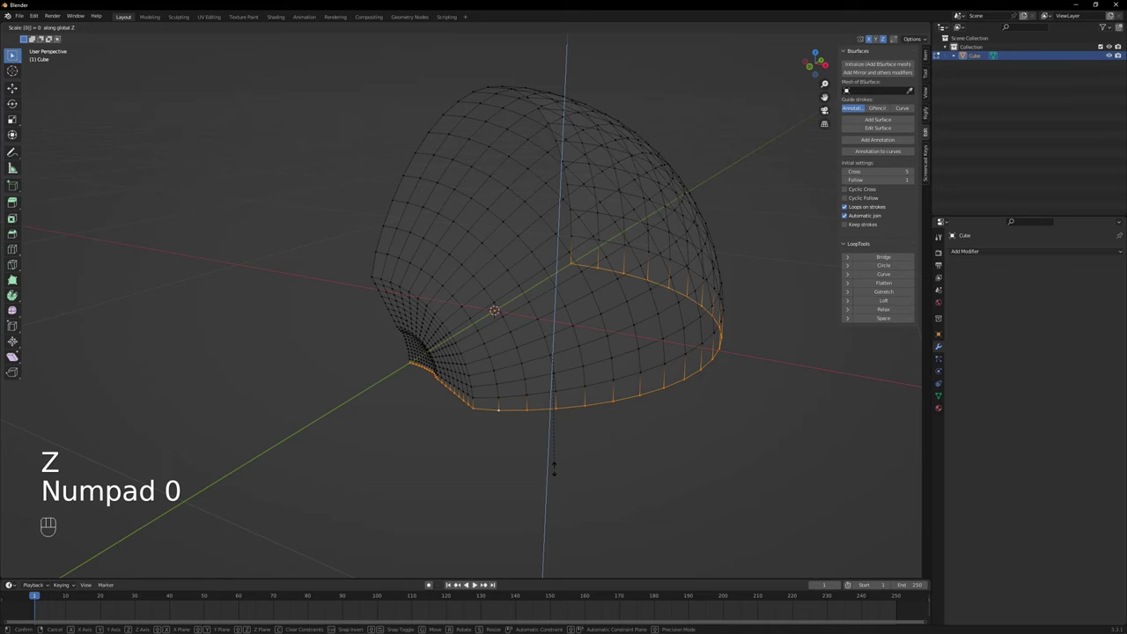
- Confirm the rim flattening and mirror the half eyeball back into a full sphere
key("Return")
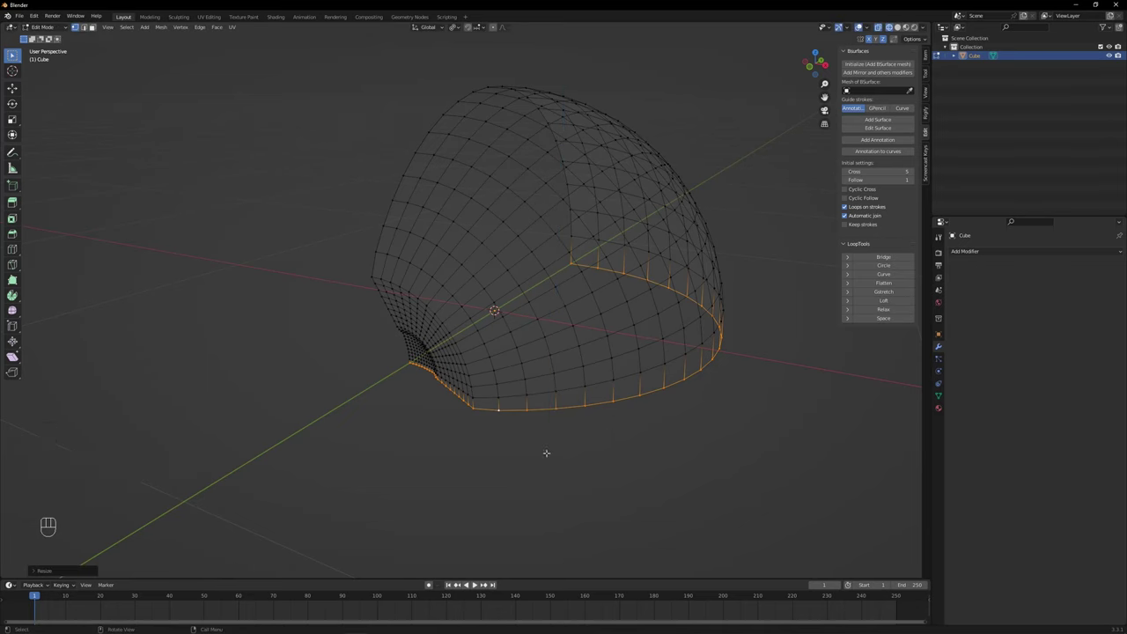
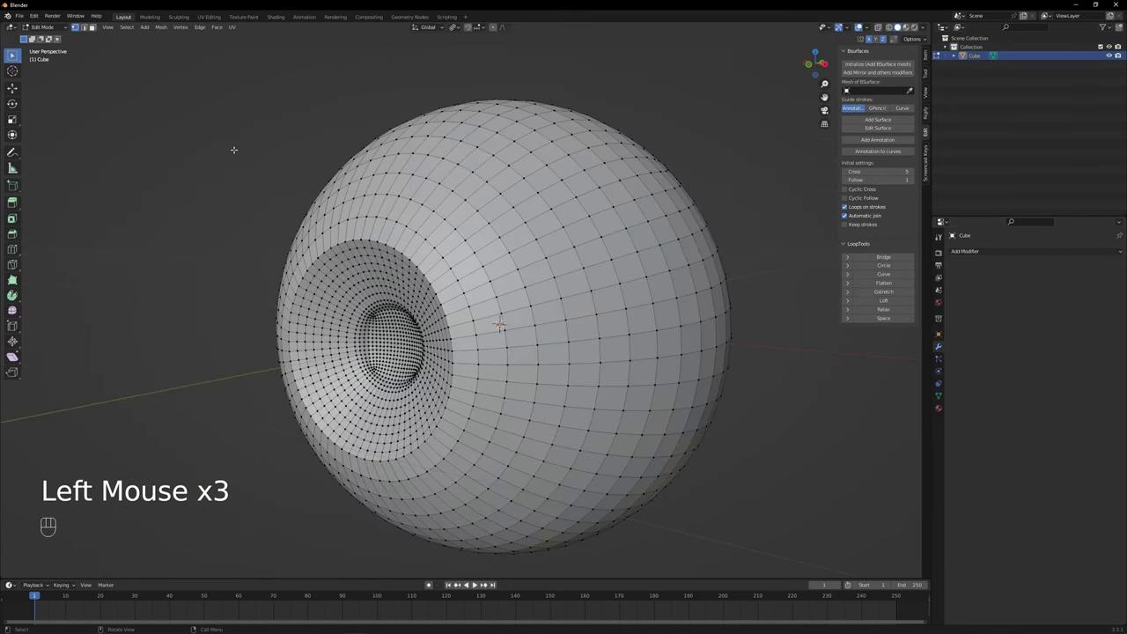
left_click(97, 26)
left_click(44, 28)
left_click(209, 205)
left_click(285, 260)
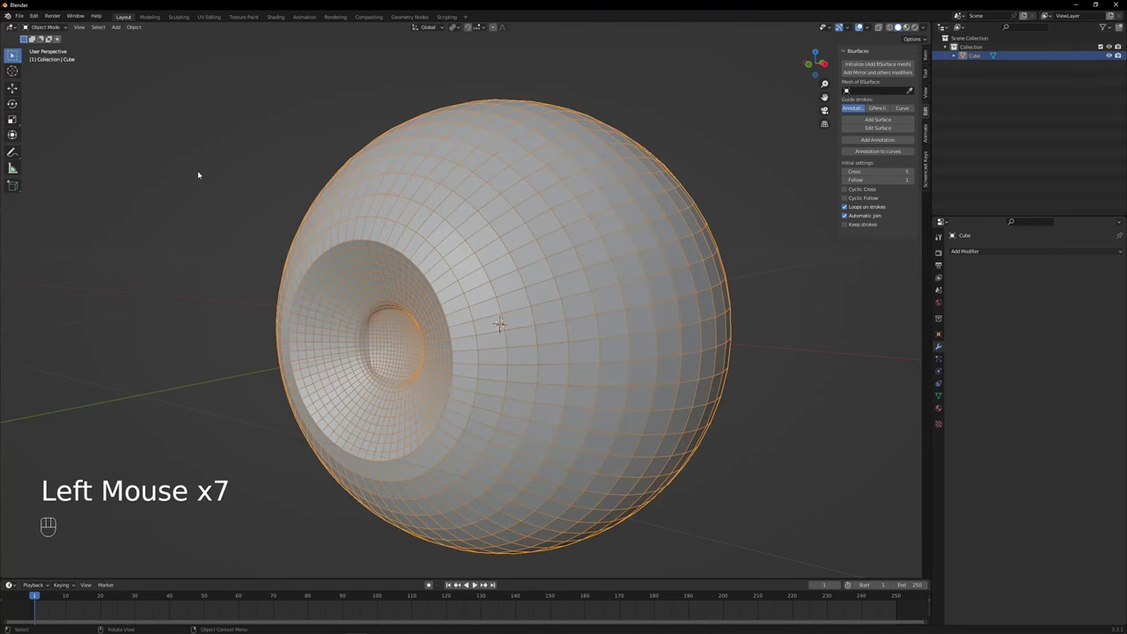
- Apply the mirror modifier and return to editing the full eyeball mesh
left_click(89, 76)
left_click_drag(50, 31, 49, 46)
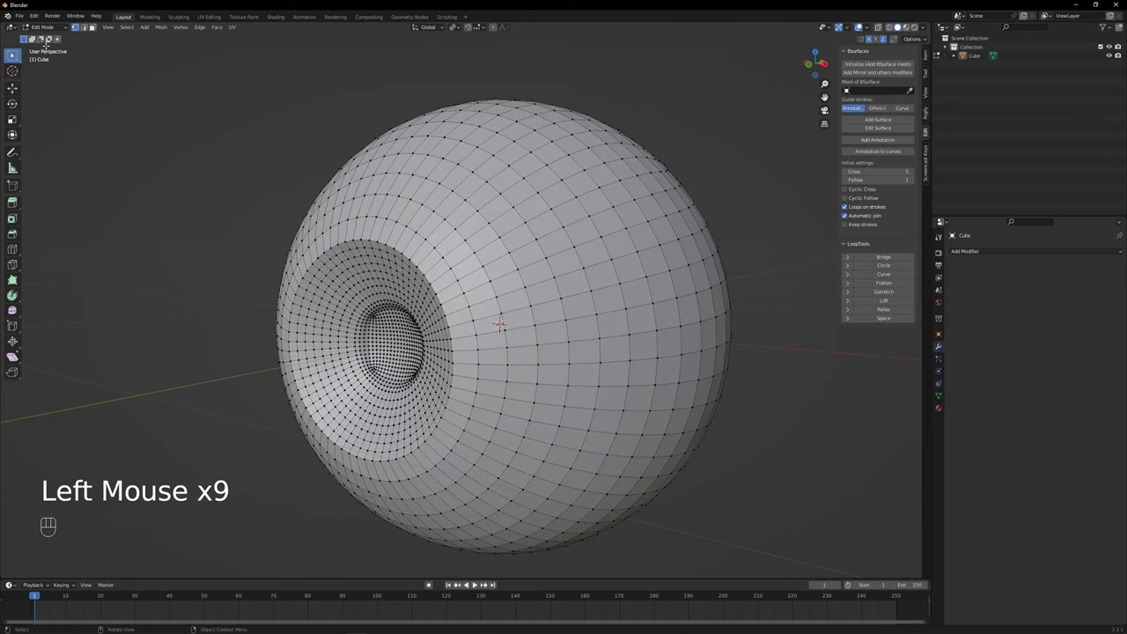
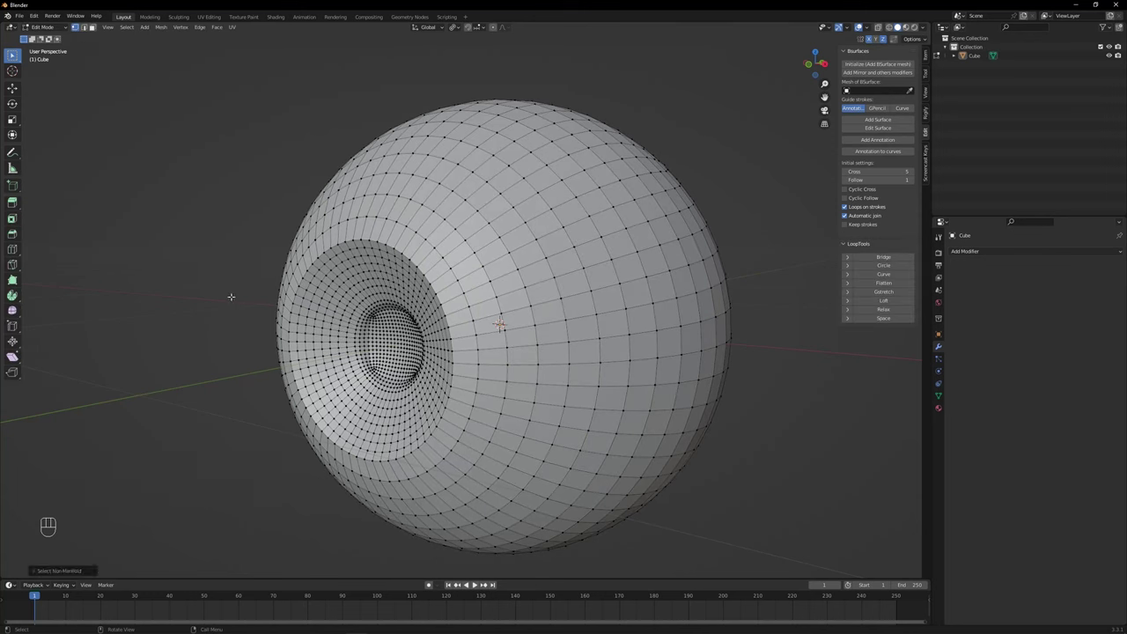
key("g")
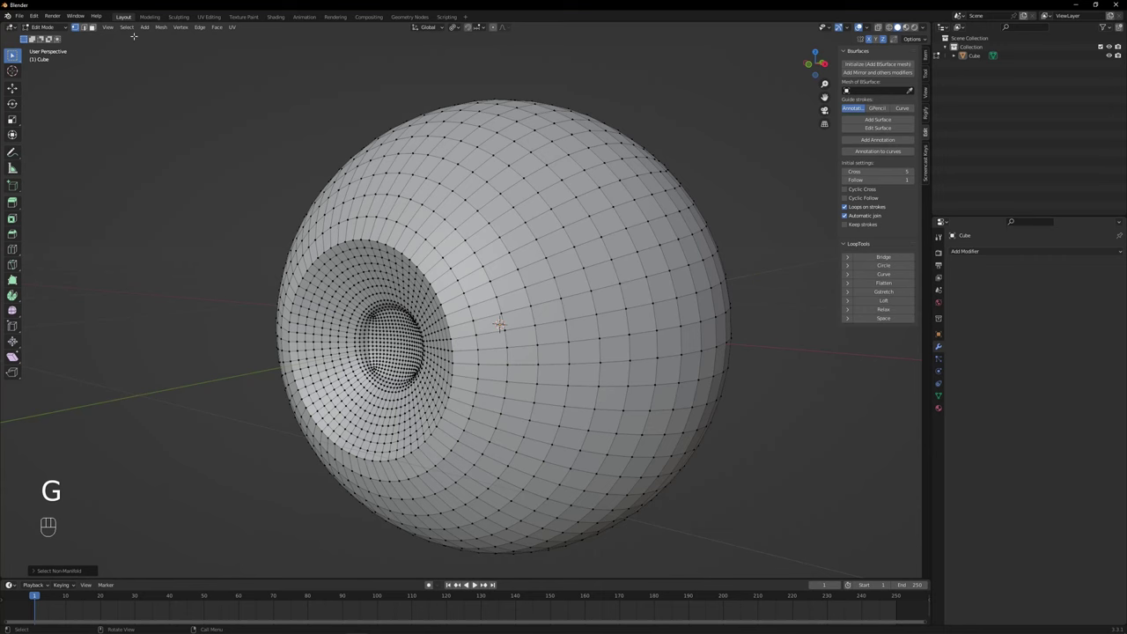
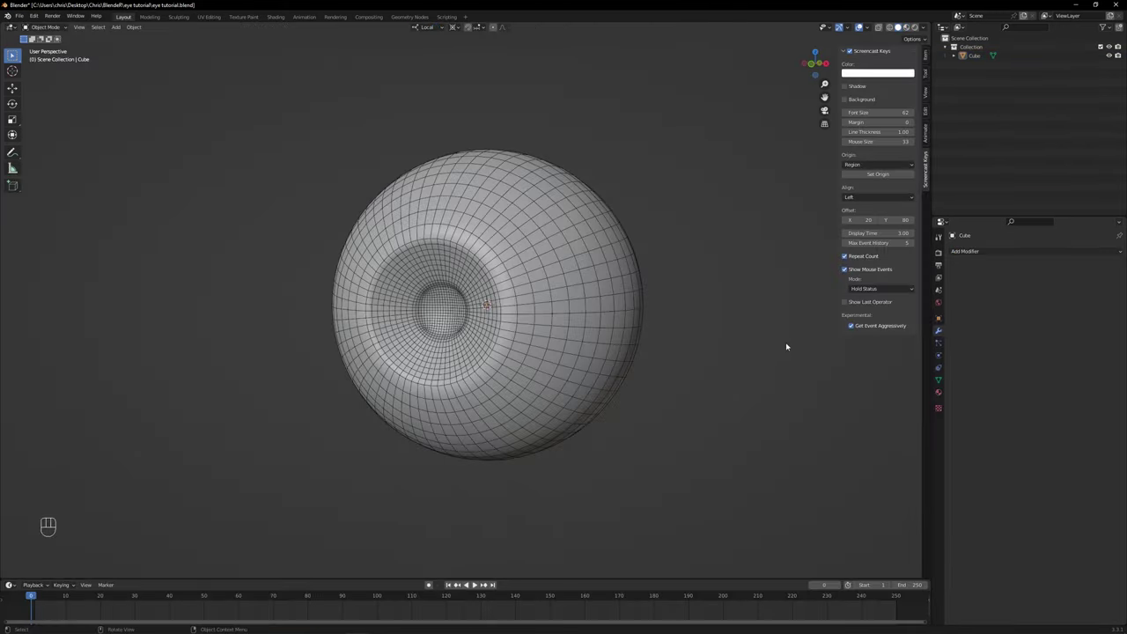
- Add Basis and a second shape key to the eyeball mesh, naming the second Pupil Shrink
left_click(943, 317)
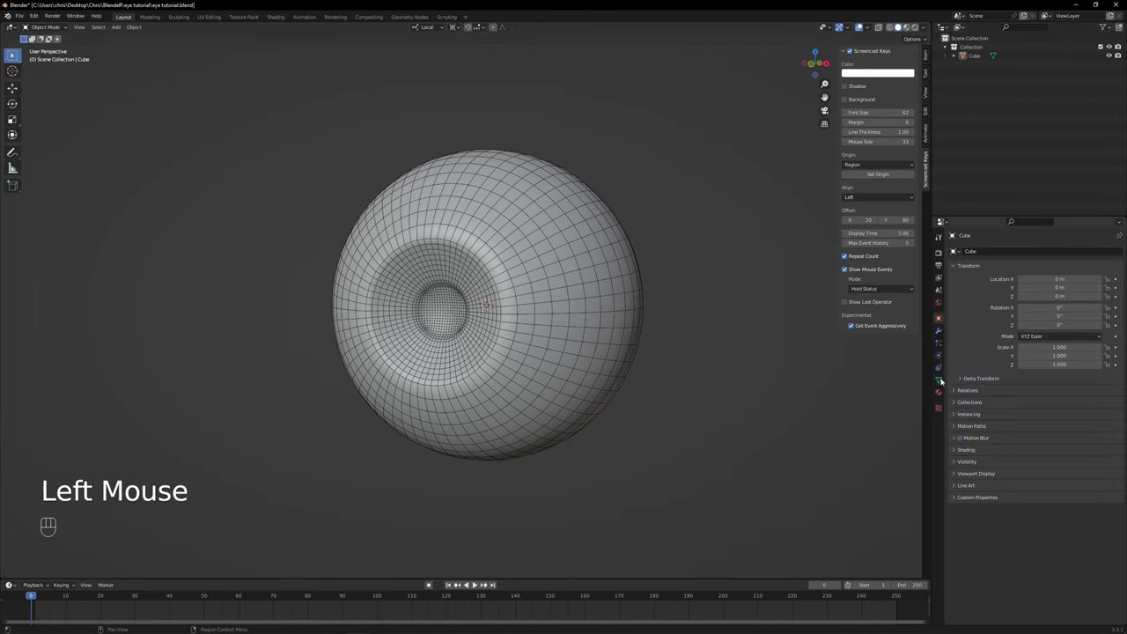
left_click(943, 378)
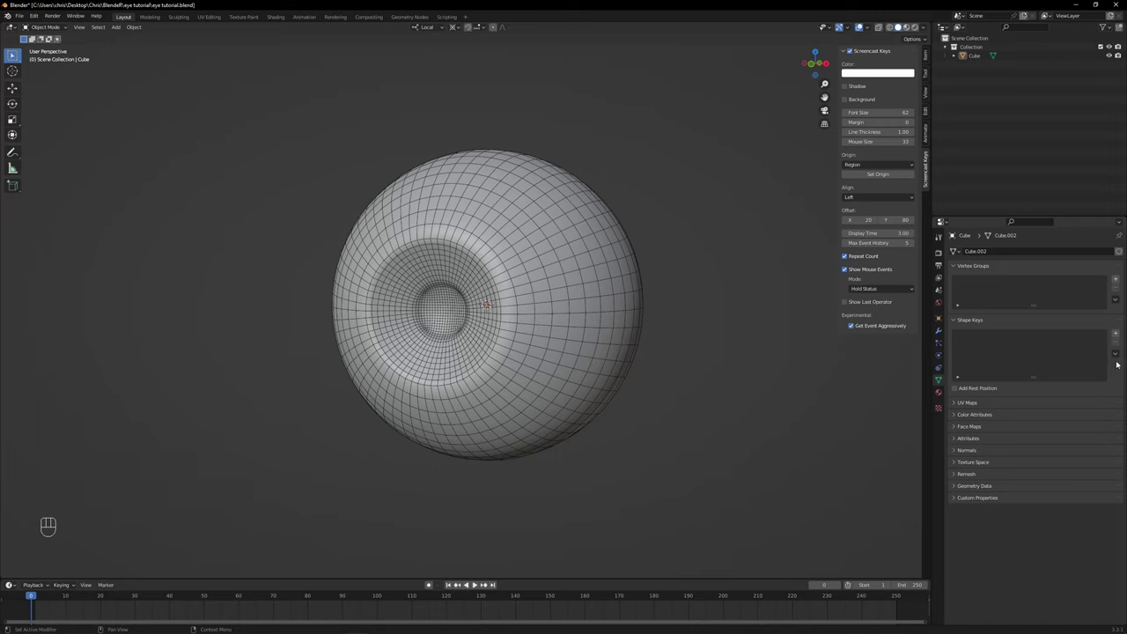
left_click(1122, 334)
left_click(1122, 334)
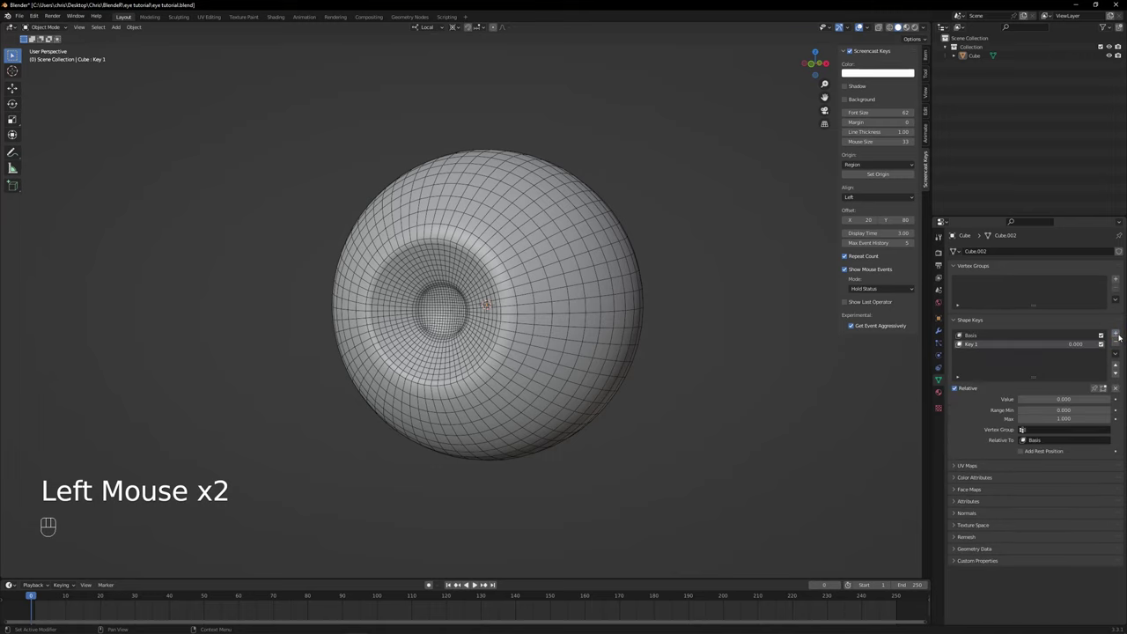
left_click_drag(964, 341, 975, 347)
key("BackSpace")
left_click(963, 342)
left_click(964, 341)
- In Edit Mode, select the edge loop ringing the pupil
left_click(963, 341)
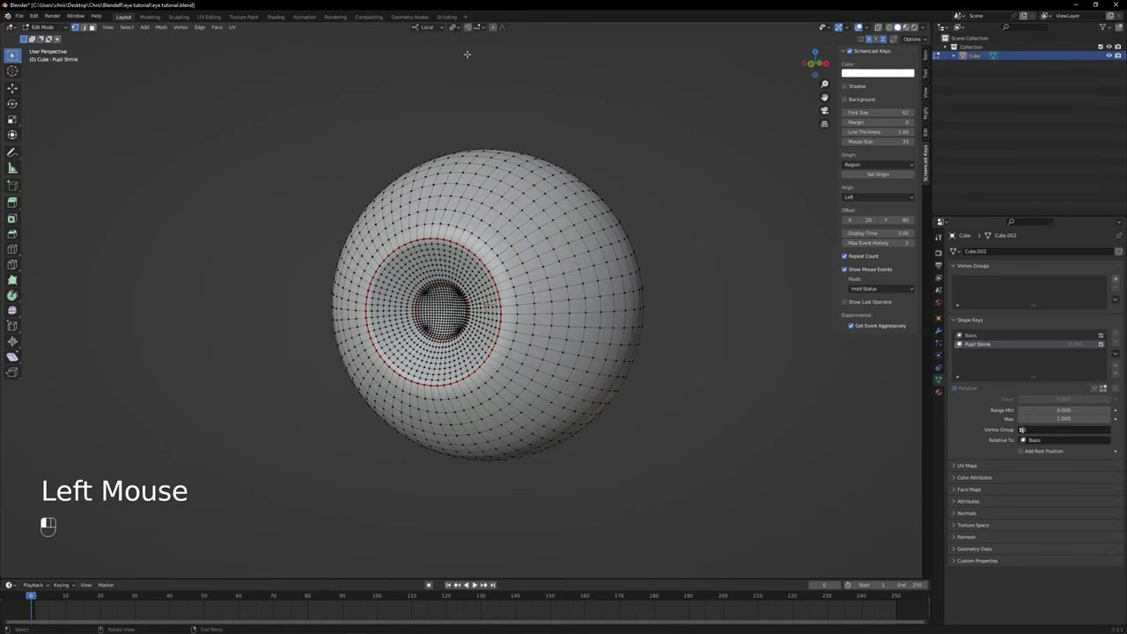
scroll("up", 3)
scroll("down", 3)
middle_click(963, 341)
left_click(964, 341)
key("l")
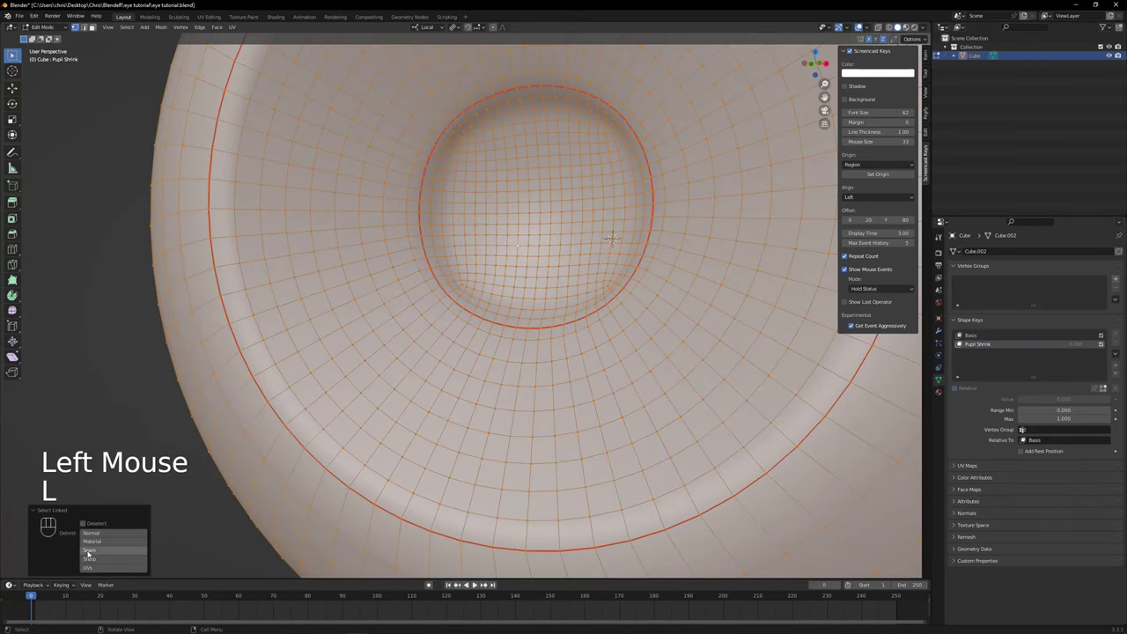
left_click(963, 341)
scroll("down", 3)
middle_click(964, 341)
left_click(963, 341)
- Scale the pupil ring down for the Pupil Shrink key and return to Object Mode
key("s")
key("KP_0")
key("Return")
key("Tab")
scroll("down", 3)
left_click(963, 342)
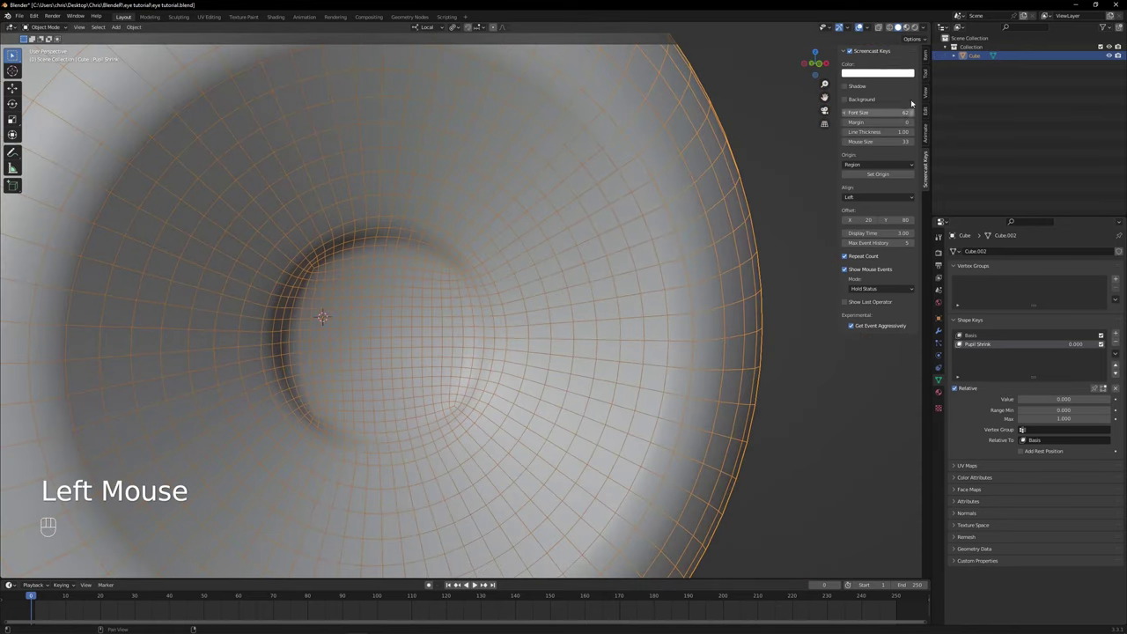
- Add a third shape key and name it Iris Shrink
left_click(908, 33)
left_click(1124, 335)
left_click(964, 351)
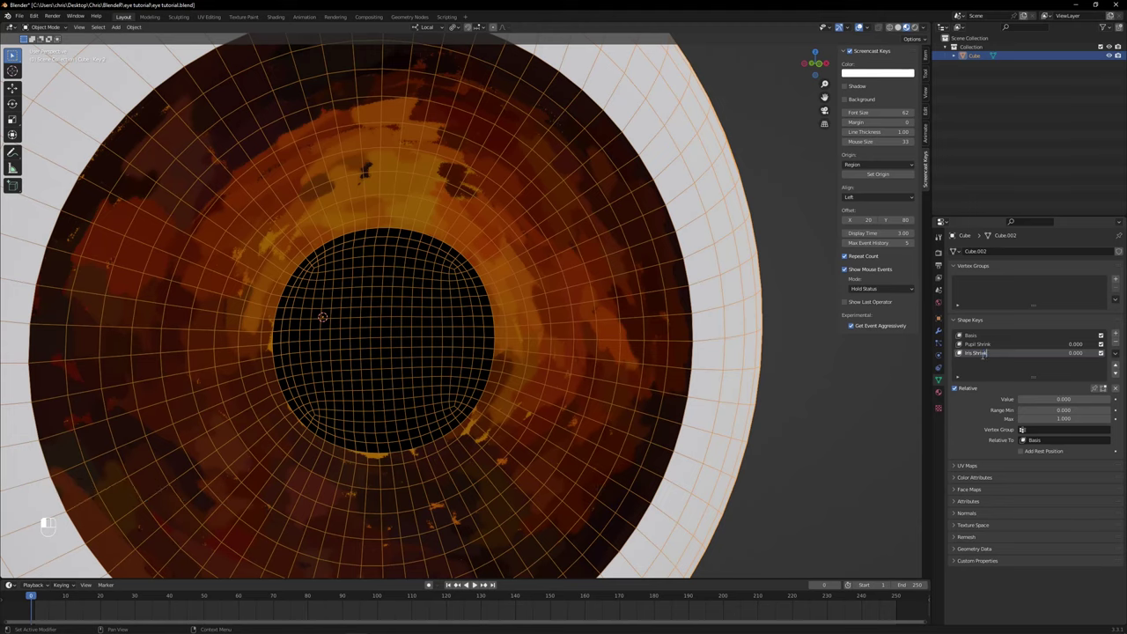
- In Edit Mode, scale the iris boundary loop inward for the Iris Shrink key
key("Tab")
left_click(964, 350)
key("l")
key("s")
key("KP_0")
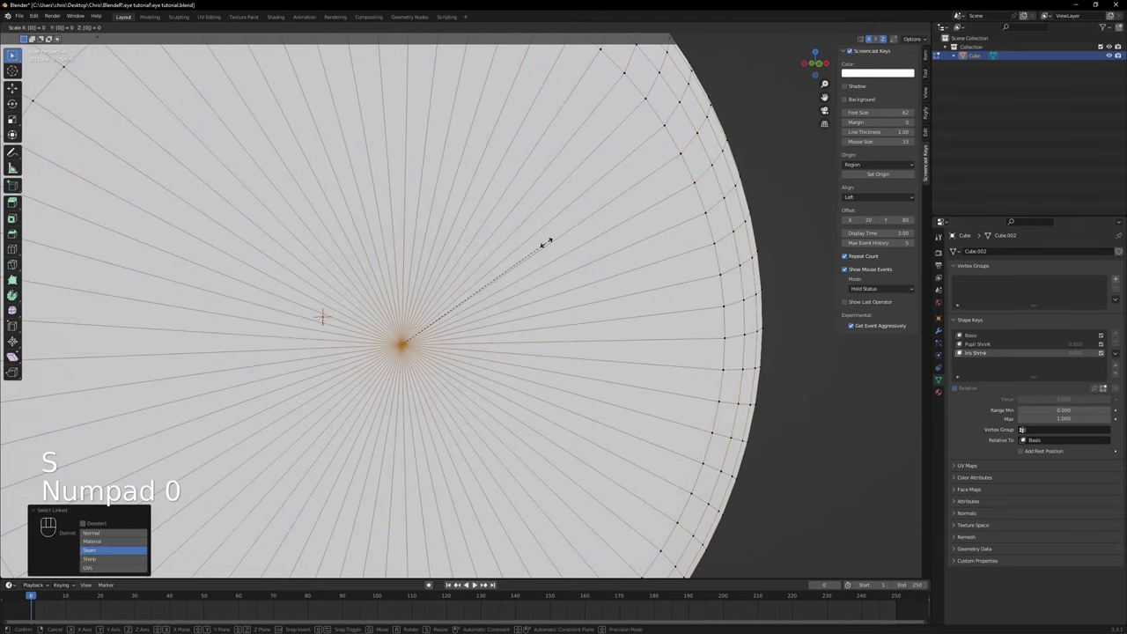
key("Return")
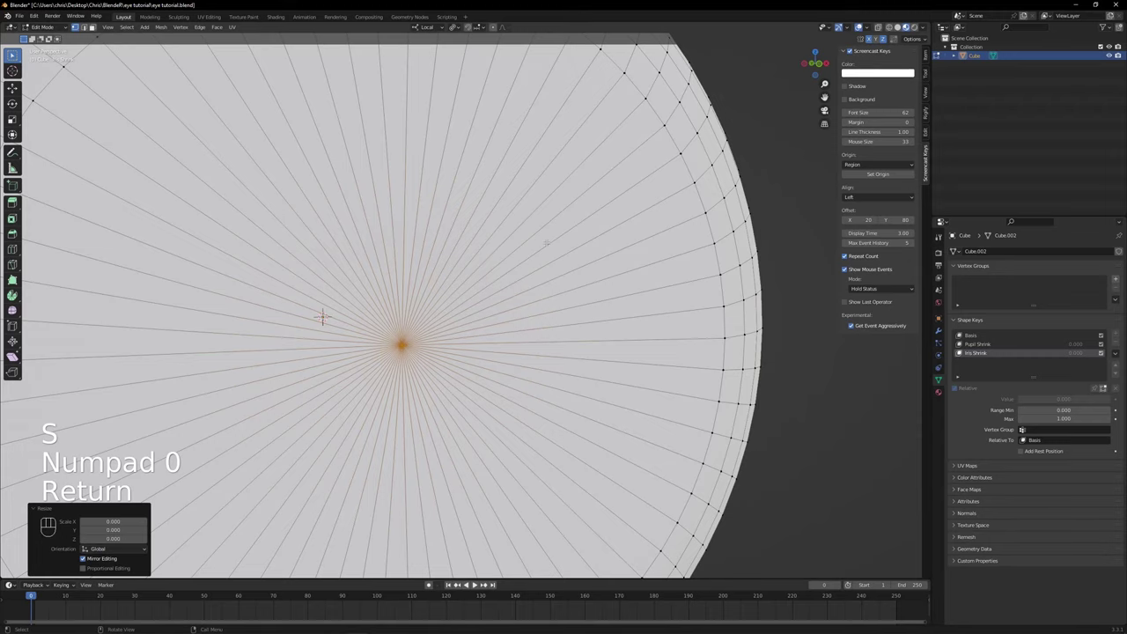
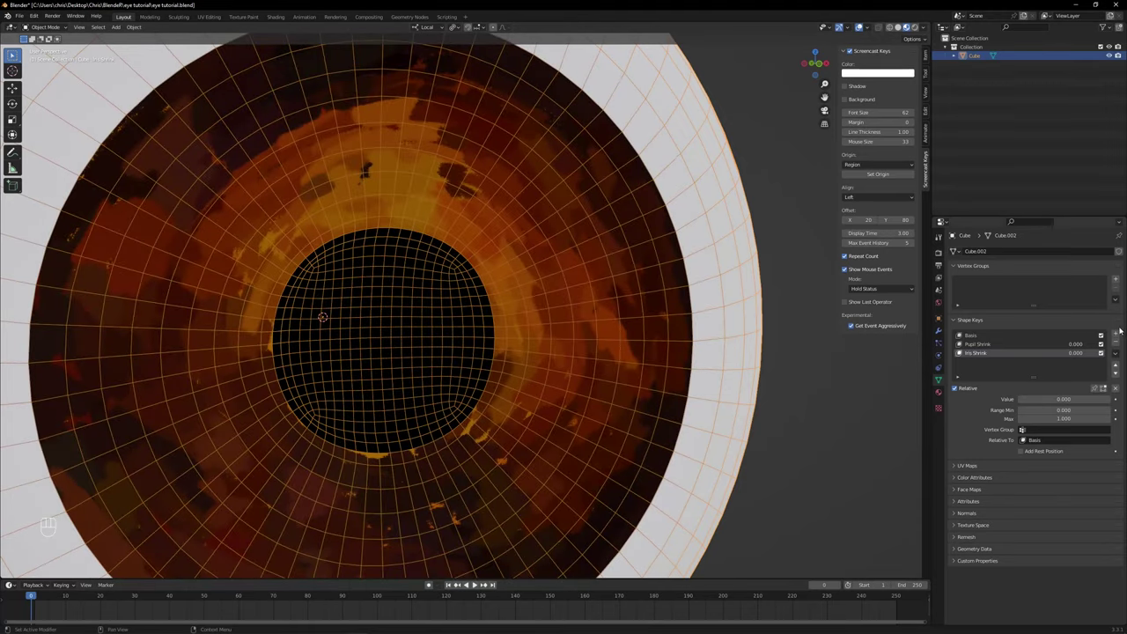
- Add an Iris Expand shape key and set its value to 1
left_click(1123, 335)
left_click(974, 364)
left_click_drag(963, 359, 972, 368)
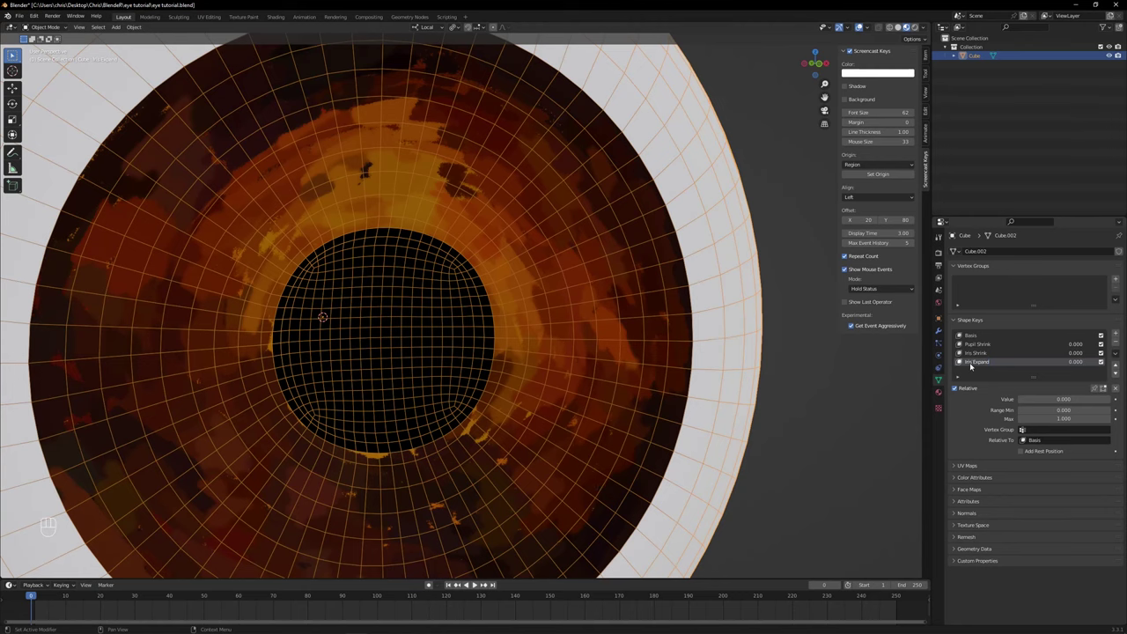
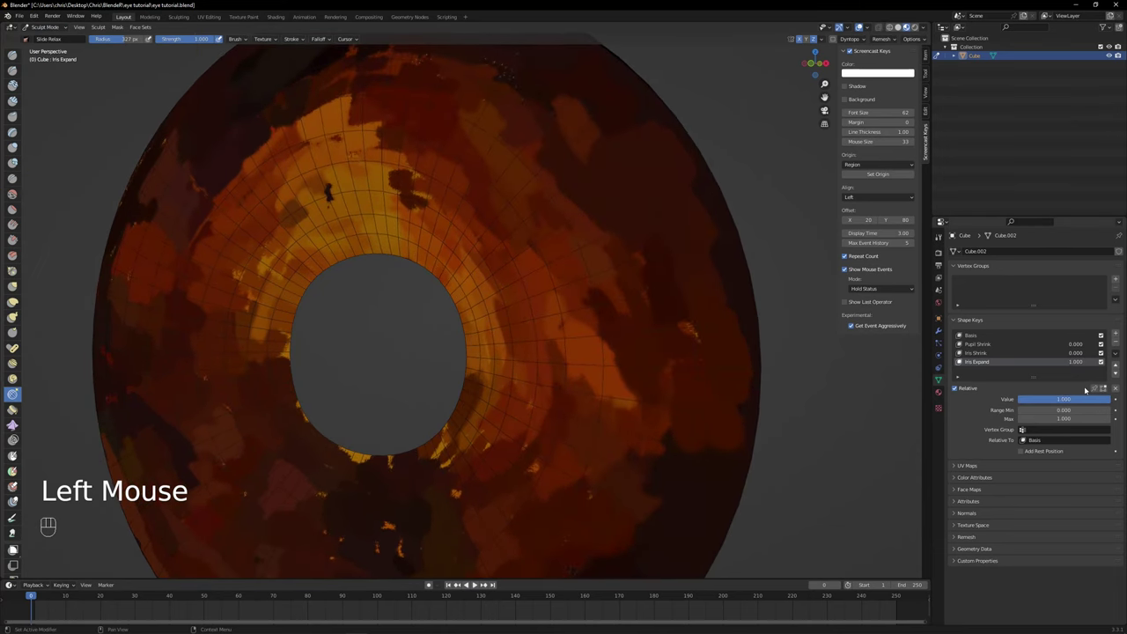
- Enlarge the iris, relax the surrounding mesh with Slide Relax, and add a Pupil Expand key
left_click(963, 359)
scroll("down", 3)
left_click(963, 359)
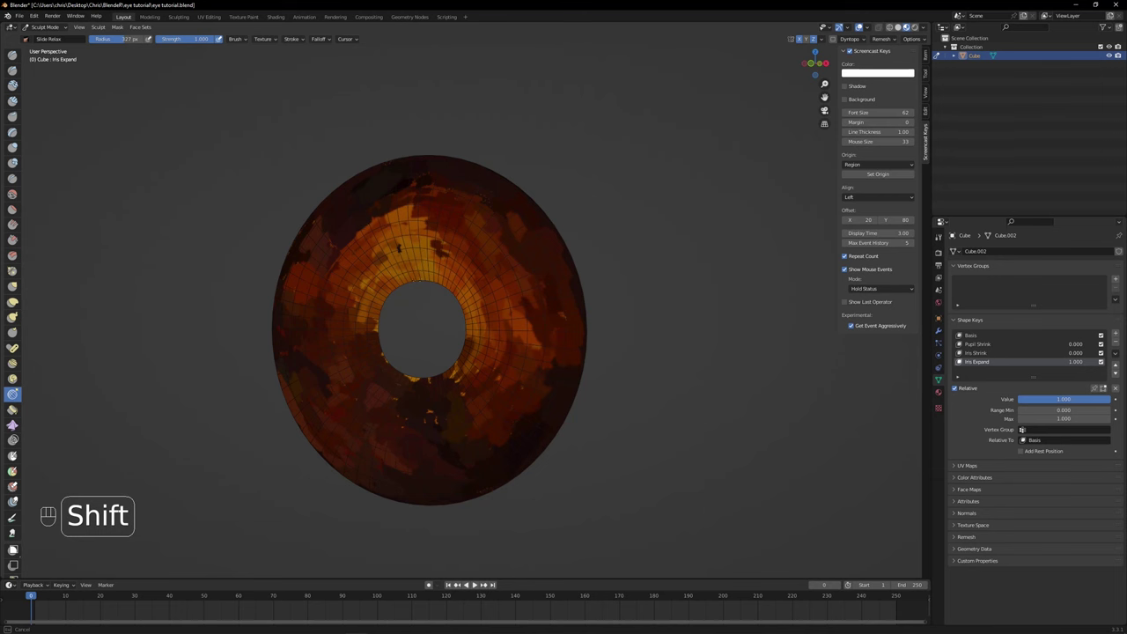
key("alt+h")
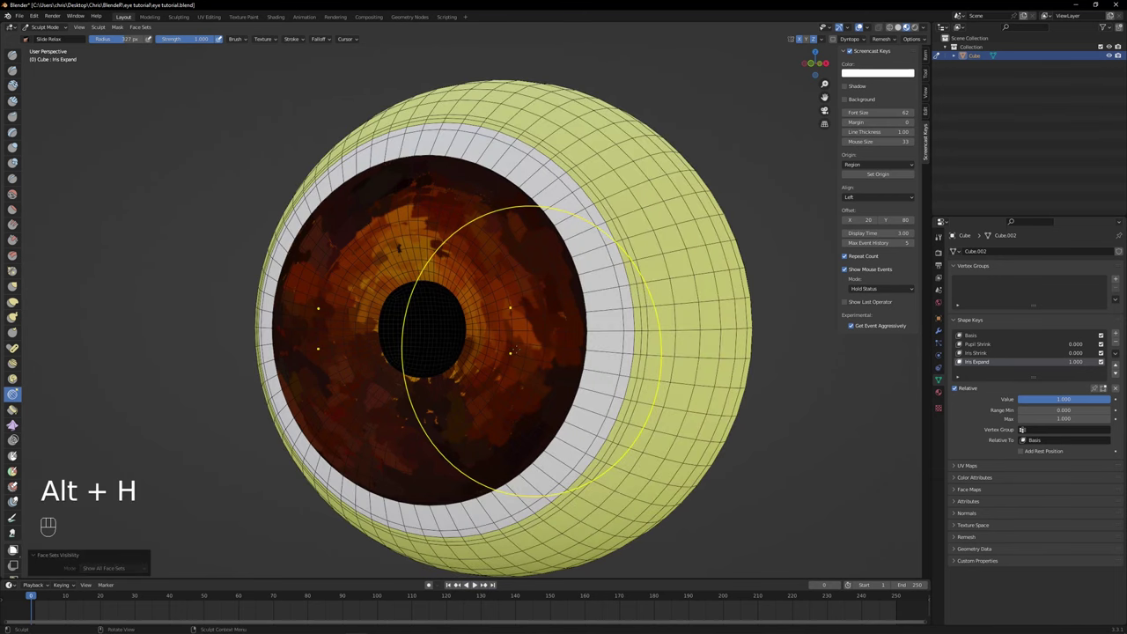
left_click(964, 359)
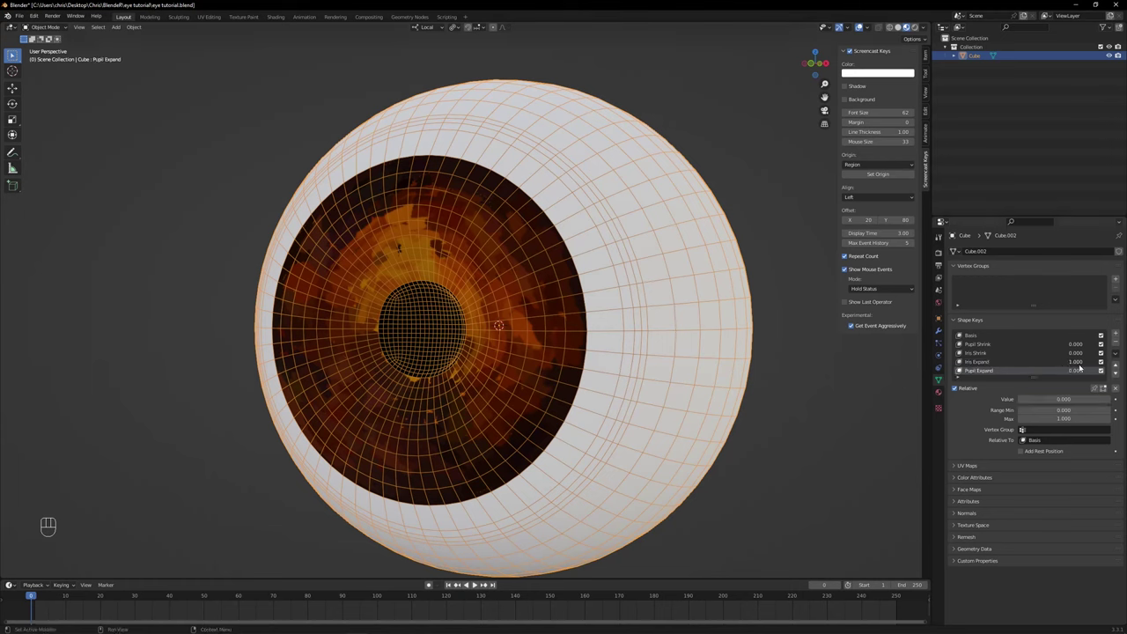
- Set Iris Expand back to 0 and adjust the mesh with a series of grab moves
left_click(964, 368)
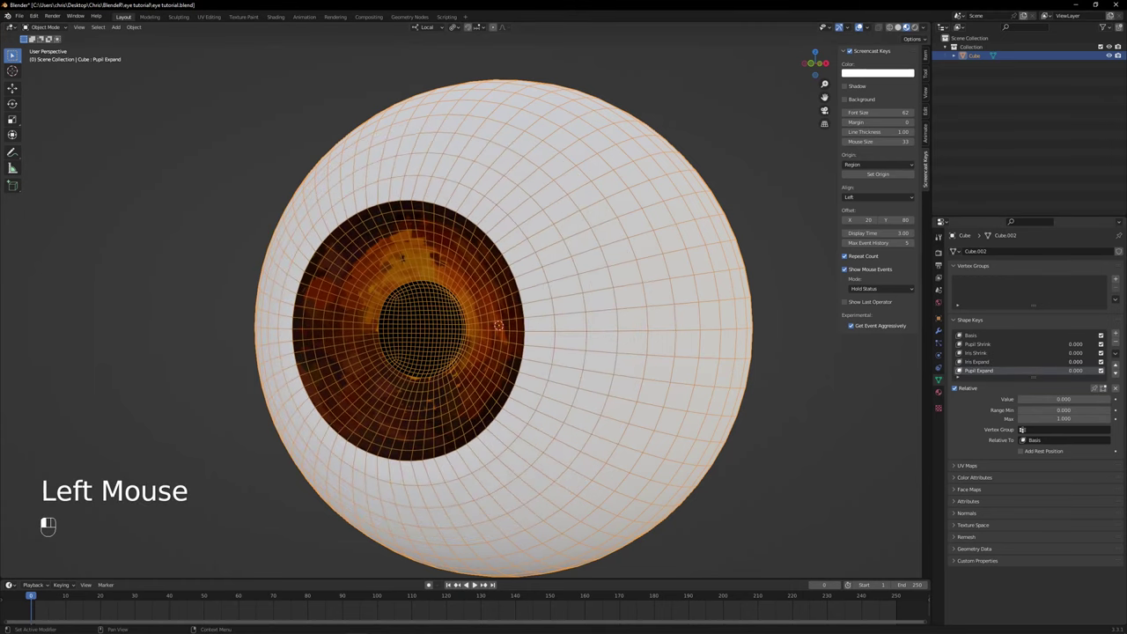
left_click_drag(964, 368, 980, 373)
left_click(963, 368)
left_click(963, 368)
key("g")
left_click(964, 368)
key("g")
left_click(964, 368)
left_click(963, 368)
key("g")
left_click(964, 368)
key("g")
left_click(964, 368)
key("g")
left_click(963, 368)
left_click(963, 368)
key("g")
left_click(963, 369)
left_click(964, 368)
key("g")
left_click(964, 368)
key("g")
double_click(964, 368)
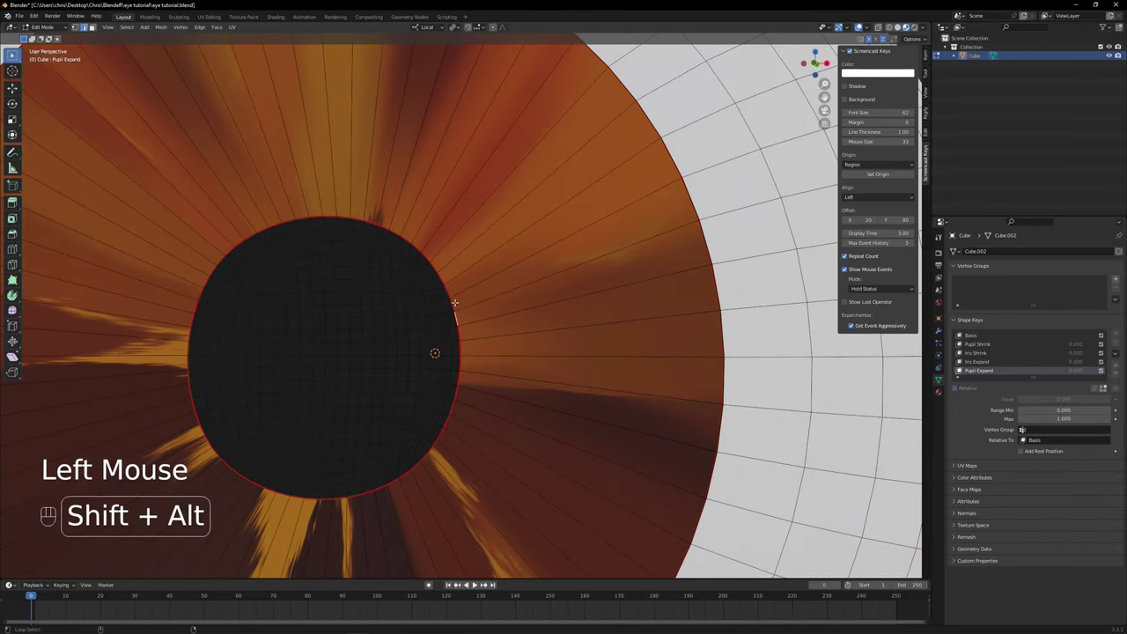
- Select the pupil's faces and scale the pupil much wider for Pupil Expand
left_click(964, 369)
key("g")
left_click(963, 369)
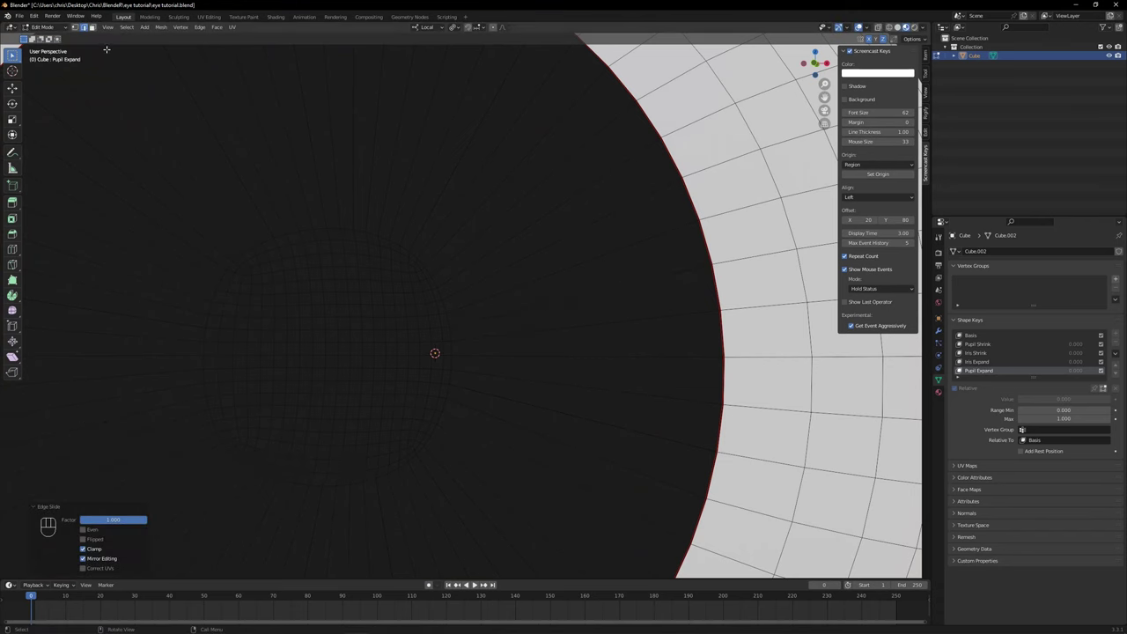
left_click(964, 368)
key("l")
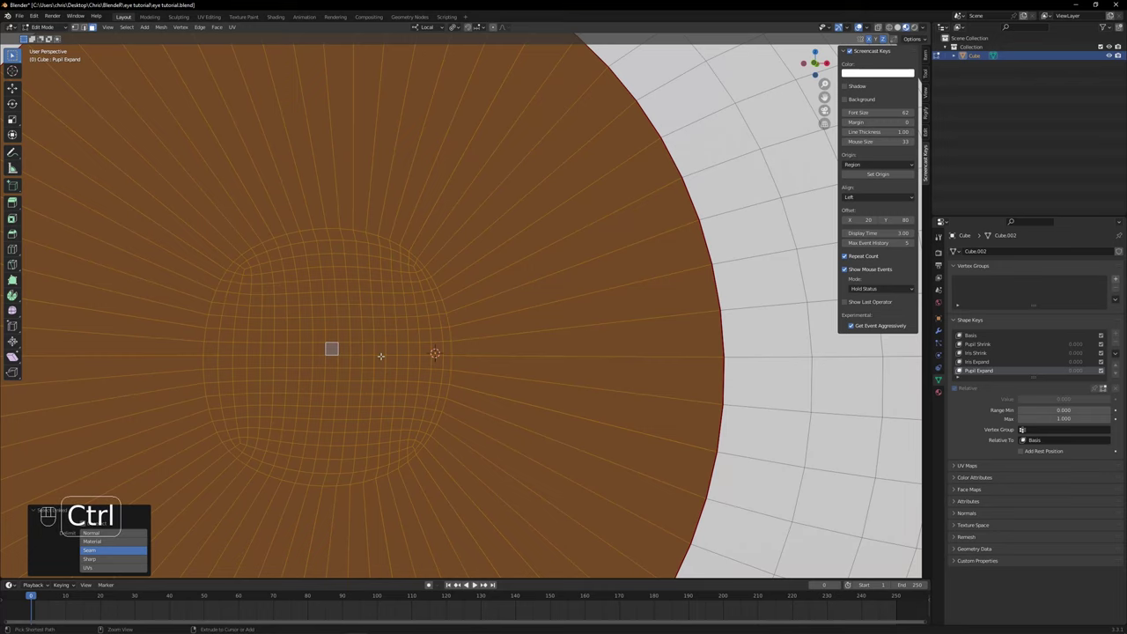
key("ctrl+i")
scroll("down", 3)
key("h")
- Relax the mesh around the widened pupil in Sculpt Mode, then return to Edit Mode
left_click(963, 369)
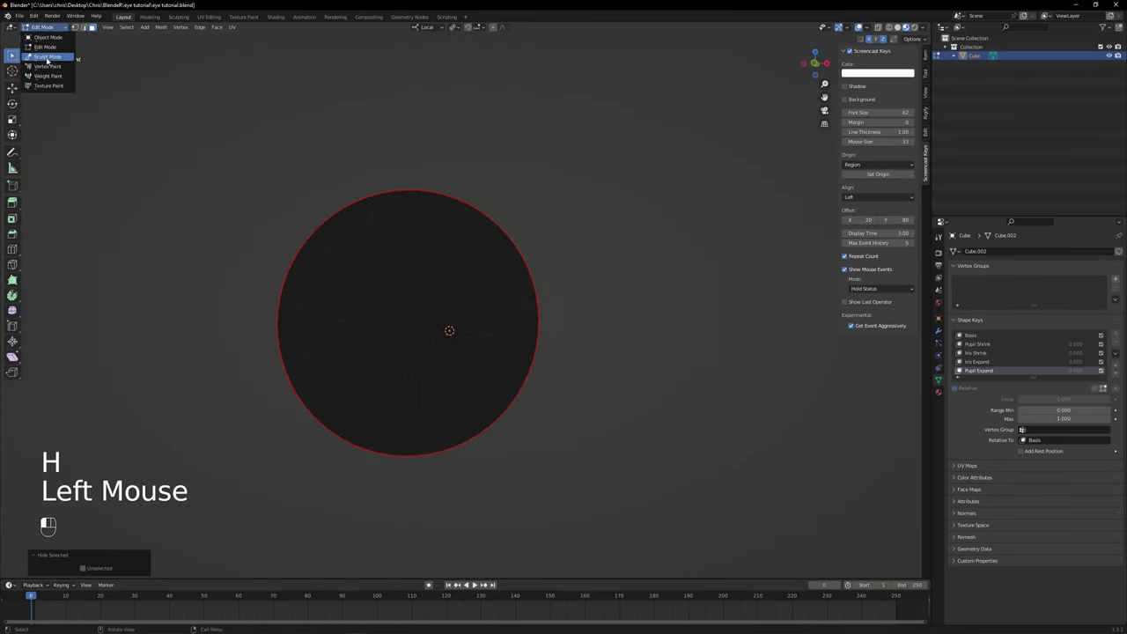
left_click(1058, 403)
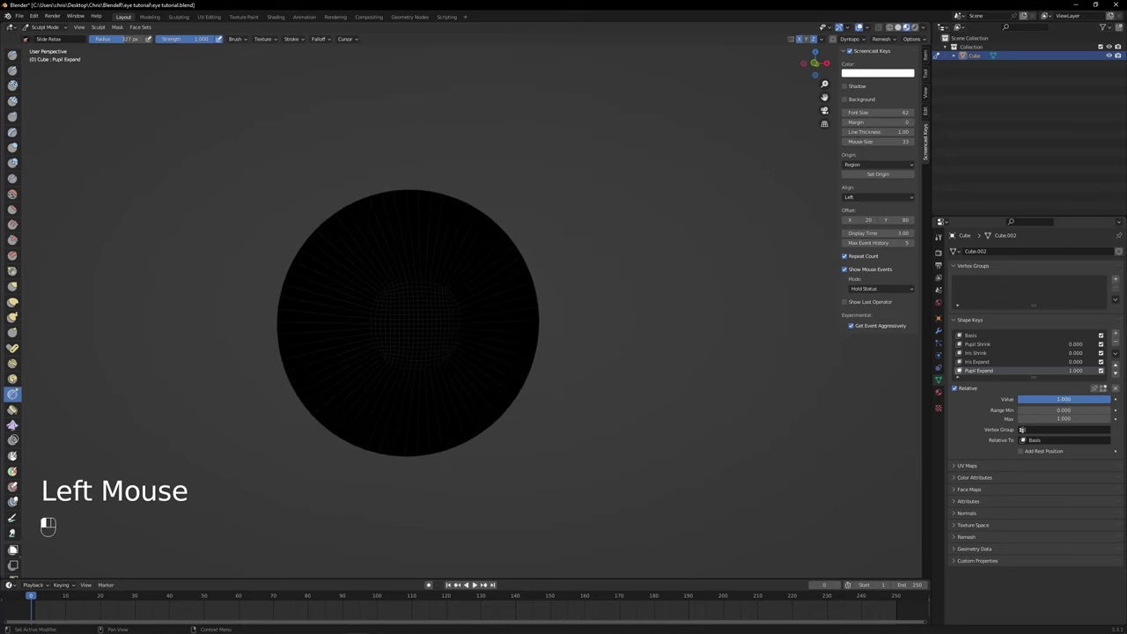
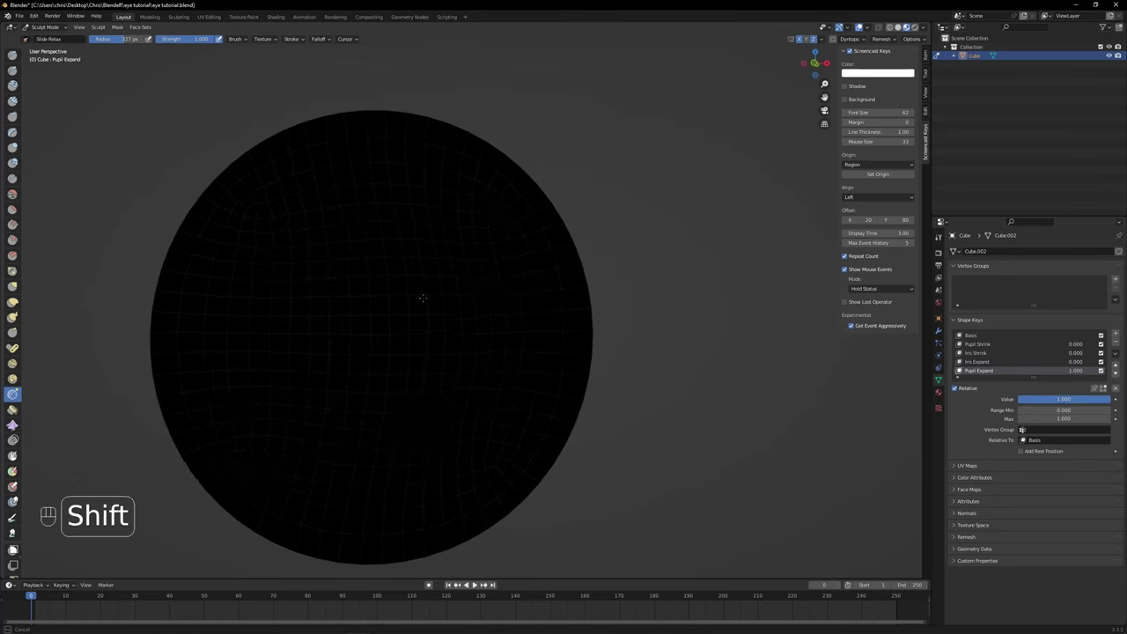
left_click_drag(56, 26, 97, 27)
key("alt+h")
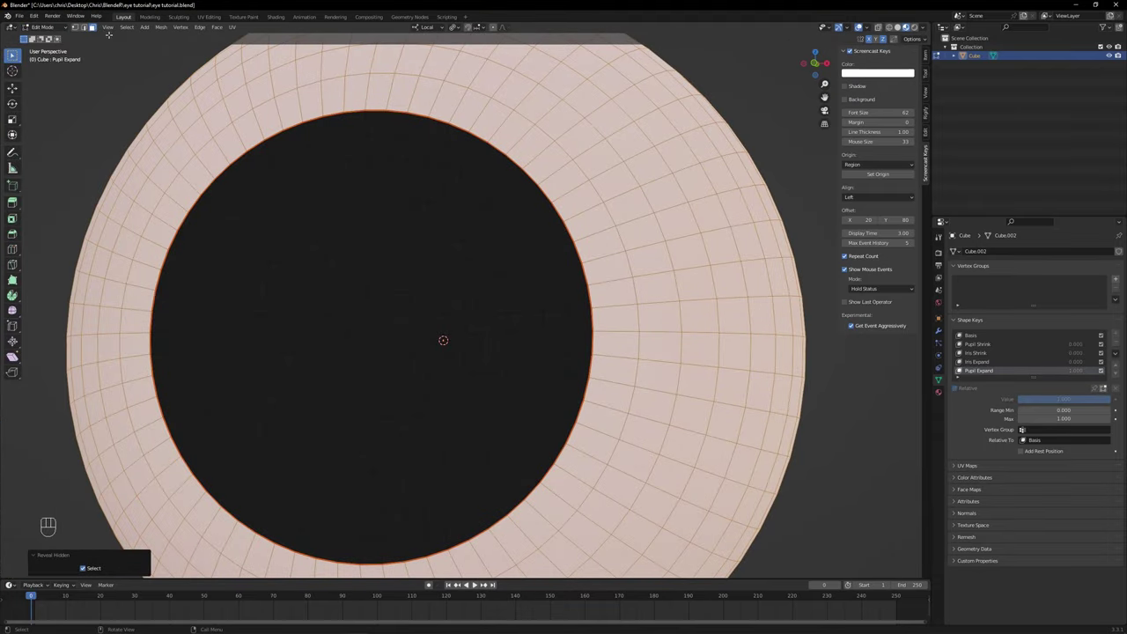
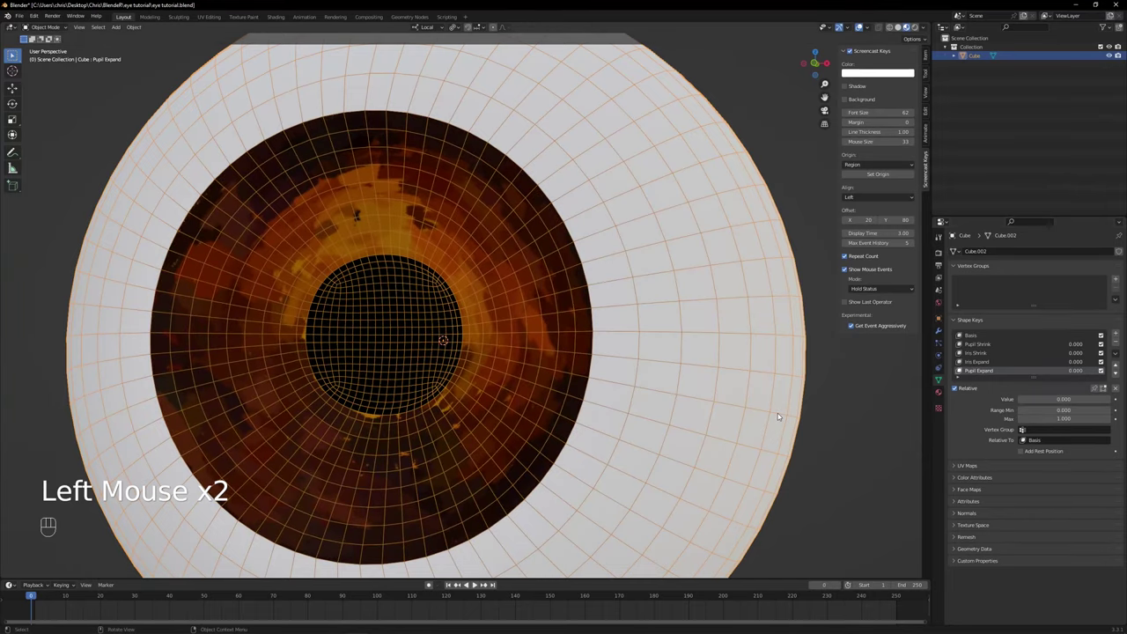
- Add a Planar shape key with its minimum range set to -1
left_click(1122, 335)
left_click(980, 373)
left_click(964, 368)
left_click(963, 368)
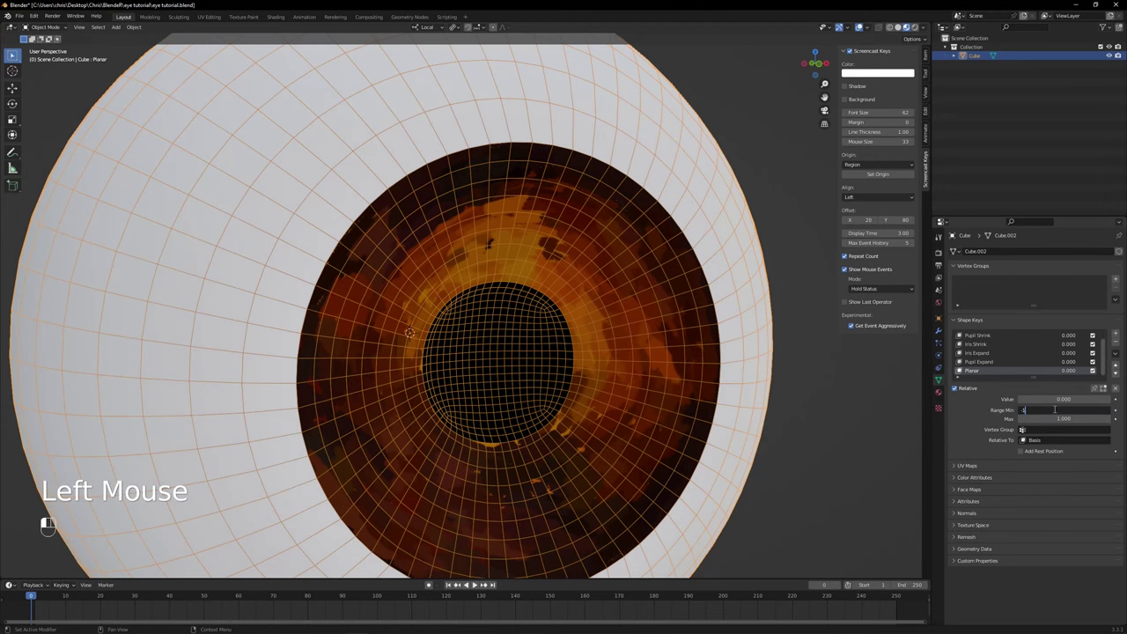
double_click(963, 368)
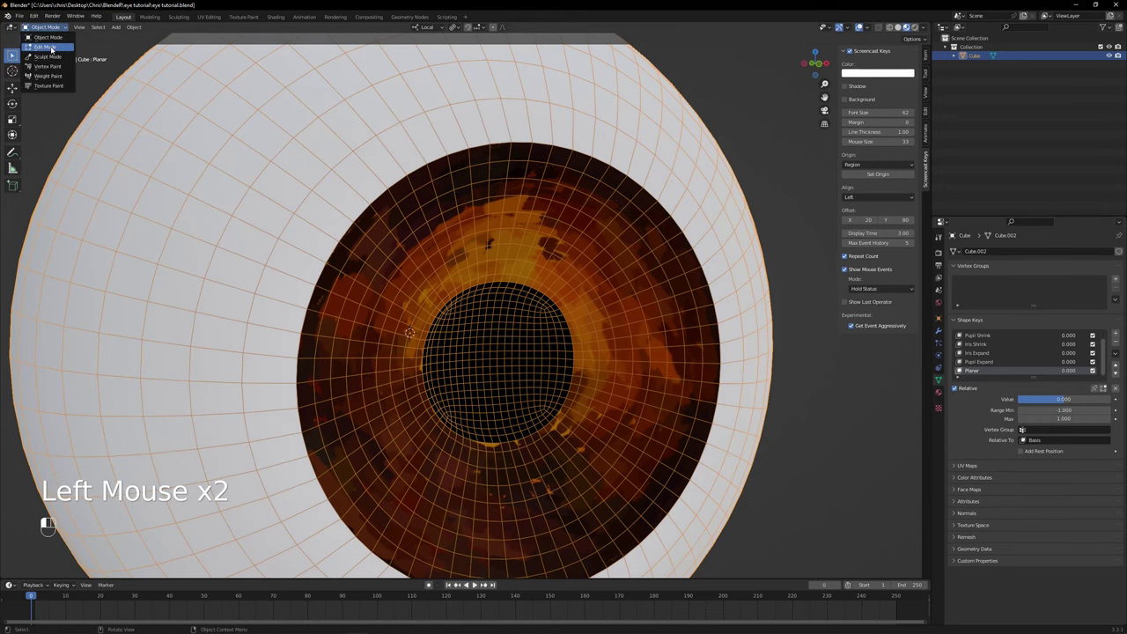
- In Edit Mode, select the iris vertices inside the boundary loop
left_click(963, 368)
left_click(964, 368)
left_click(963, 368)
scroll("down", 3)
key("shift+s")
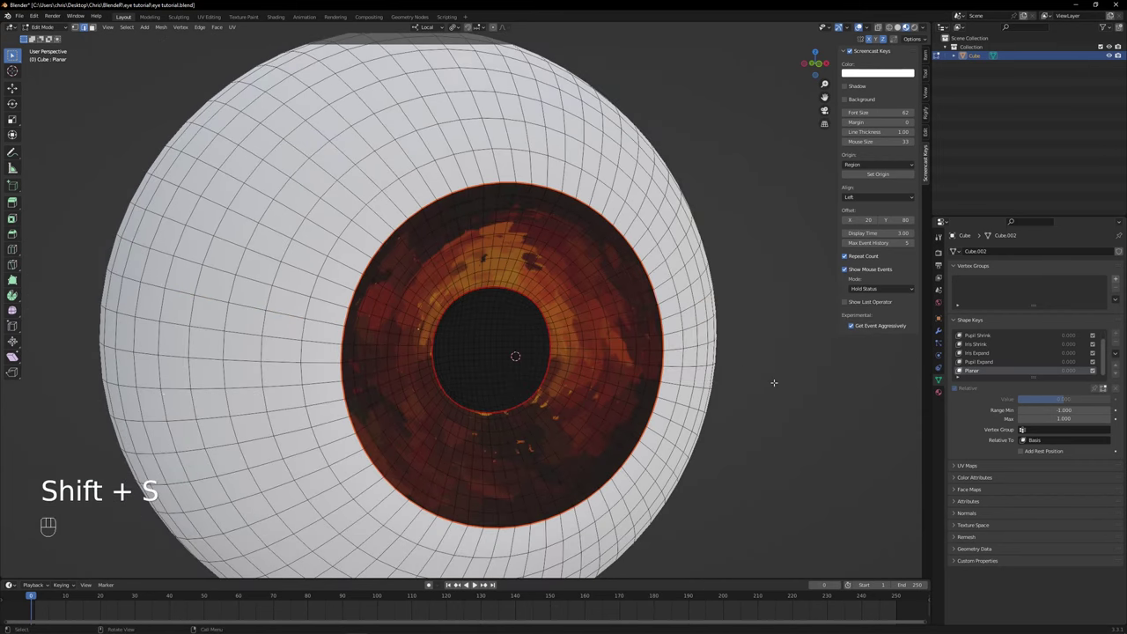
left_click(963, 368)
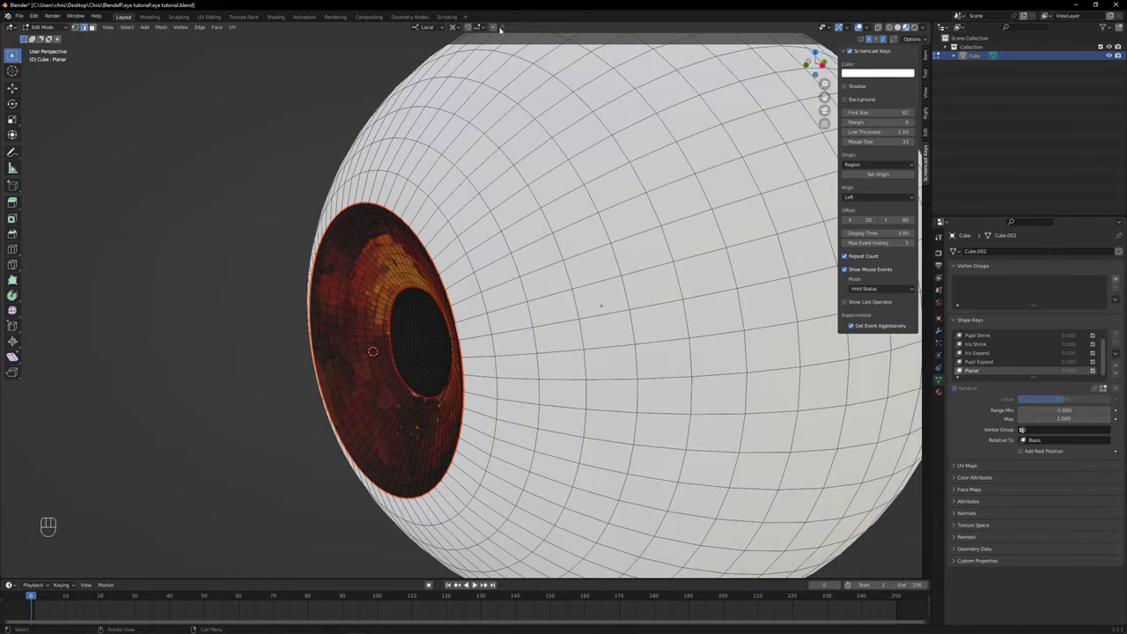
left_click(964, 368)
left_click(963, 368)
left_click(963, 368)
middle_click(963, 368)
key("l")
key("l")
- Scale the iris to 0 along local Y to flatten it, then return to Object Mode
key("s")
key("y")
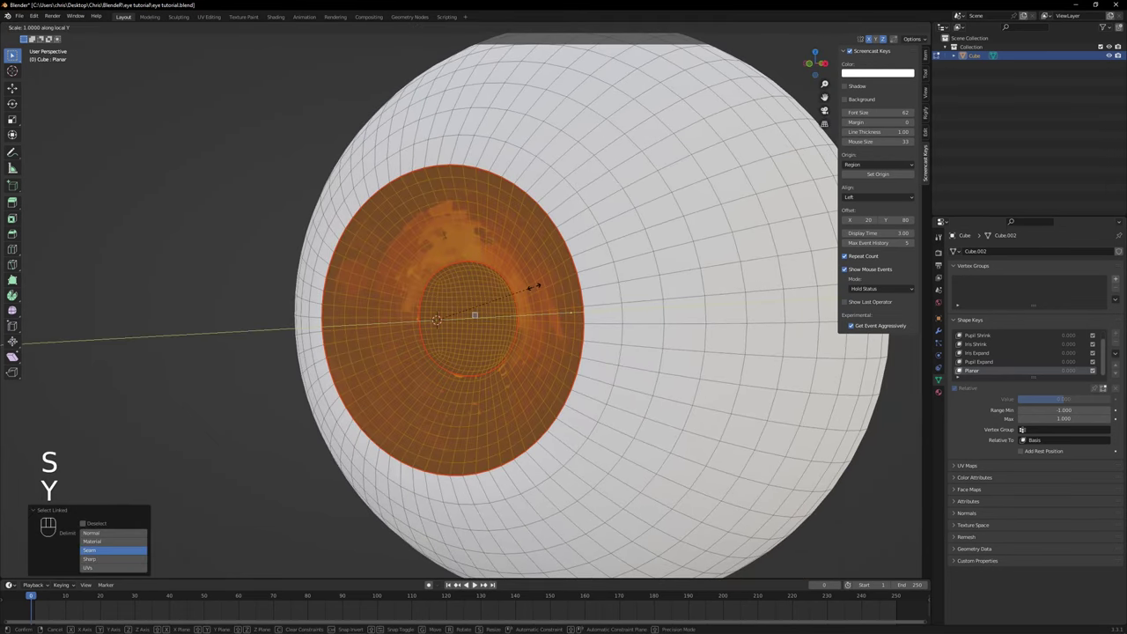
key("KP_0")
key("Return")
- Test the Planar key at full strength and reset its value to zero
left_click(963, 368)
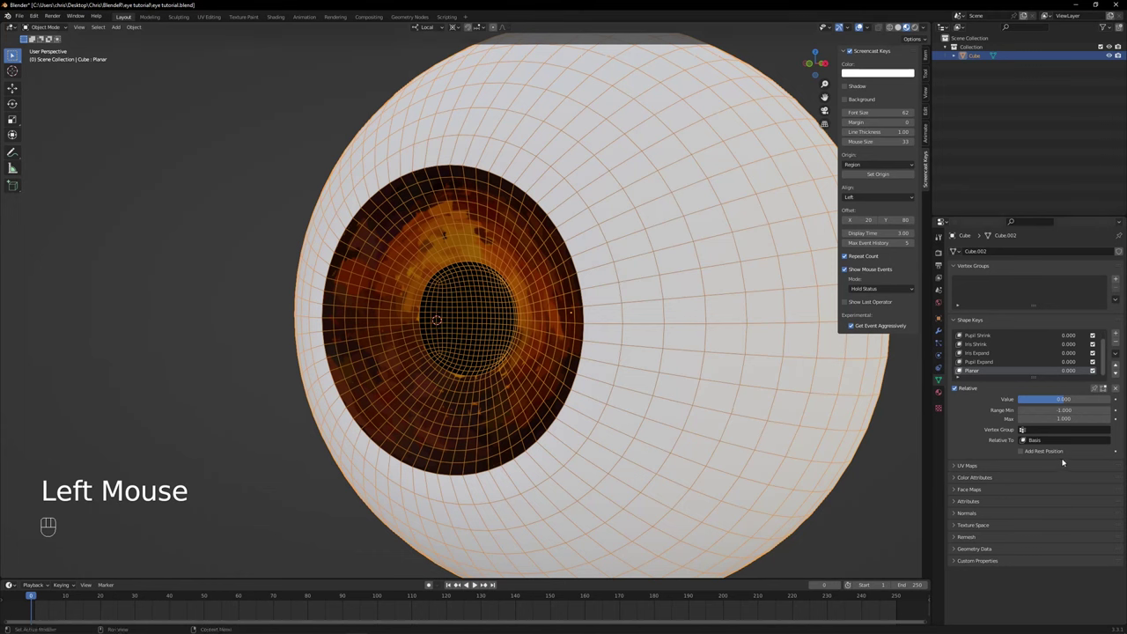
left_click(963, 368)
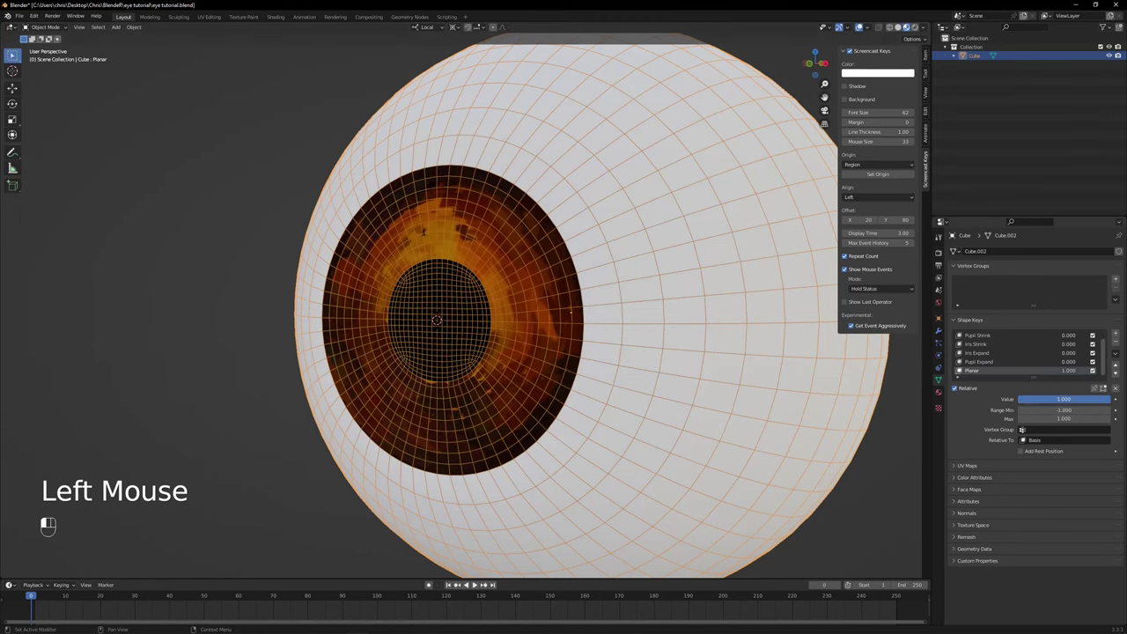
left_click(964, 368)
left_click(963, 368)
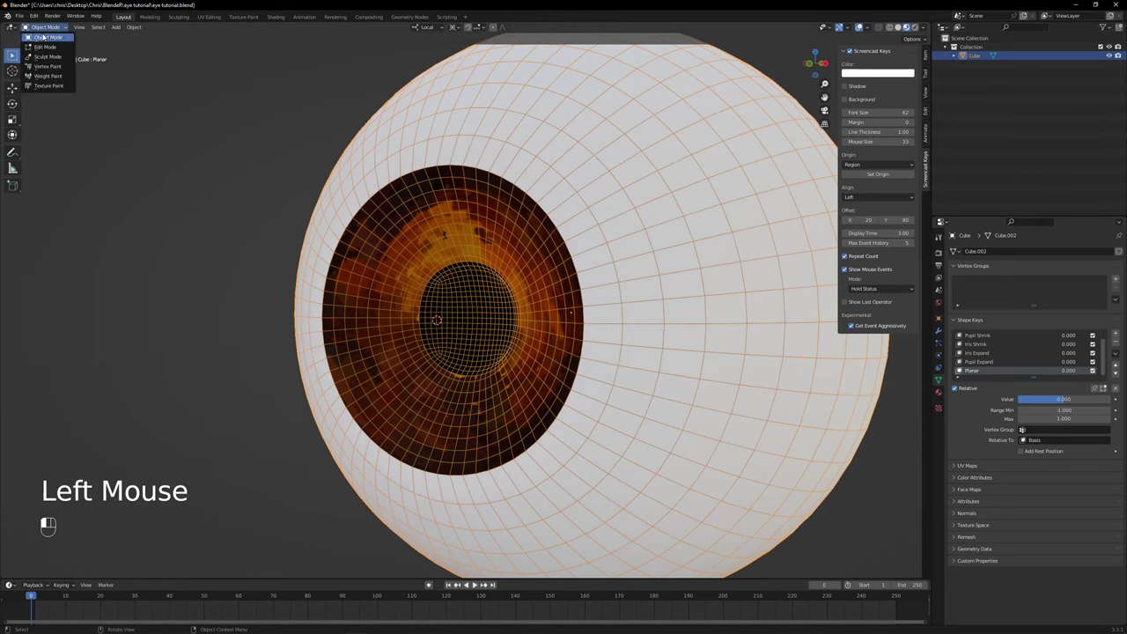
- Snap the cursor to origin, add a subdivided icosphere and scale it to fit around the eye
left_click(963, 368)
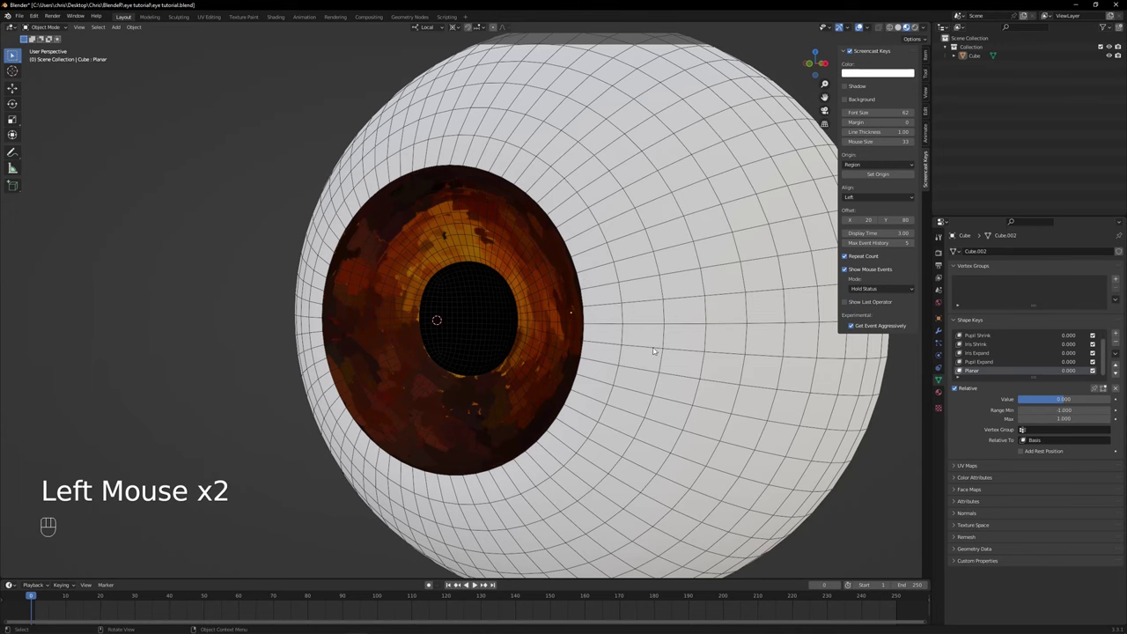
key("shift+s")
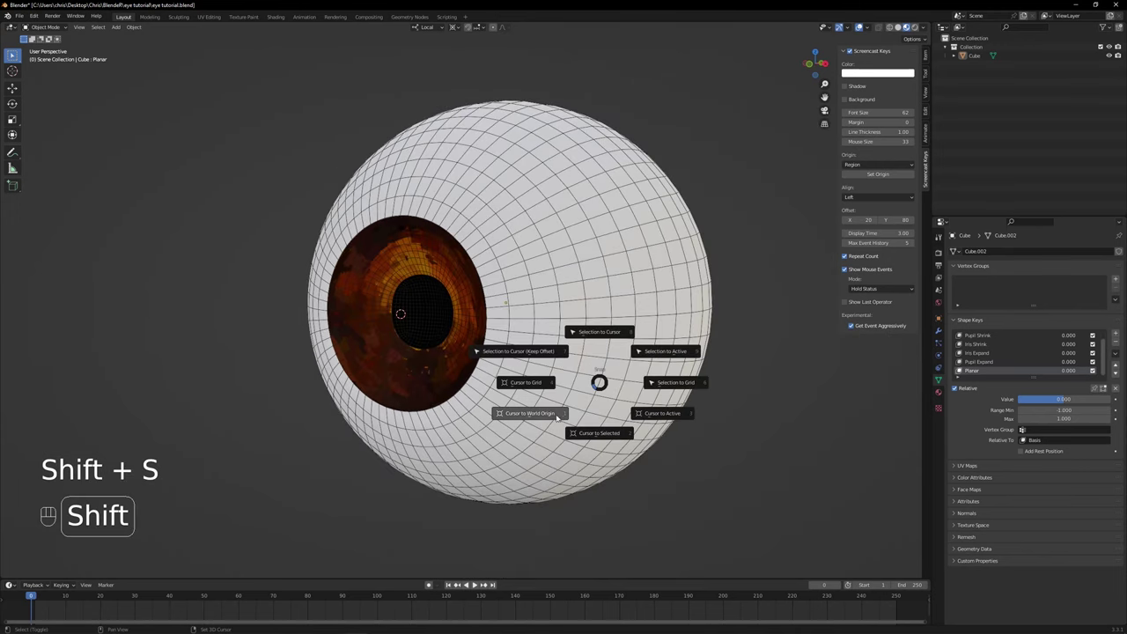
key("shift+a")
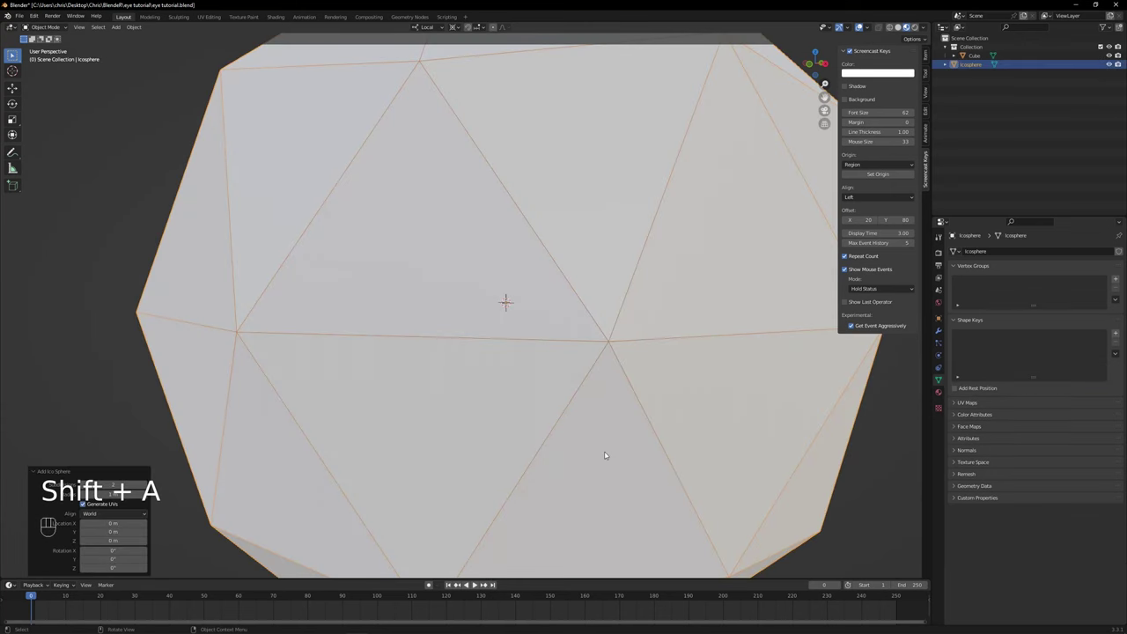
left_click_drag(117, 493, 152, 484)
left_click(116, 492)
key("s")
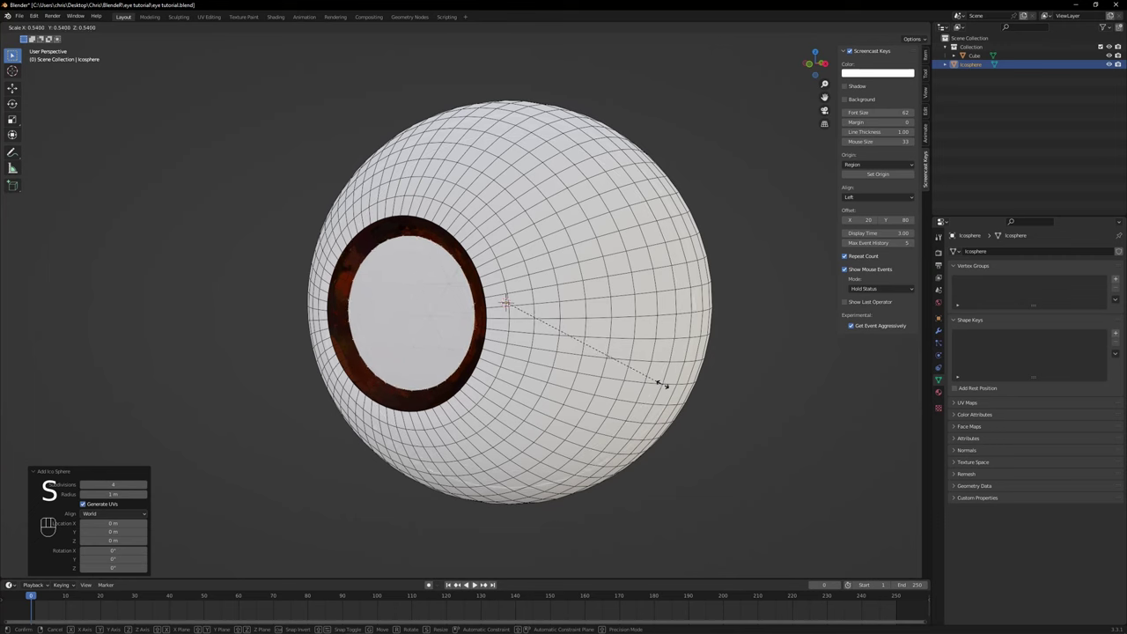
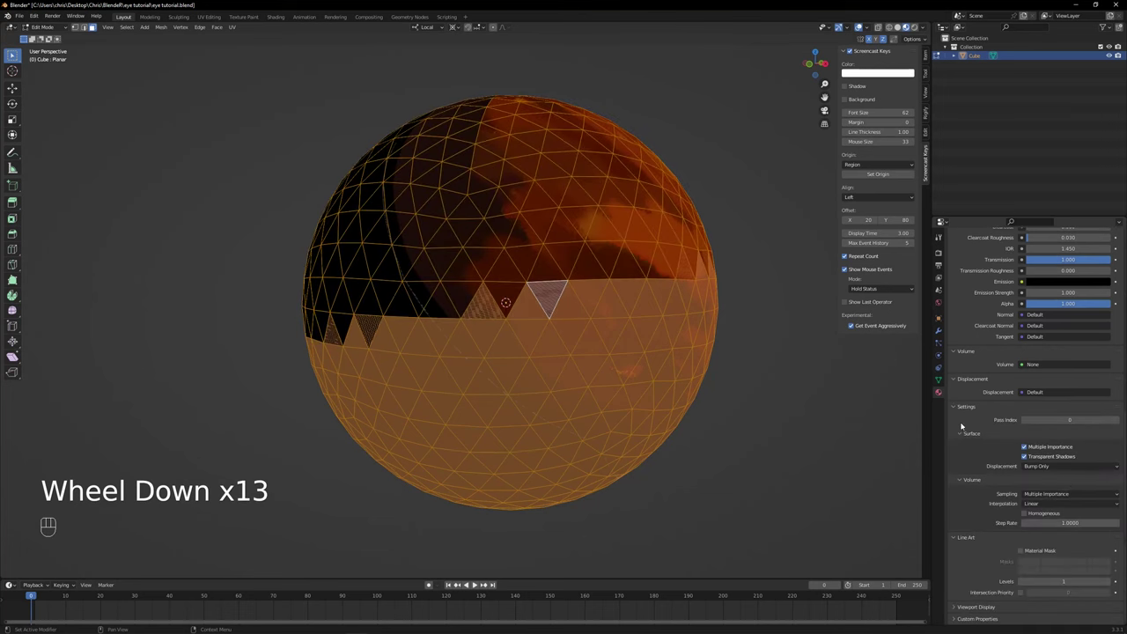
- Give it a CORNEA material with Transmission 1.0, zero roughness and screen-space refraction
middle_click(978, 322)
left_click(946, 251)
left_click(1040, 253)
left_click(944, 399)
scroll("down", 3)
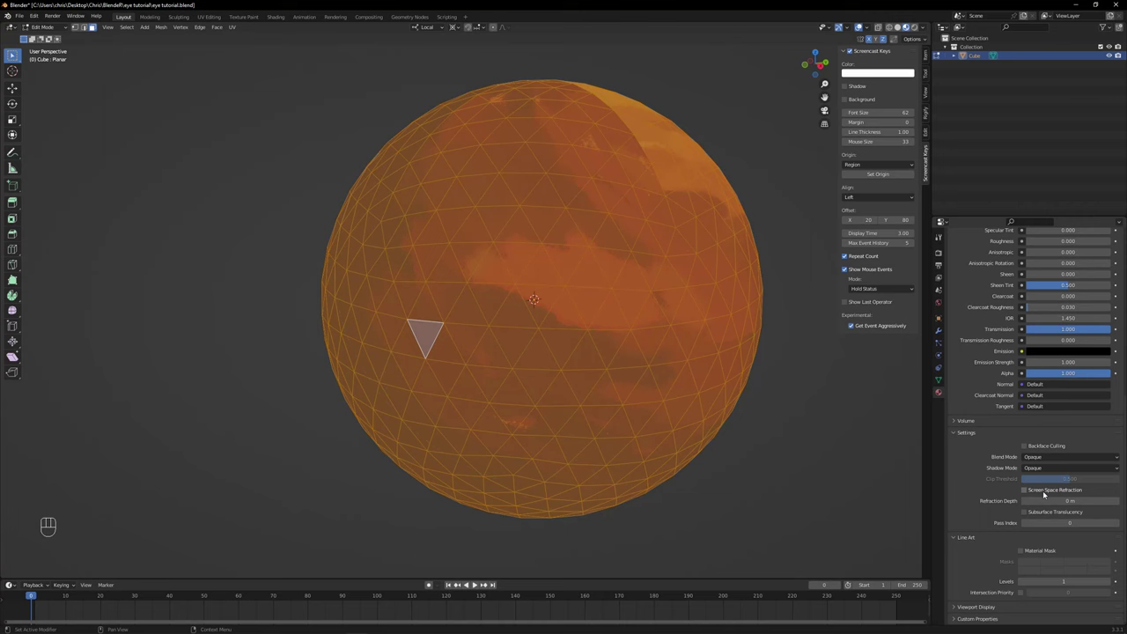
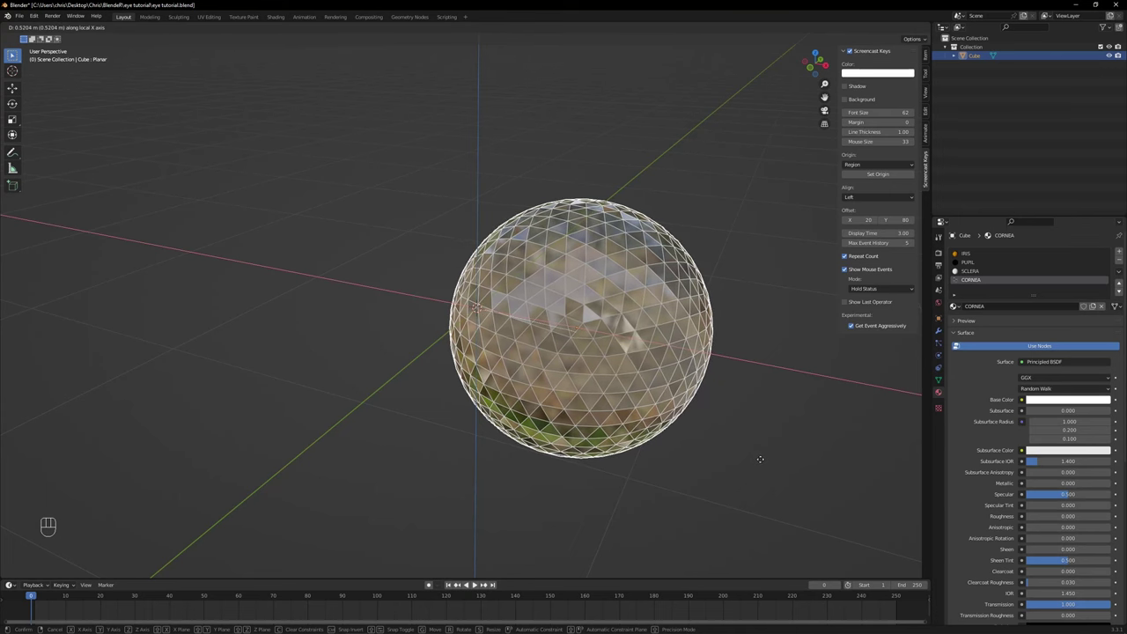
- Duplicate the eyeball along X beside the original and join both into one object
key("shift+d")
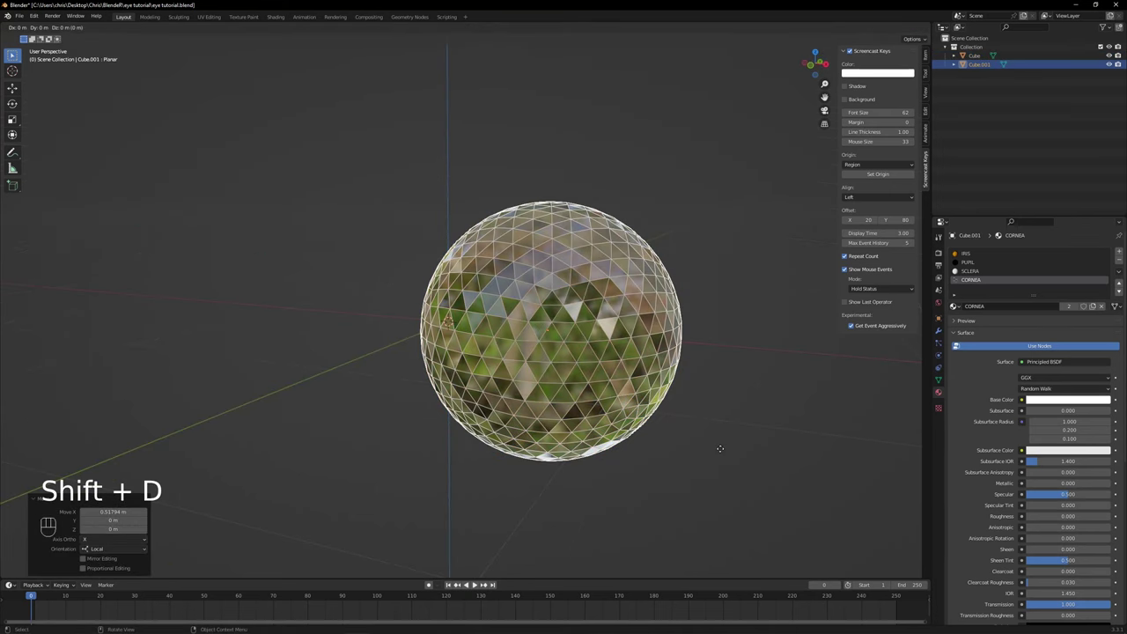
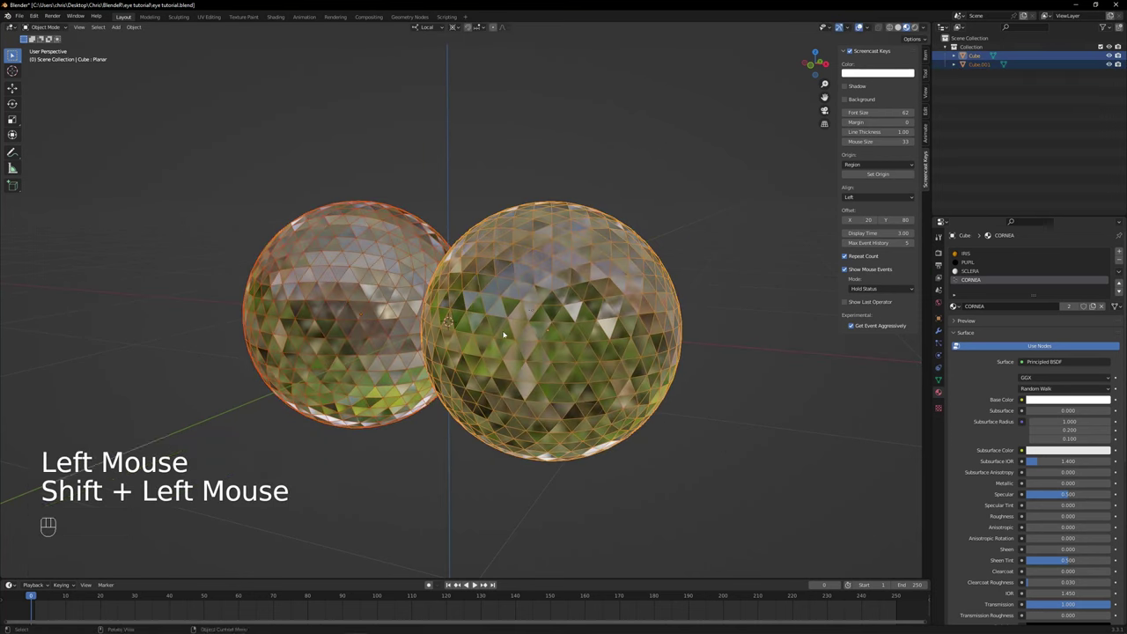
key("ctrl+j")
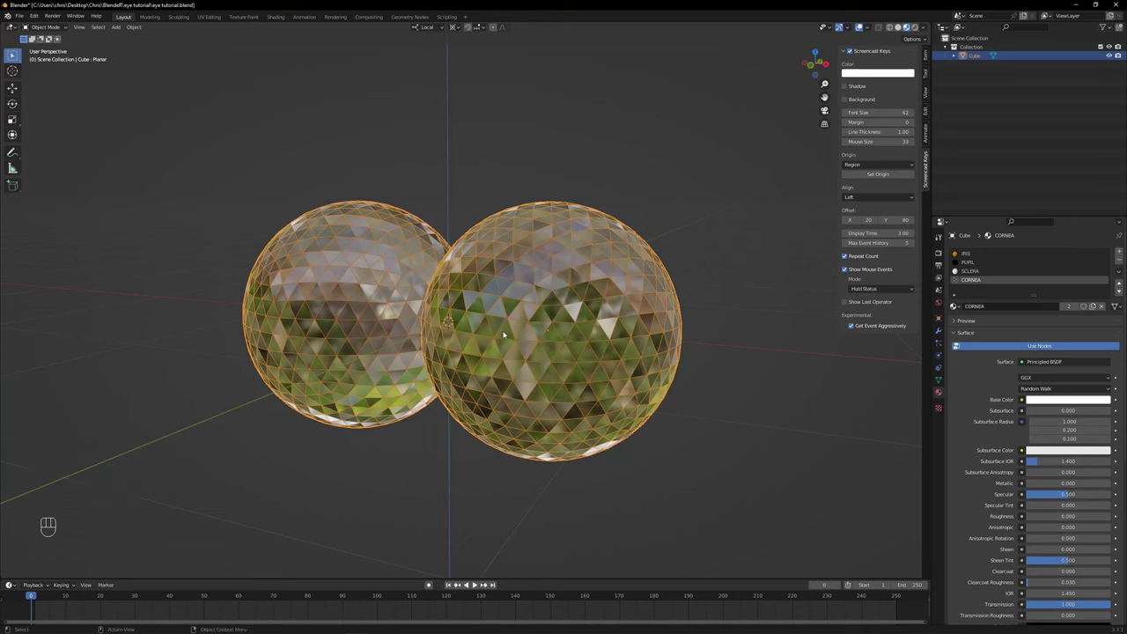
right_click(512, 327)
- Shade the eyes smooth, preview them in Cycles rendered view, enlarge the timeline, enter Edit Mode
left_click(491, 299)
left_click_drag(1048, 254, 909, 90)
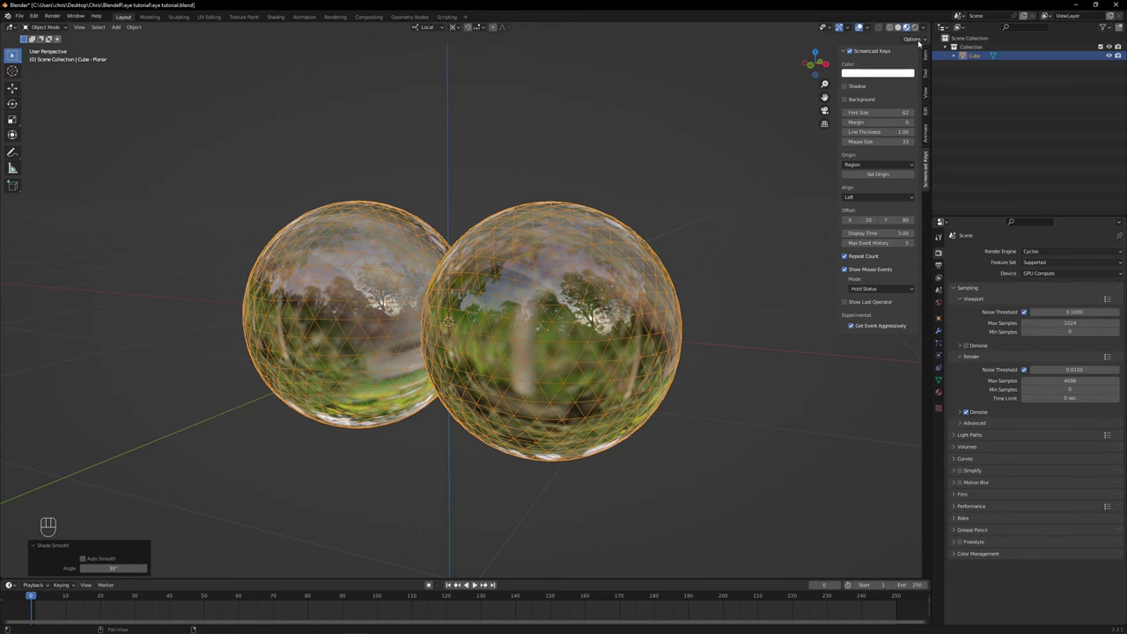
left_click(918, 27)
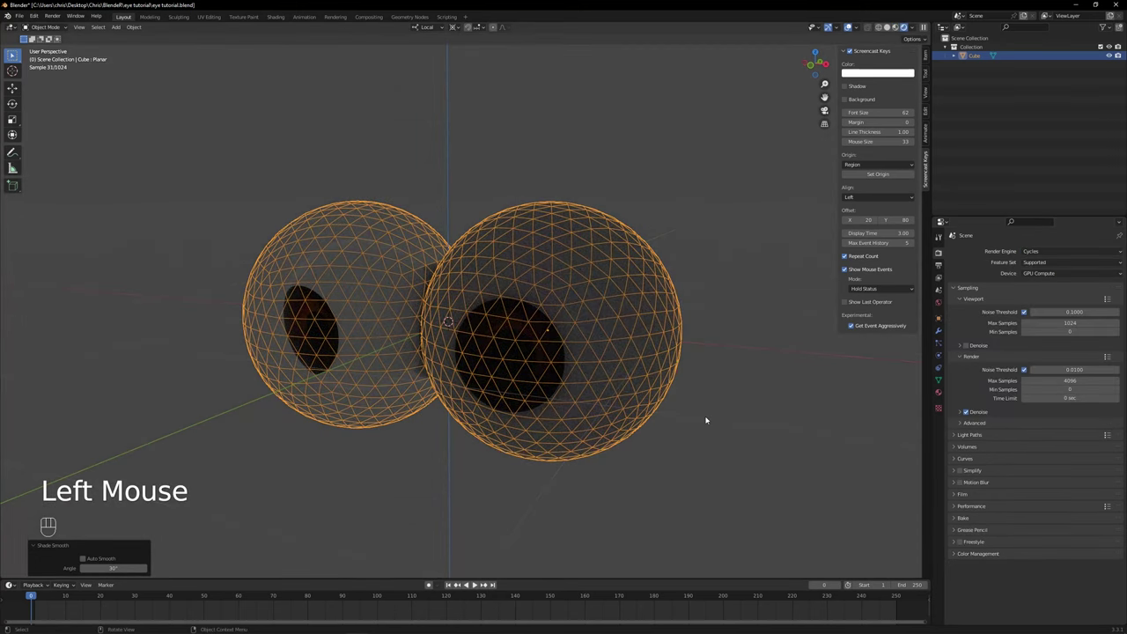
left_click_drag(51, 26, 97, 26)
key("a")
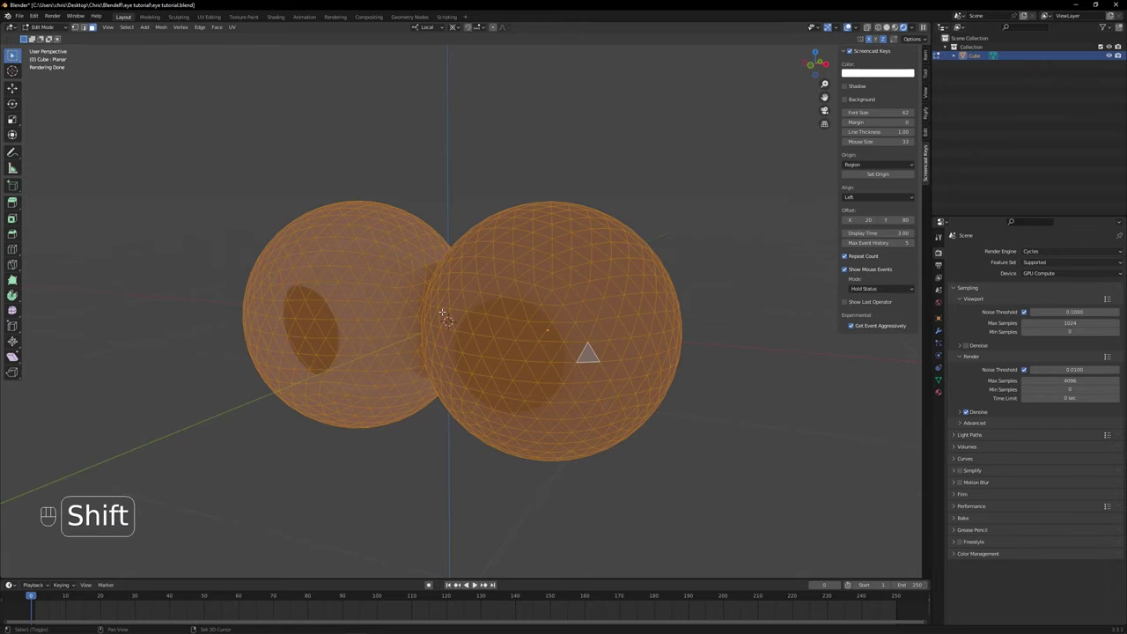
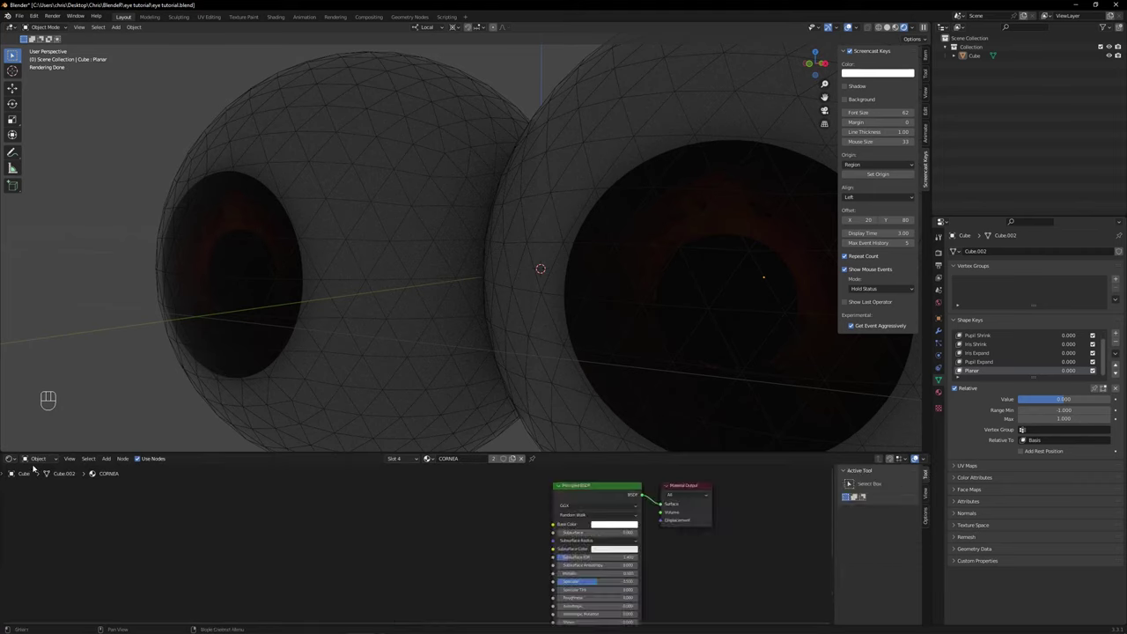
- Add an Environment Texture with the HDRI and feed its Color into the World Background
left_click_drag(41, 462, 48, 480)
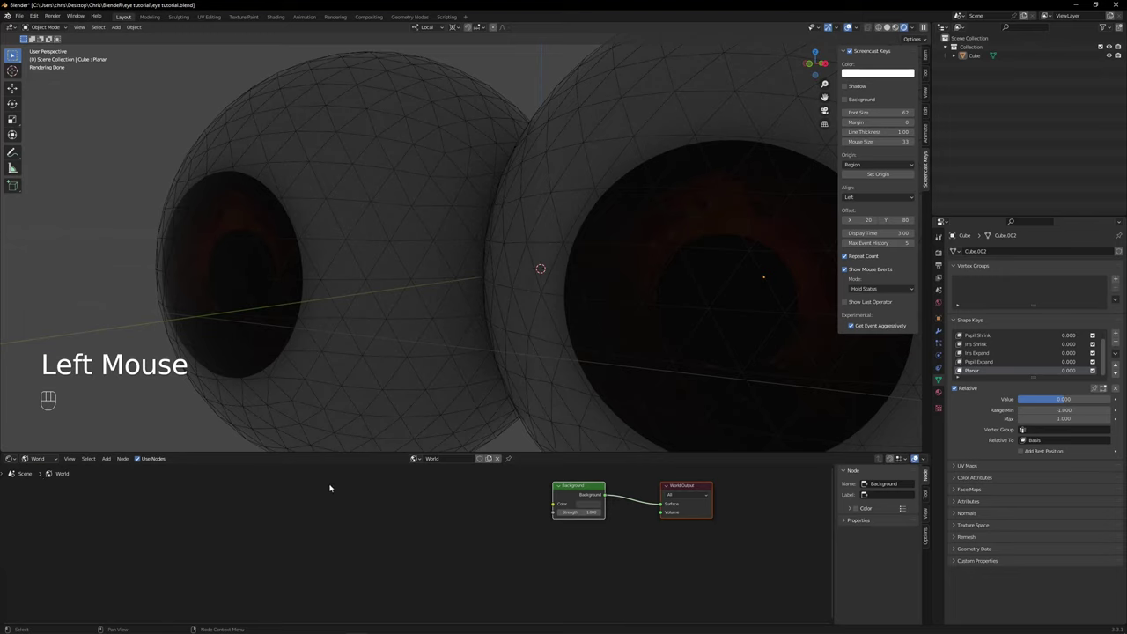
left_click(386, 492)
key("F3")
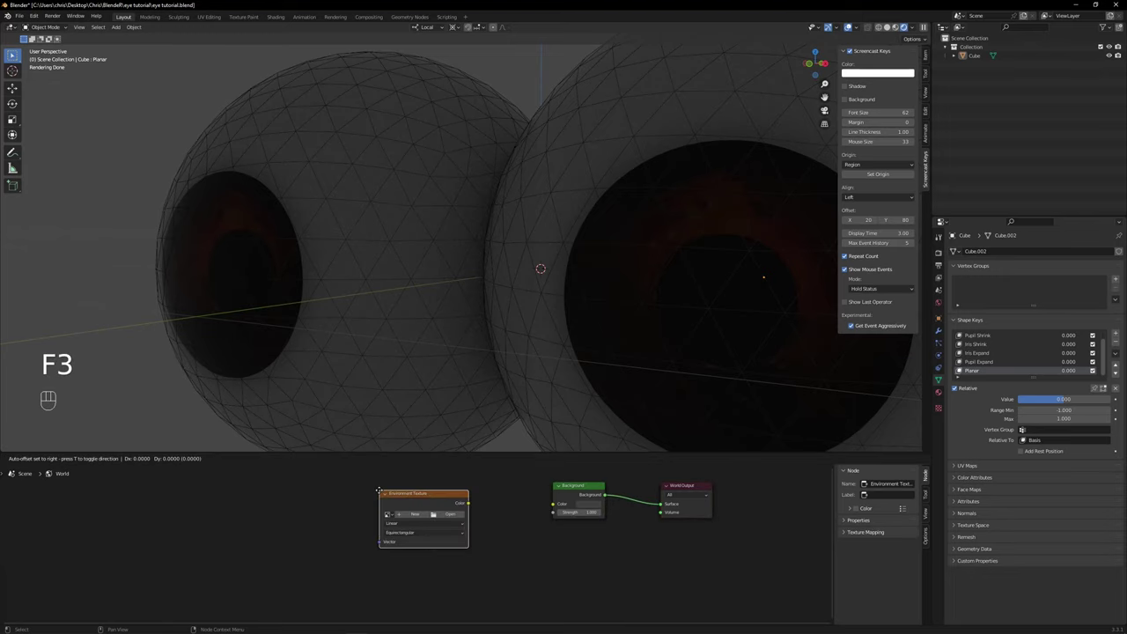
left_click_drag(460, 514, 457, 279)
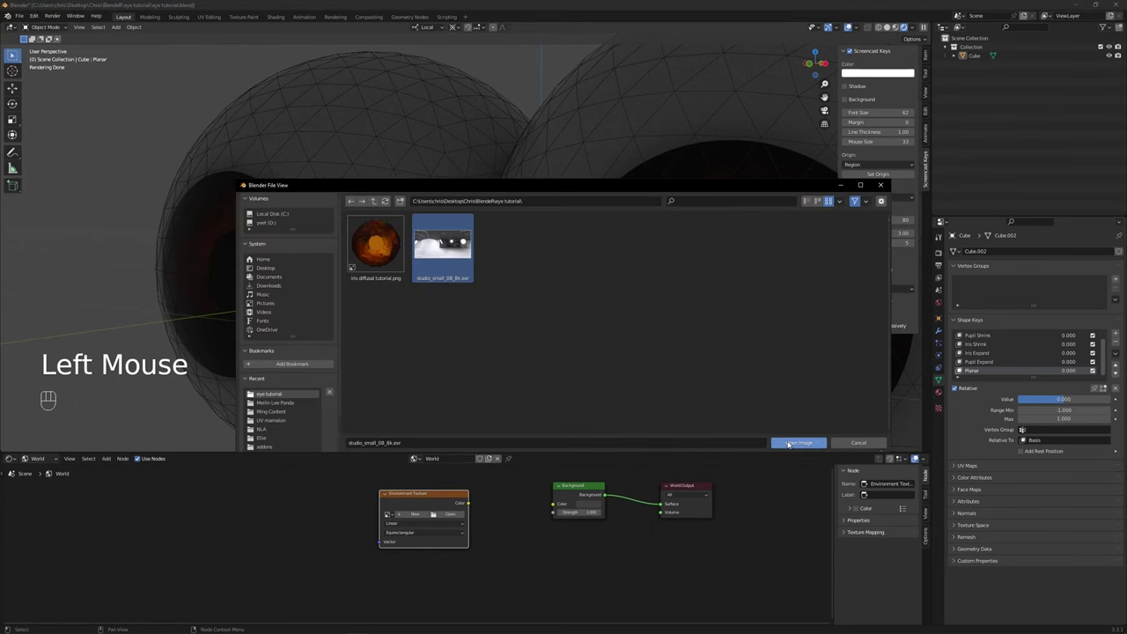
left_click_drag(472, 504, 565, 505)
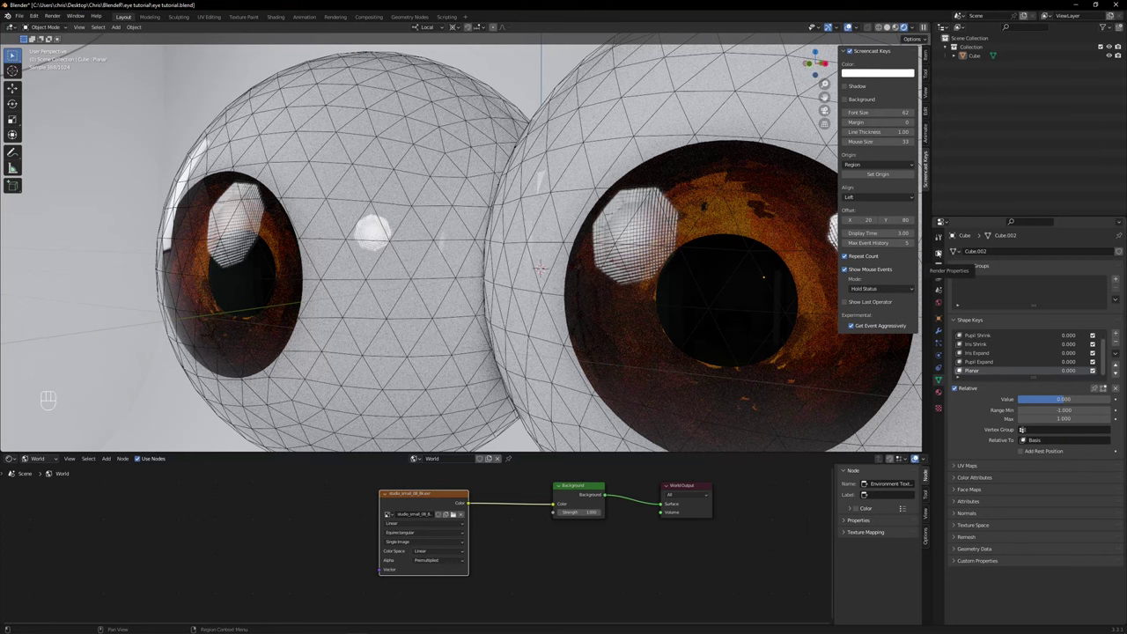
- In Eevee render settings enable Screen Space Reflections and Refraction
left_click(943, 252)
left_click(1047, 262)
left_click(960, 364)
left_click(964, 361)
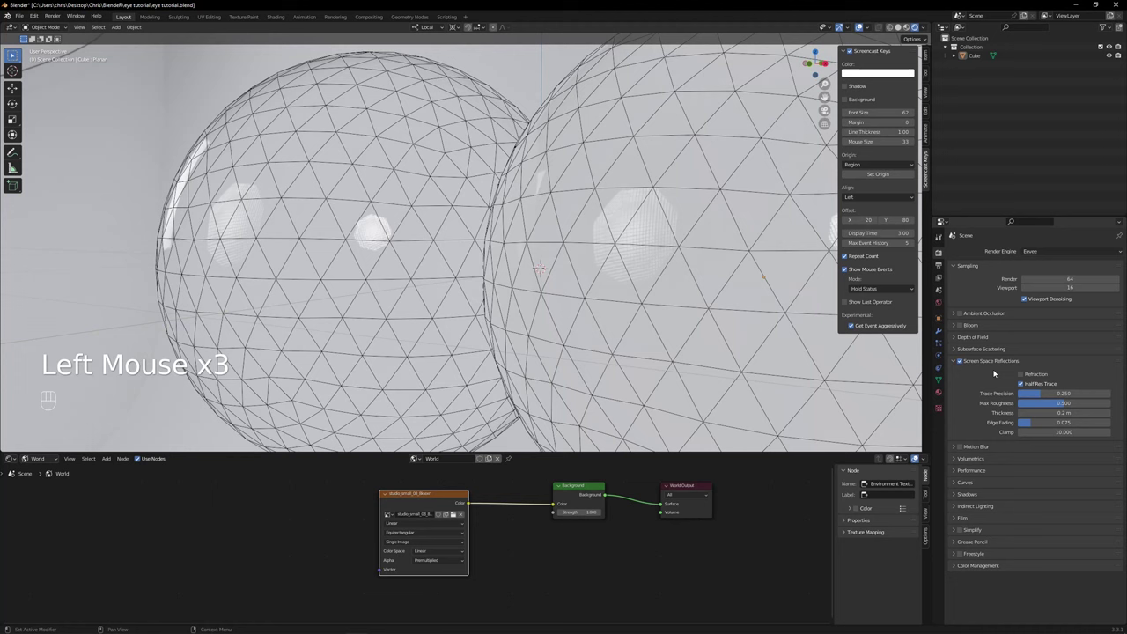
left_click(1022, 375)
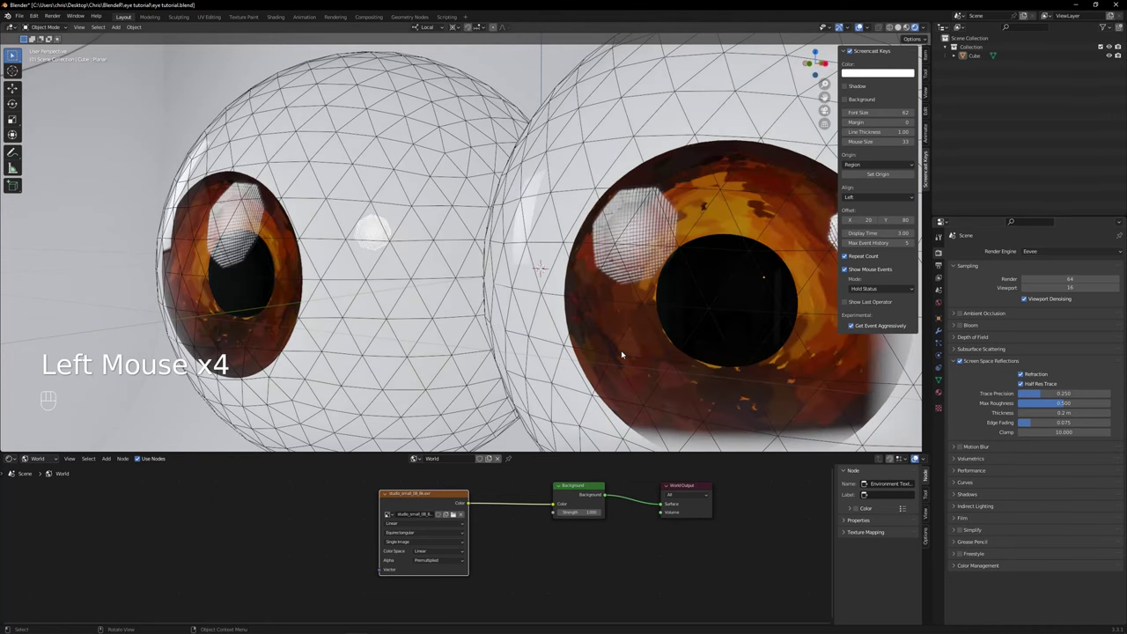